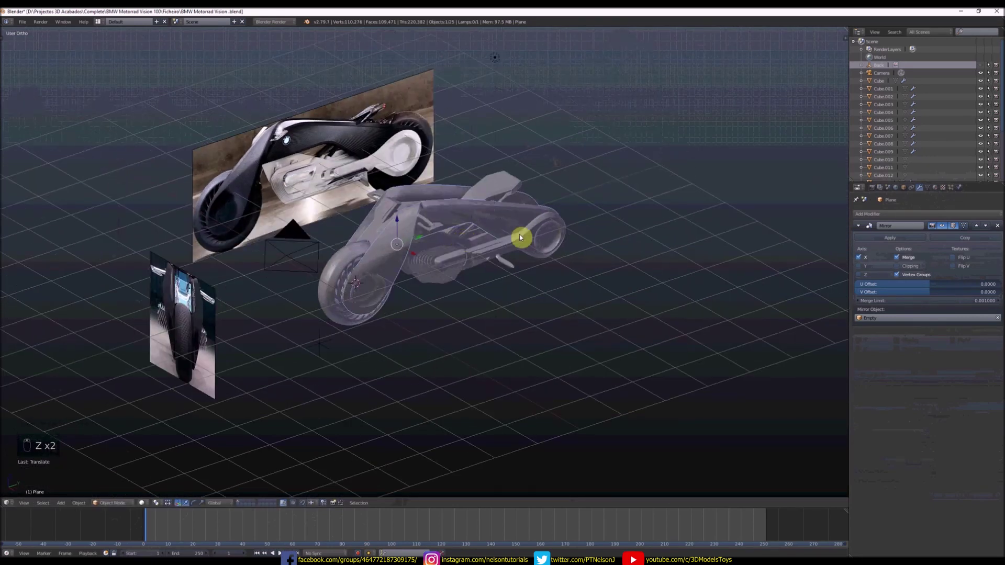
- Orbit around the bike and add a new plane, Plane.004, scaled for the next body part
middle_click(529, 239)
drag(540, 239, 493, 276)
click(494, 276)
drag(444, 258, 299, 270)
drag(299, 271, 348, 239)
key(shift+d)
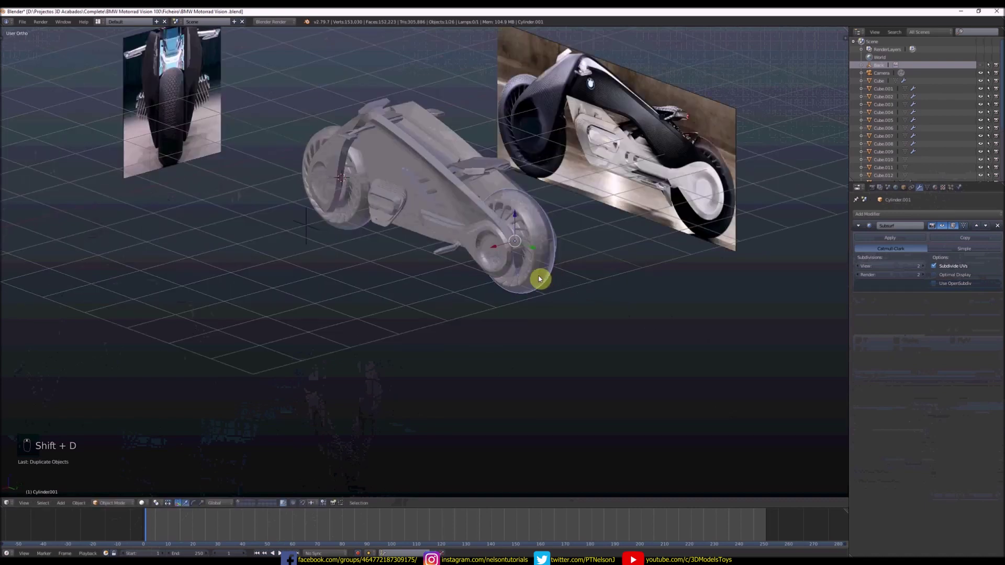
middle_click(537, 288)
key(s)
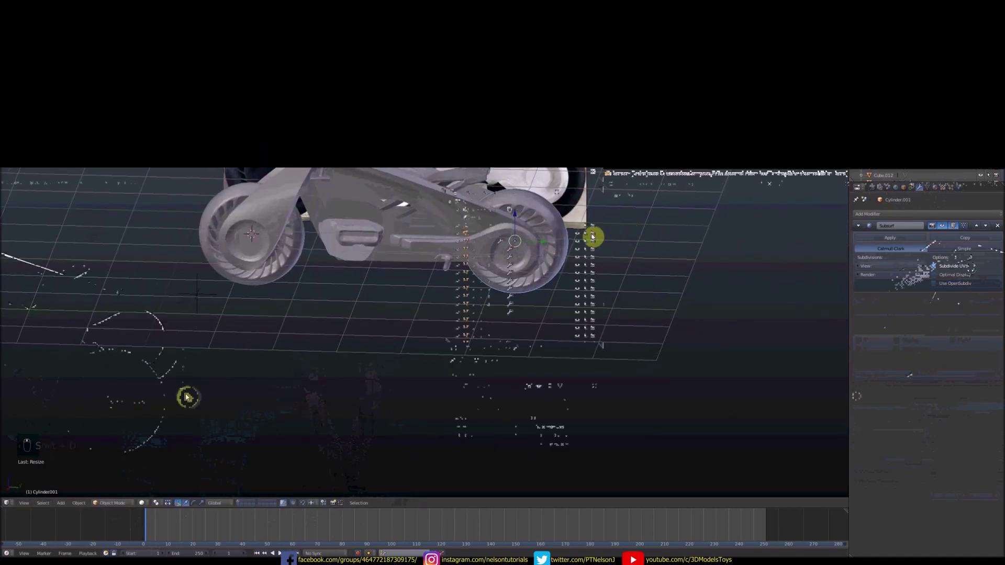
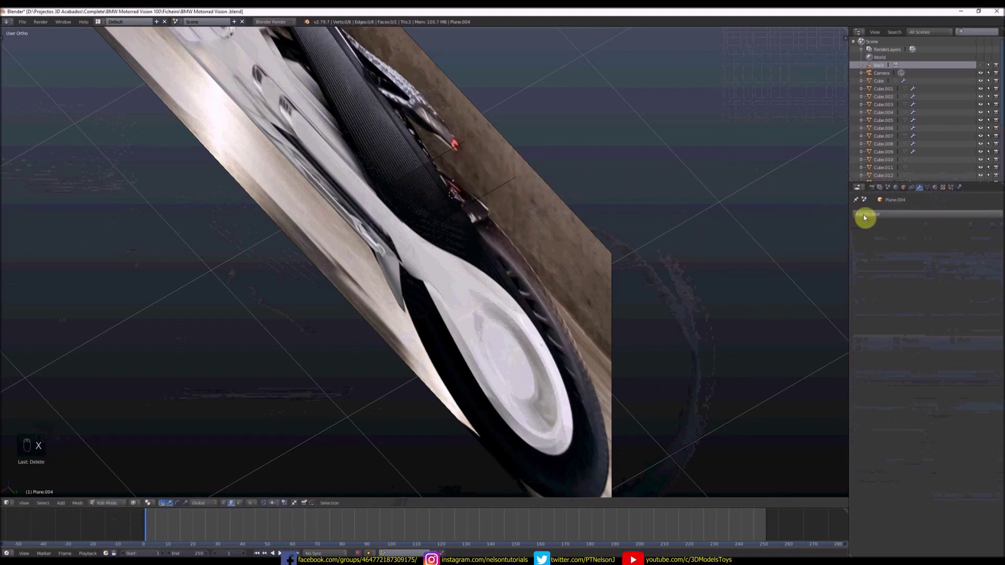
- Add the mirrored plane and align it in Right Ortho view over the tail reference
key(ctrl+z)
key(x)
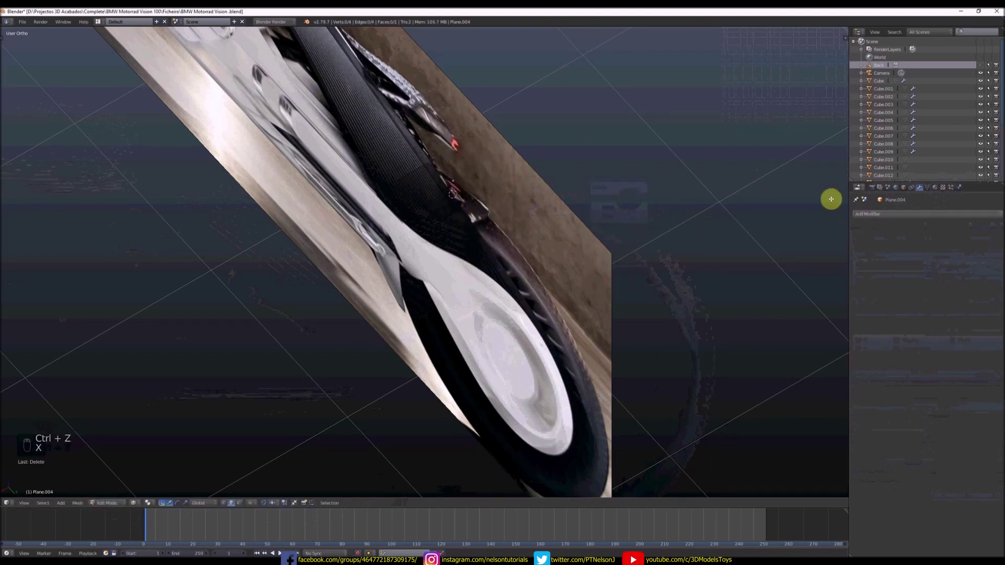
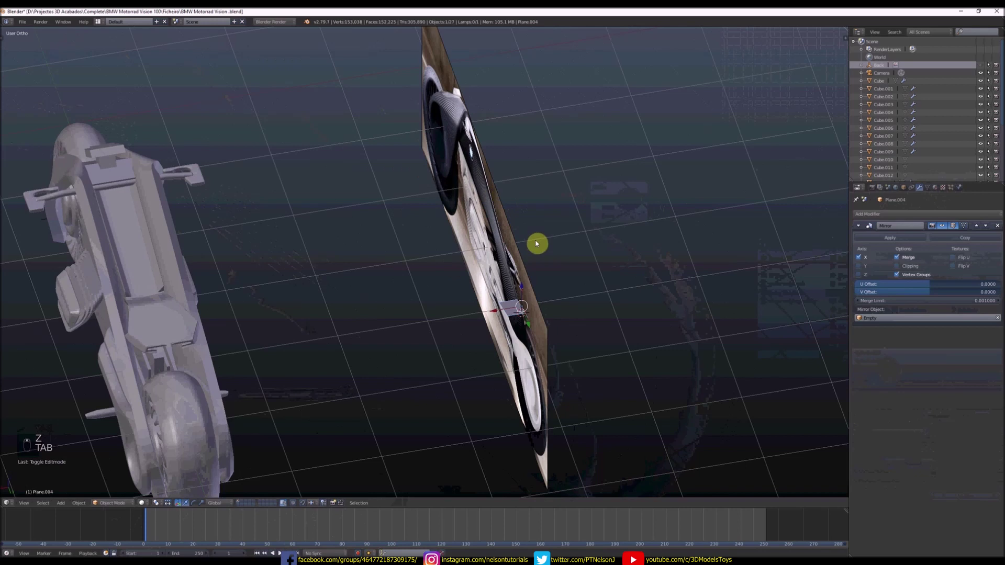
key(x)
key(shift+a)
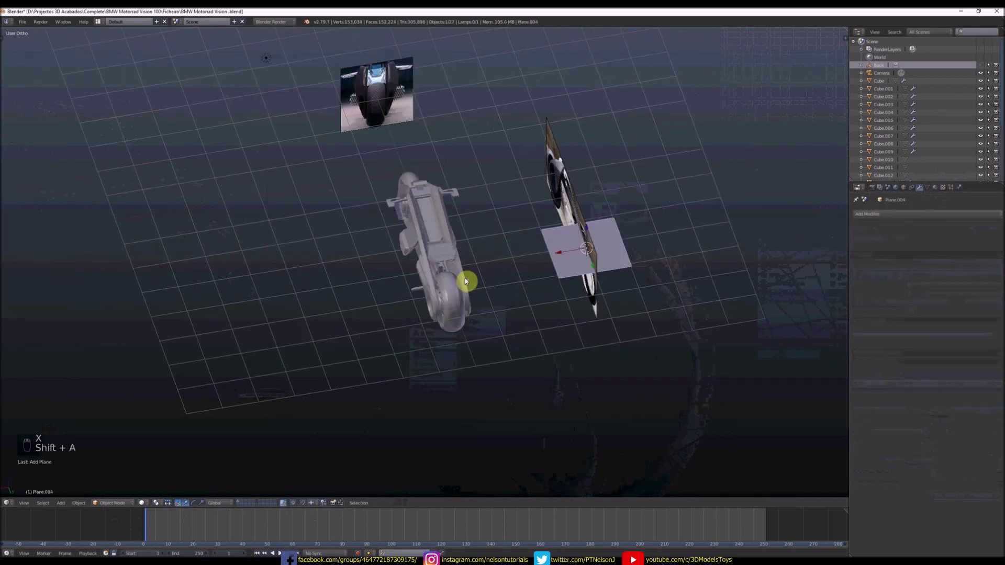
drag(906, 193, 418, 262)
key(s)
key(KP_3)
key(r)
- Extrude the plane's edges into a nine-face strip tracing the rear tail outline
key(Tab)
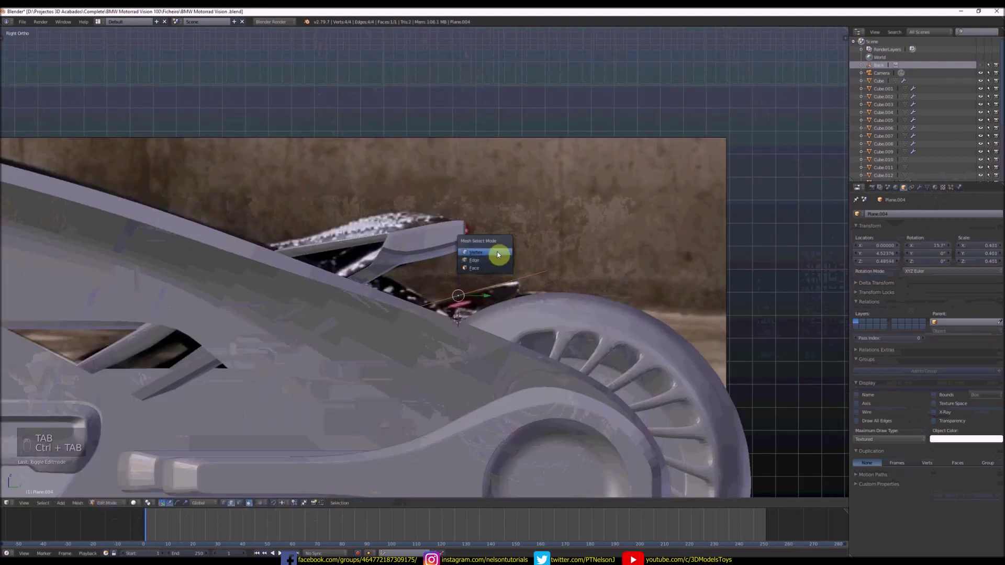
click(540, 265)
key(z)
key(c)
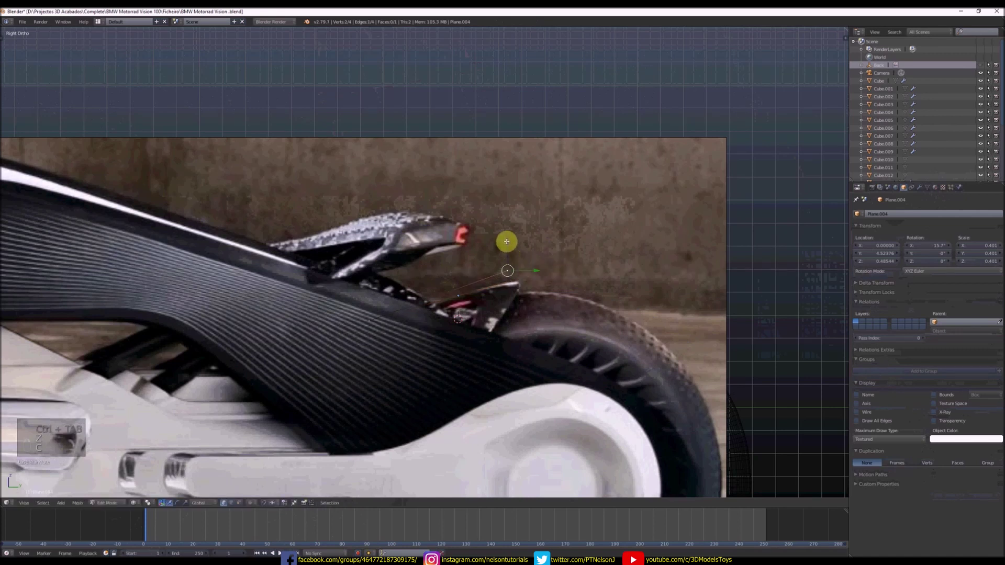
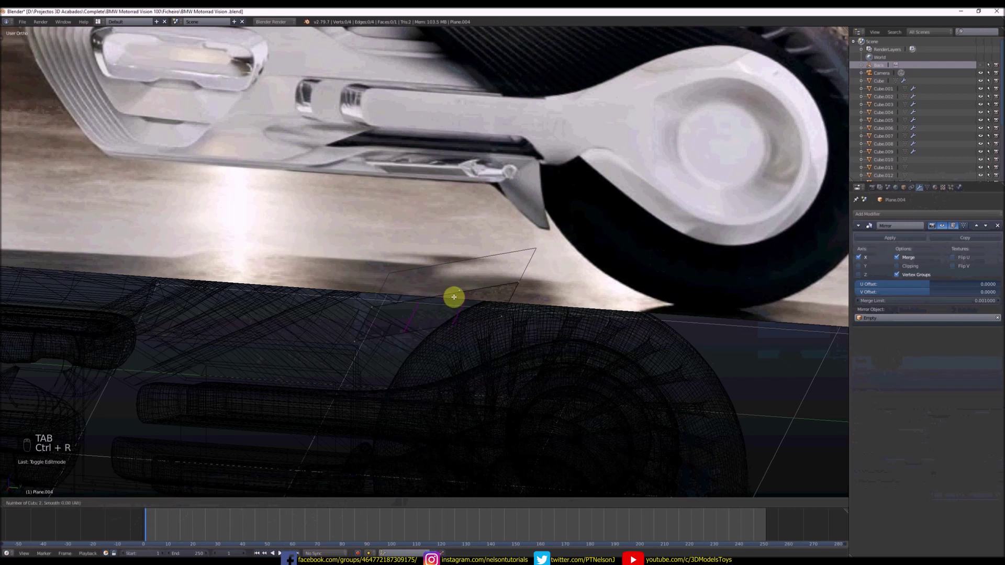
key(ctrl+r)
key(KP_3)
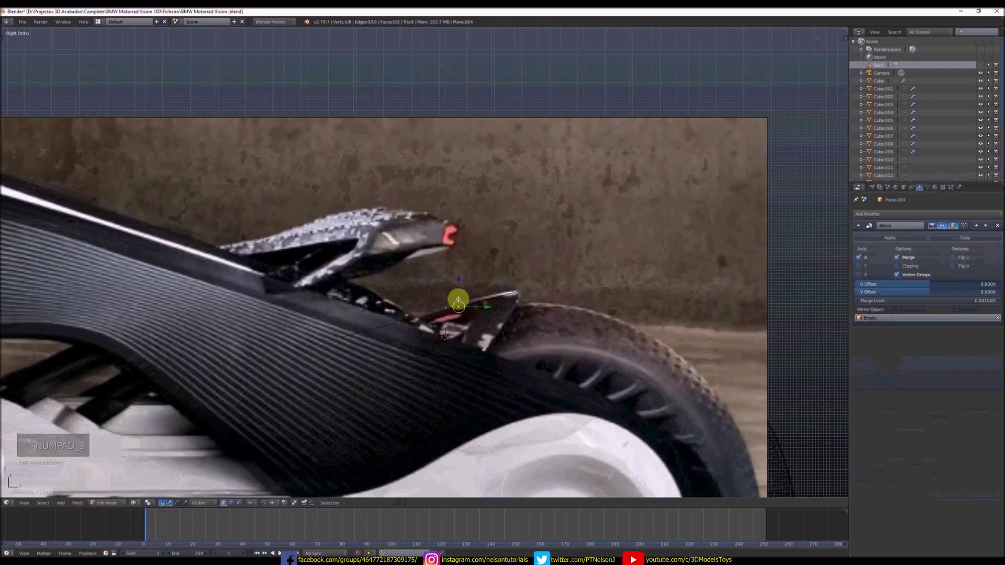
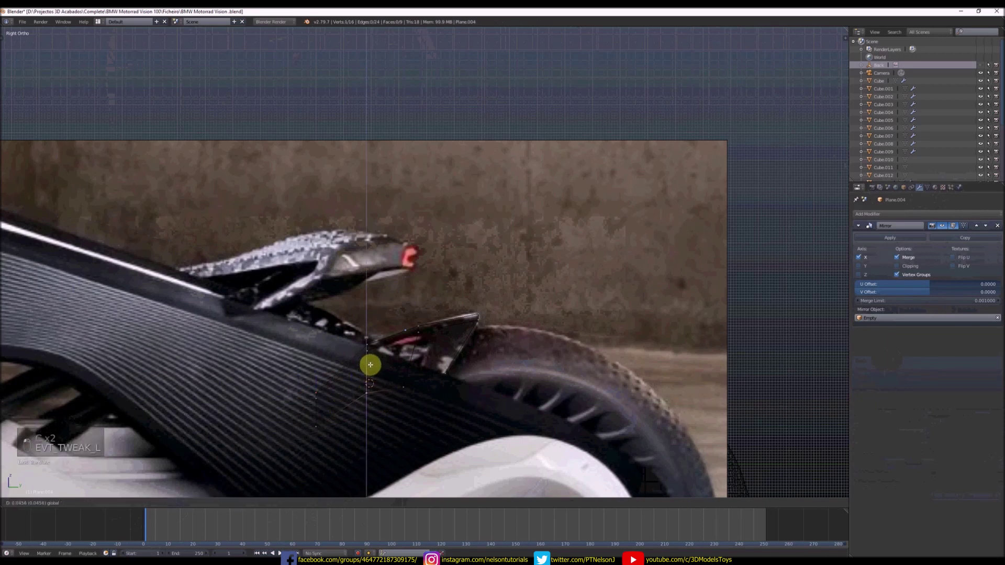
- Extrude the tail strip to 38 faces for thickness, with Subdivision Surface under the Mirror and clipping on
key(c)
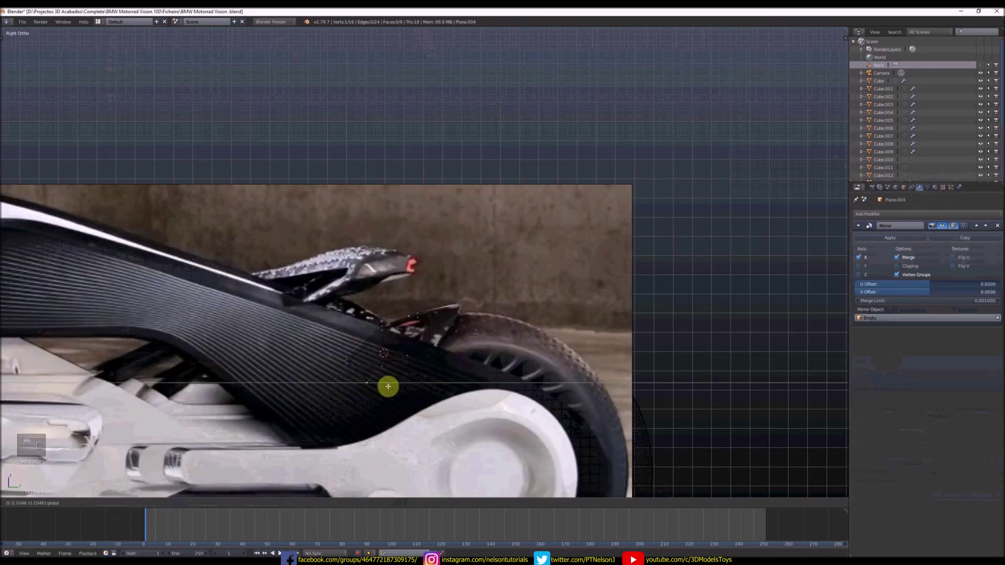
click(393, 380)
key(Tab)
key(z)
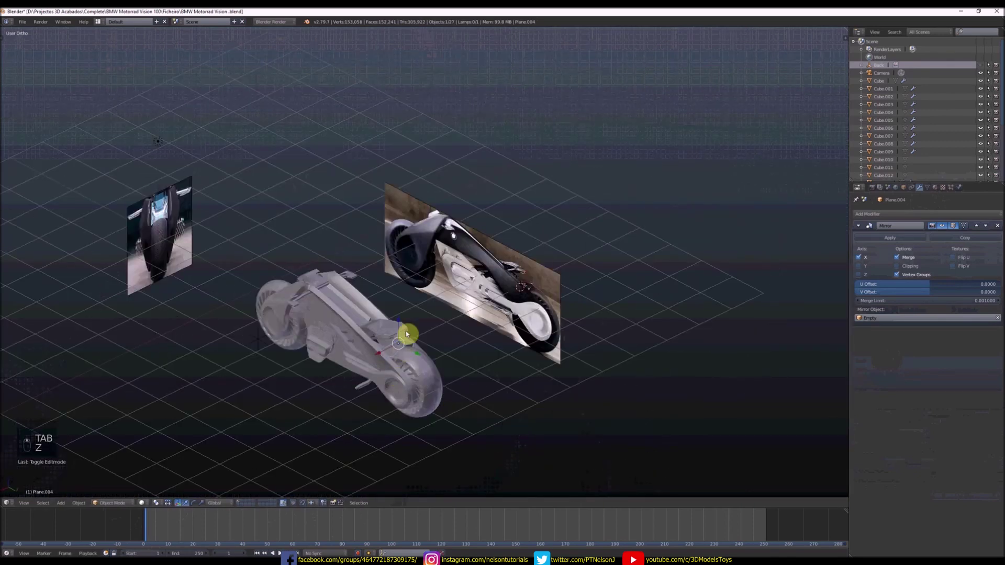
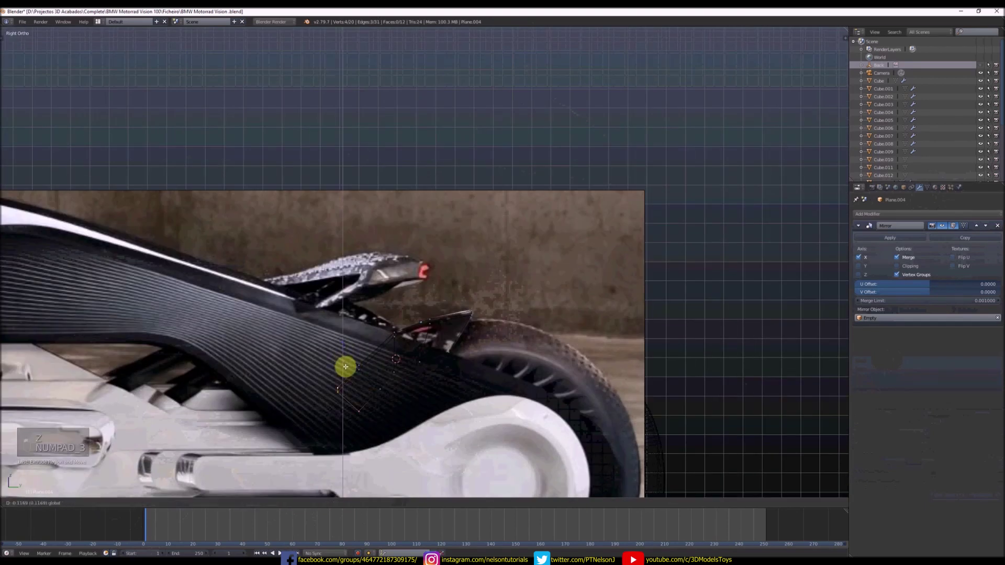
key(Tab)
key(z)
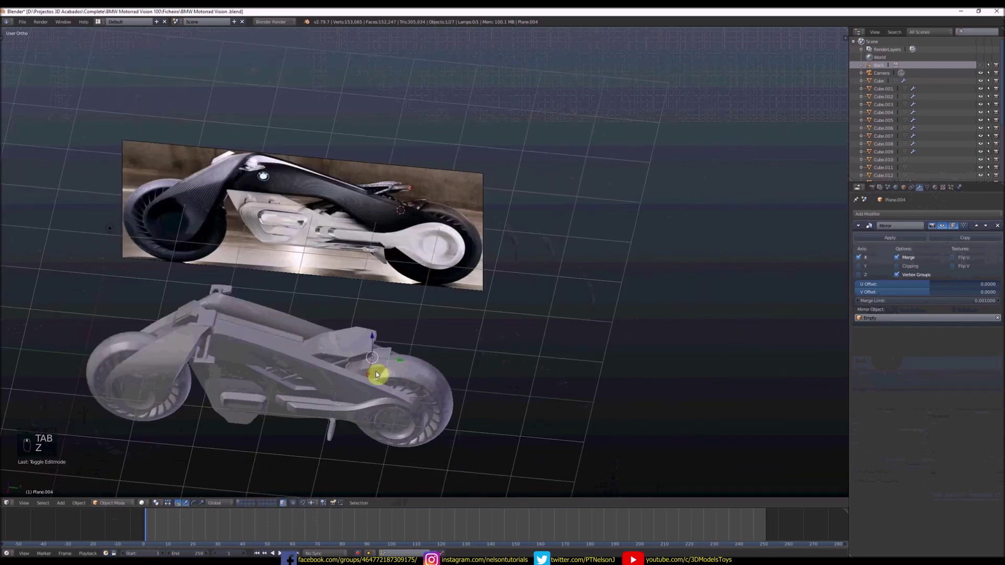
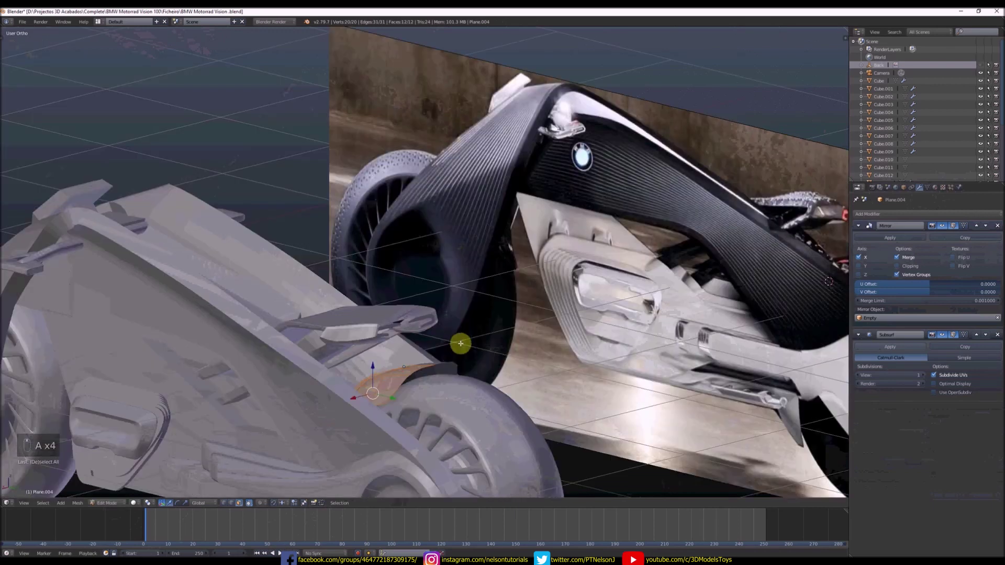
key(e)
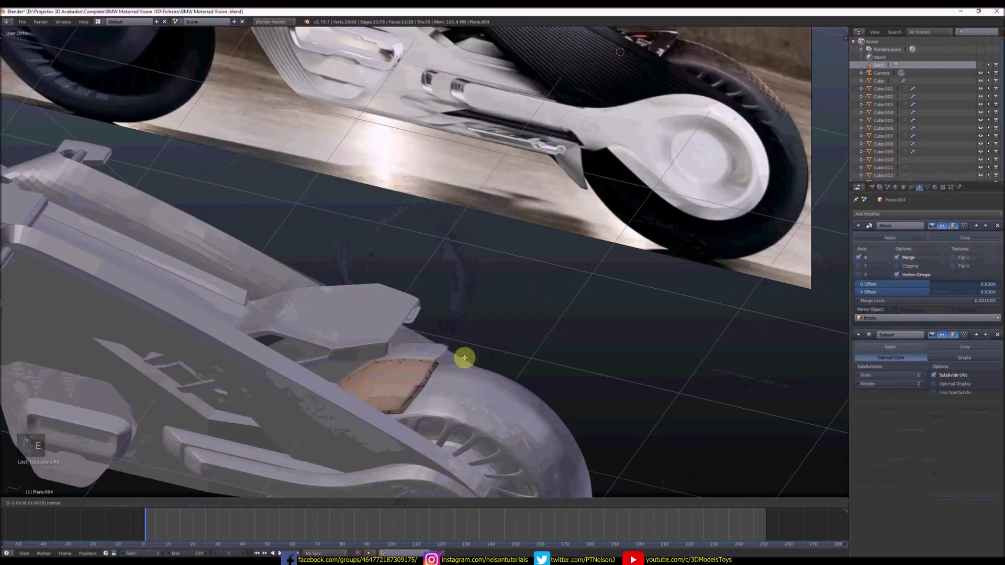
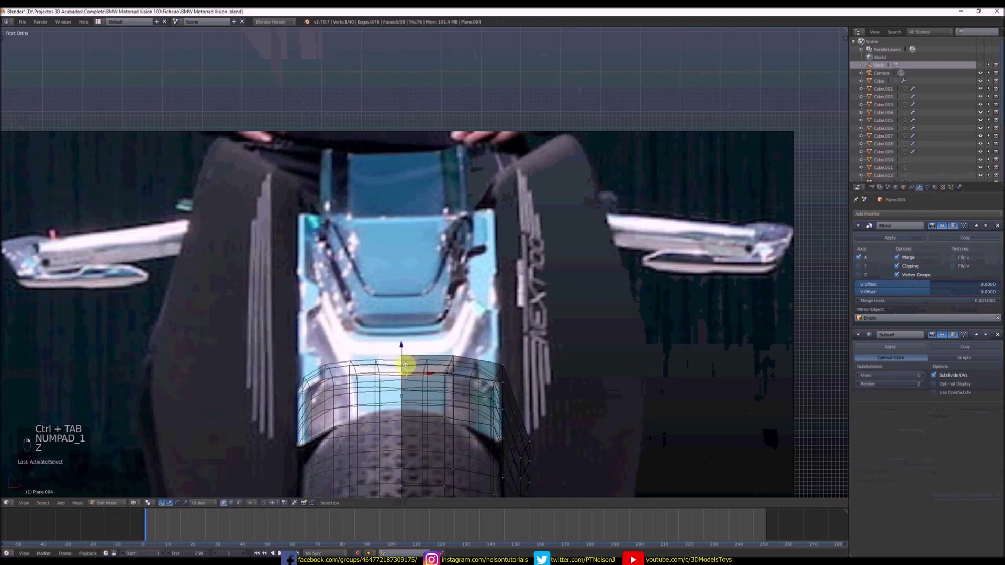
- Leave the tail piece and start editing Plane.002, the four-face panel beside the engine opening
key(b)
key(x)
key(Tab)
key(z)
double_click(441, 351)
click(472, 370)
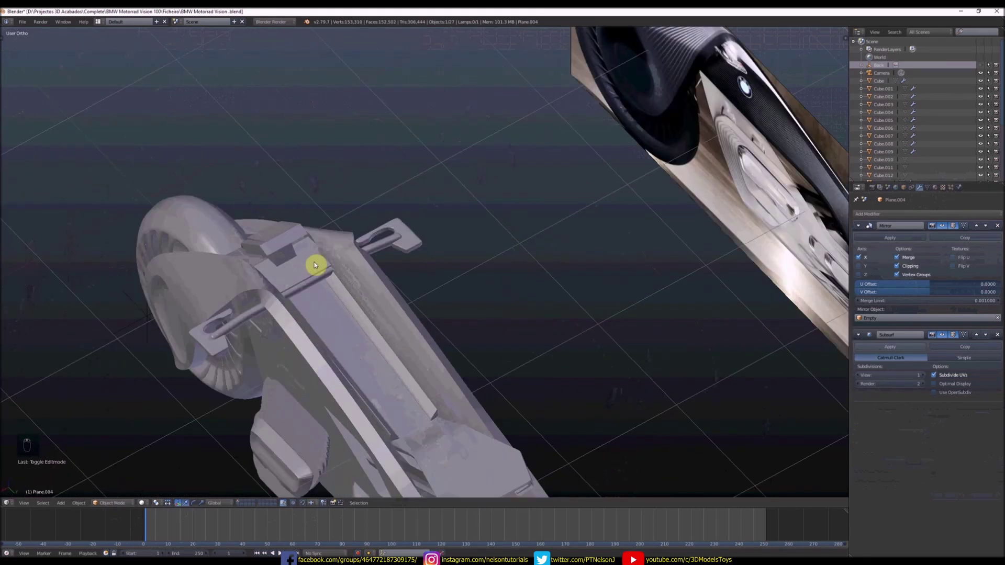
drag(310, 270, 346, 268)
drag(384, 244, 425, 249)
middle_click(431, 268)
drag(512, 336, 497, 326)
middle_click(496, 325)
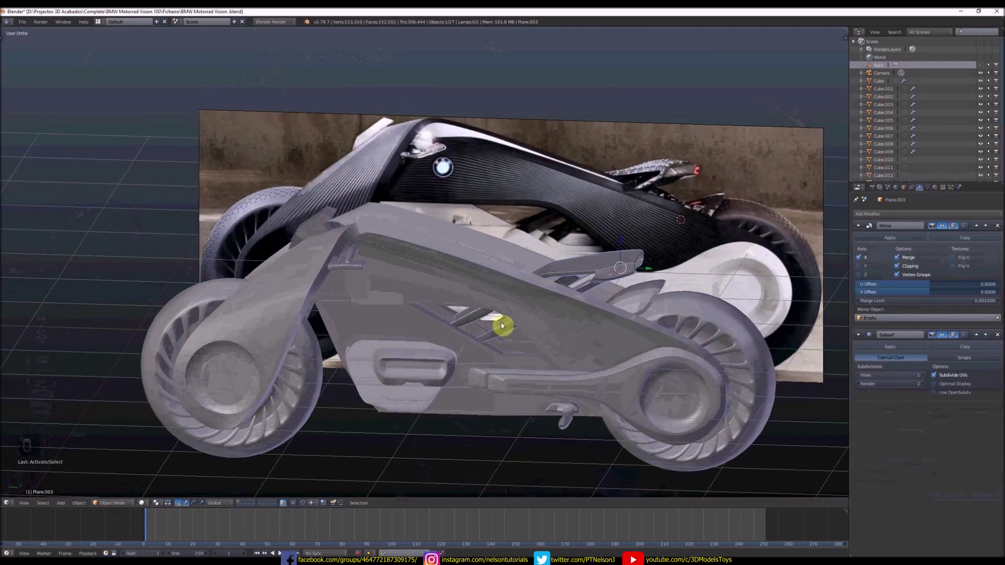
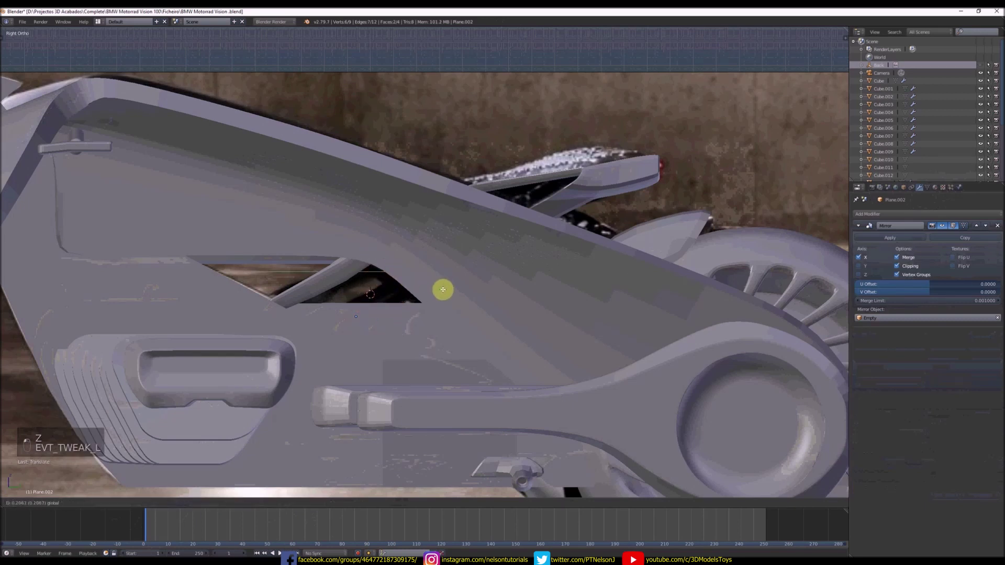
- Add a cylinder and roughly scale and rotate it toward the side opening
key(Tab)
key(shift+a)
key(s)
key(z)
key(r)
key(s)
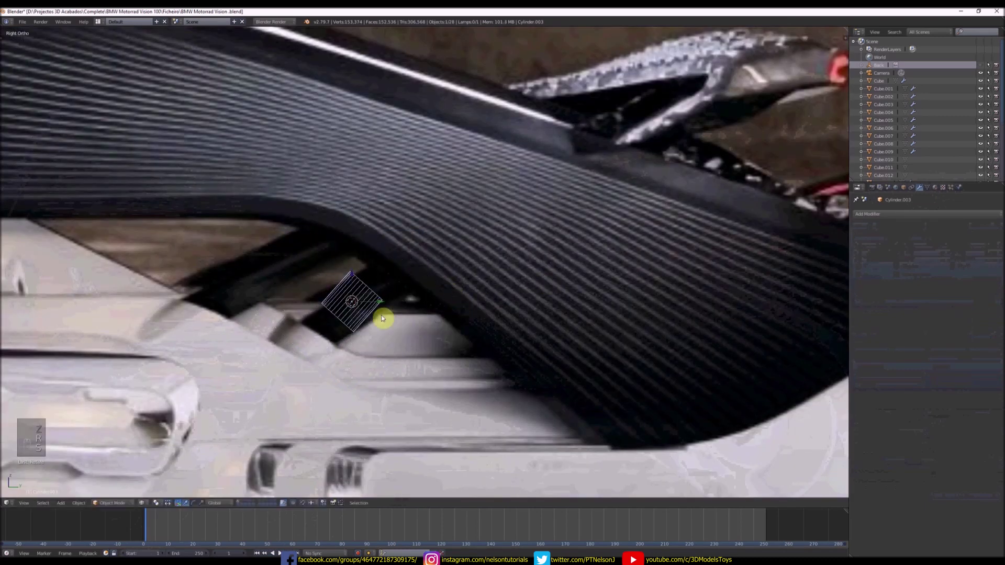
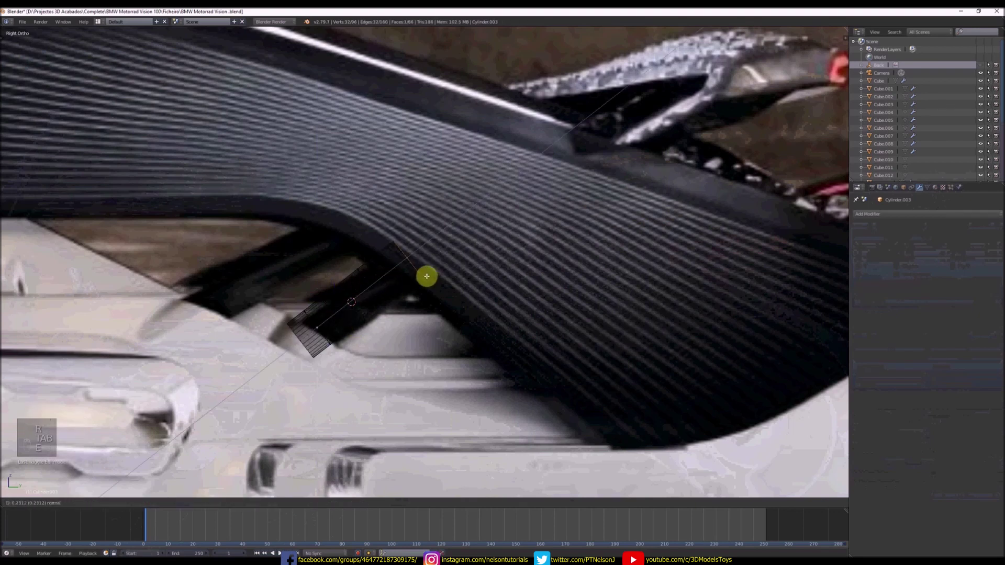
- Extrude the cylinder thin and check it against the side panel piece
key(Tab)
key(z)
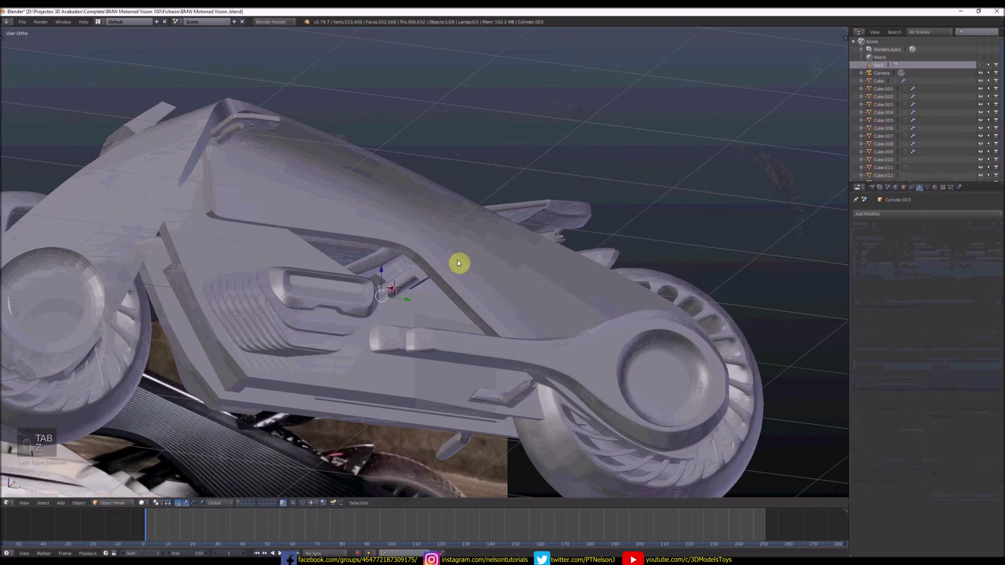
click(423, 277)
click(414, 334)
key(Tab)
key(z)
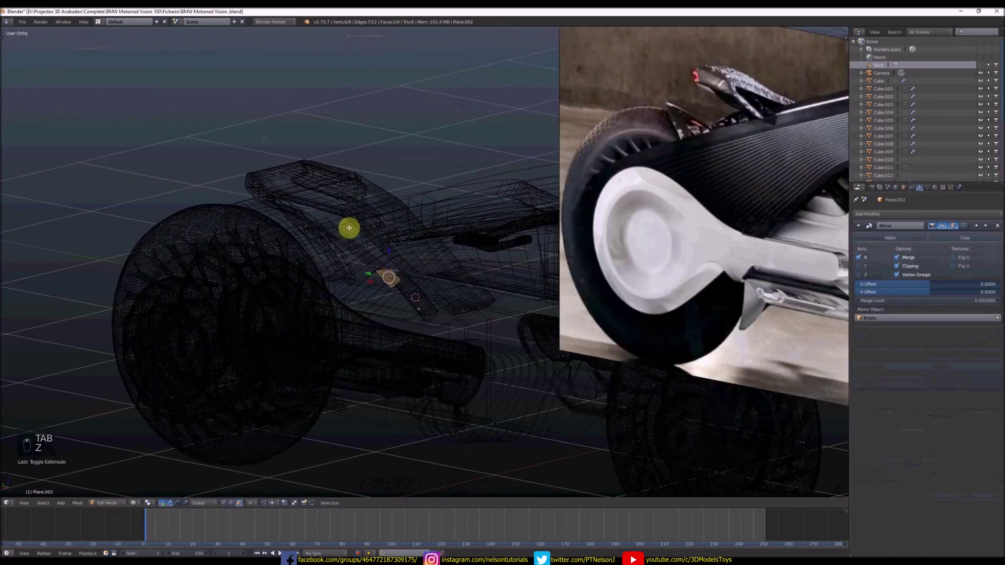
key(z)
key(Tab)
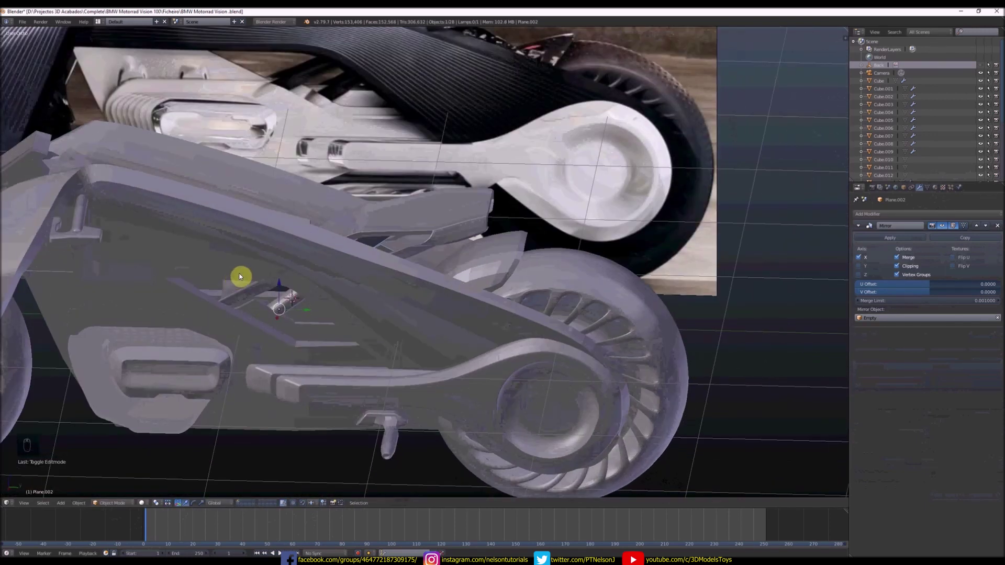
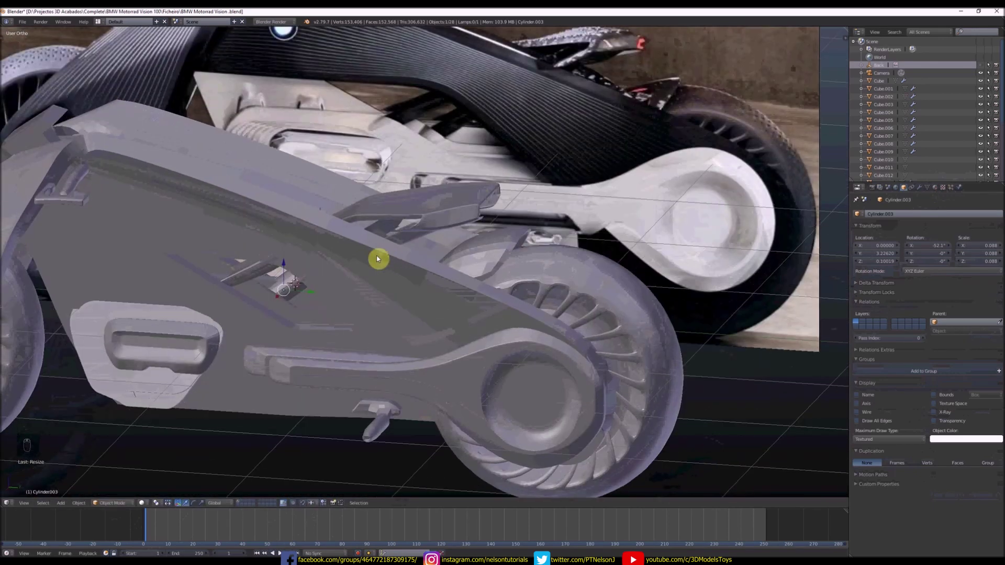
- Nudge the cylinder along Z in Right Ortho view, then undo the misplaced moves
key(Tab)
key(z)
key(g)
key(z)
key(KP_3)
key(z)
key(g)
key(z)
key(Tab)
key(Tab)
key(ctrl+z)
key(ctrl+z)
key(ctrl+z)
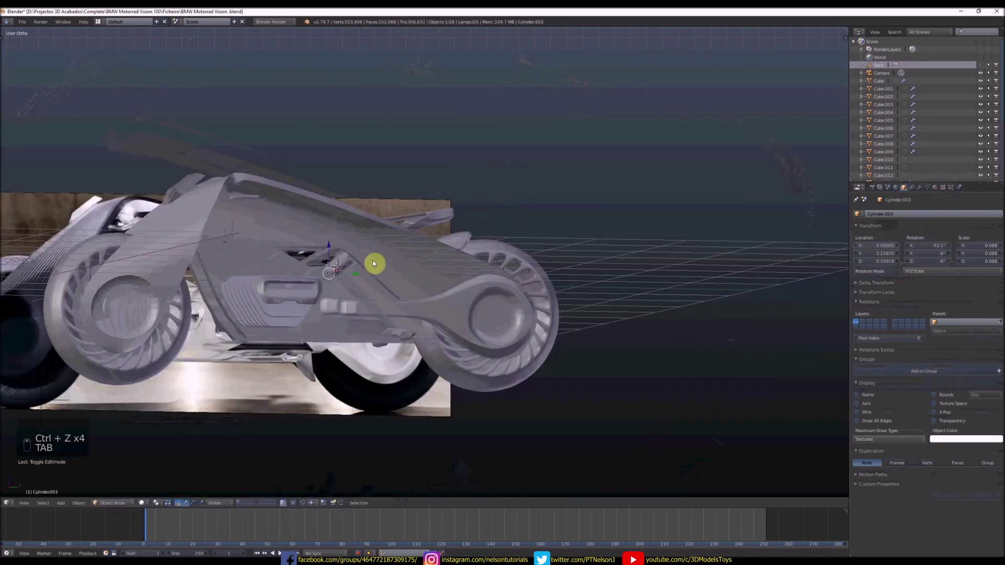
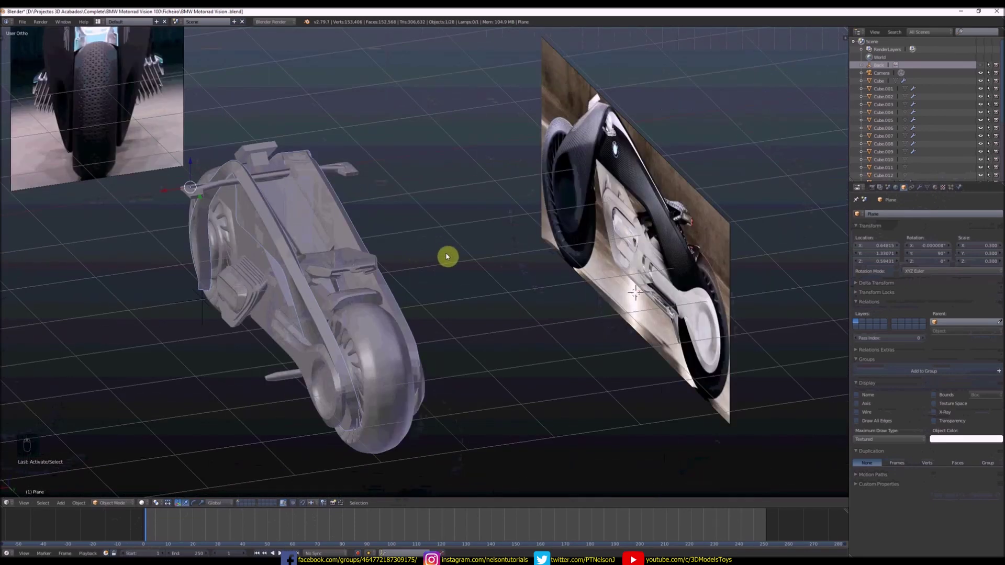
- Add a cube on the front axle rod, scale it flat and isolate it for editing
drag(430, 261, 249, 204)
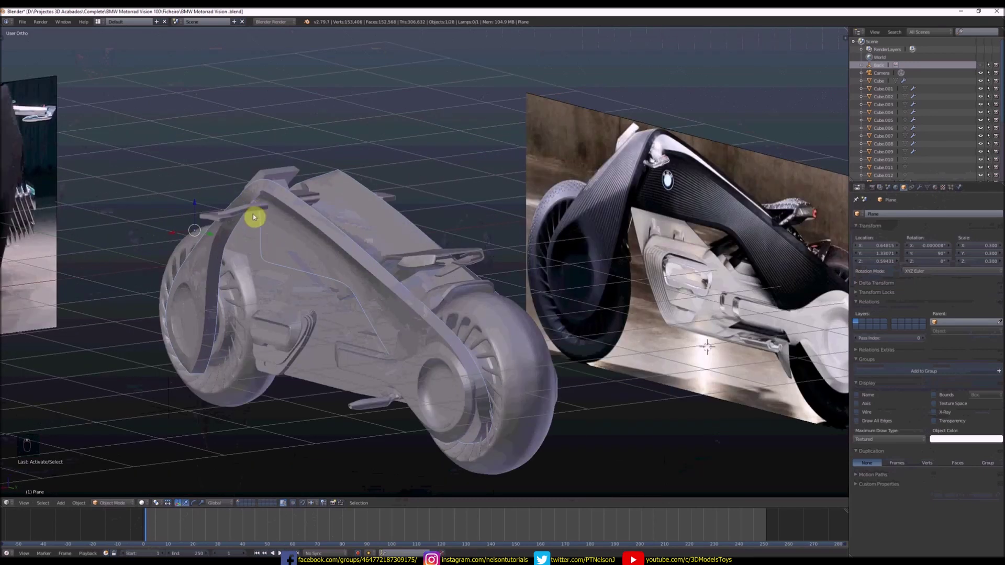
key(shift+a)
drag(283, 208, 397, 190)
key(s)
drag(246, 218, 353, 197)
key(s)
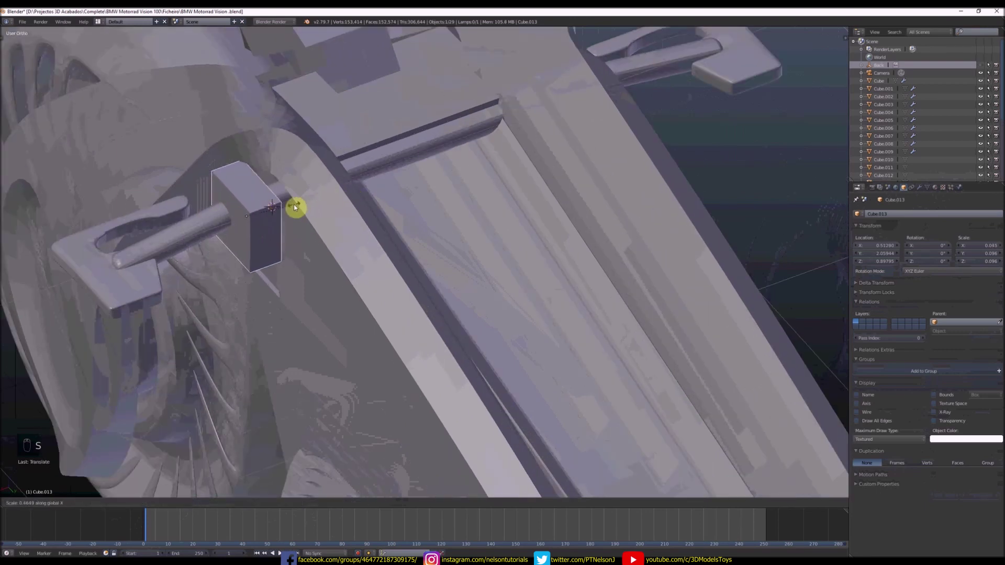
key(Tab)
key(Tab)
key(KP_Divide)
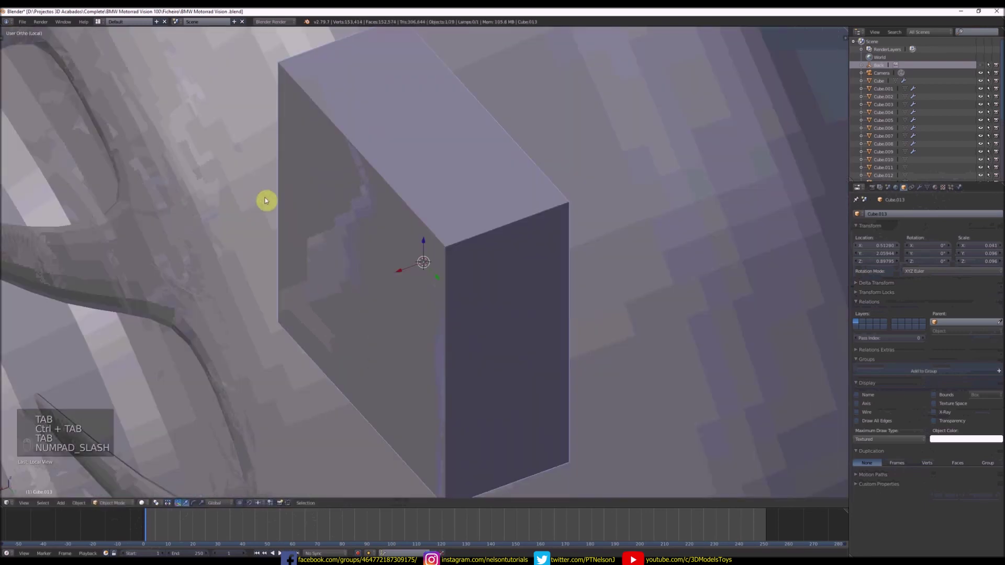
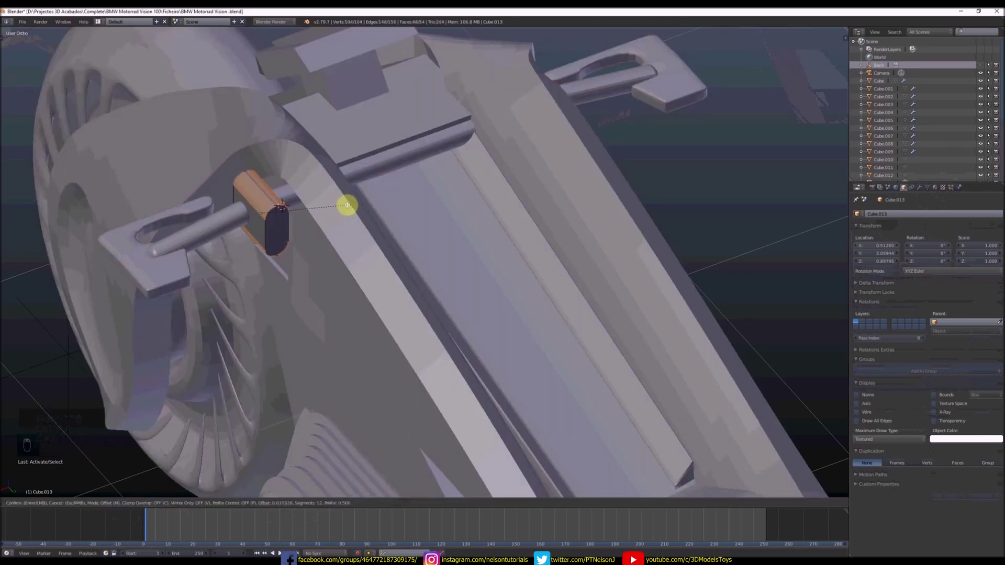
- Bevel the cube into an oval cap, inset its front face and push it in as a recess
key(Tab)
key(s)
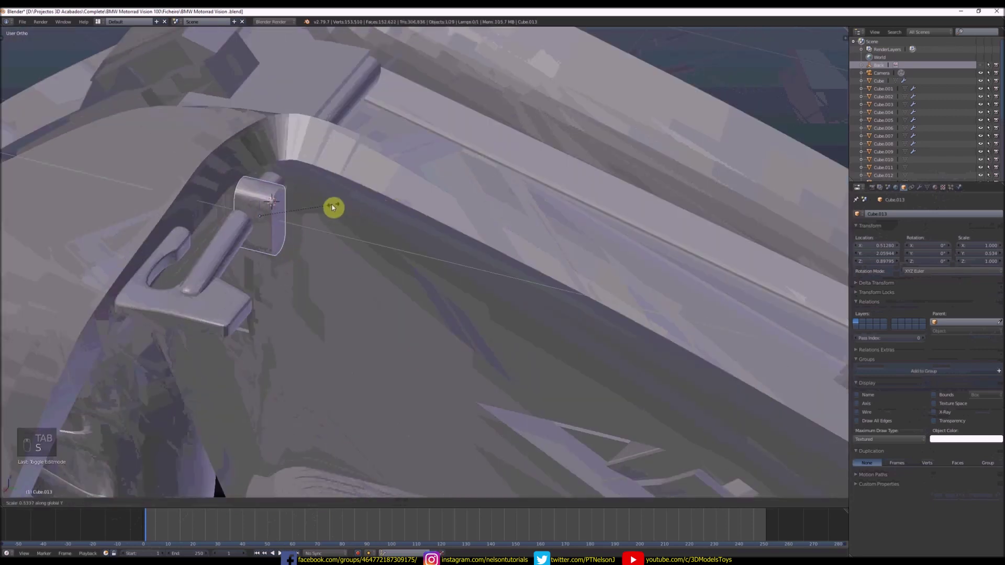
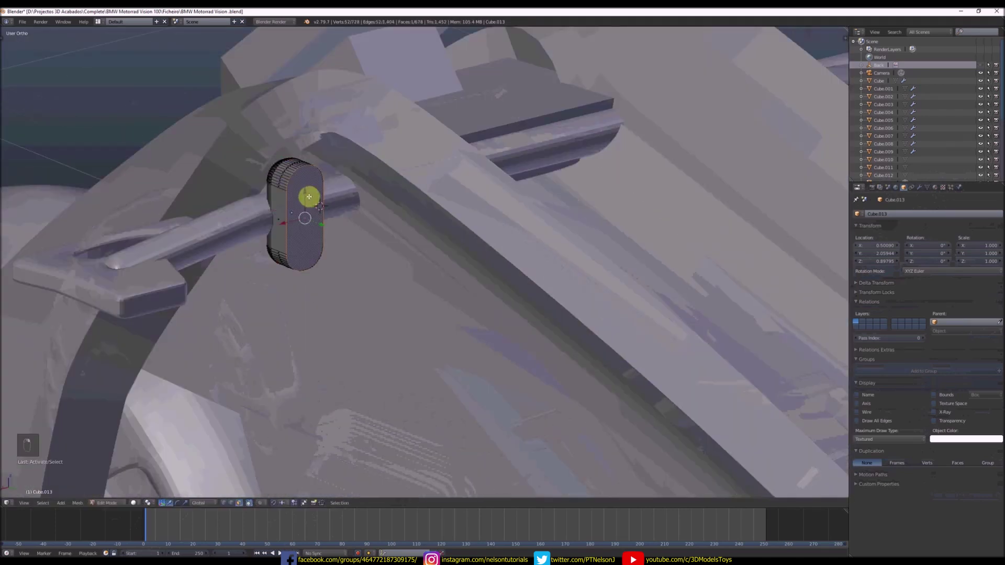
key(i)
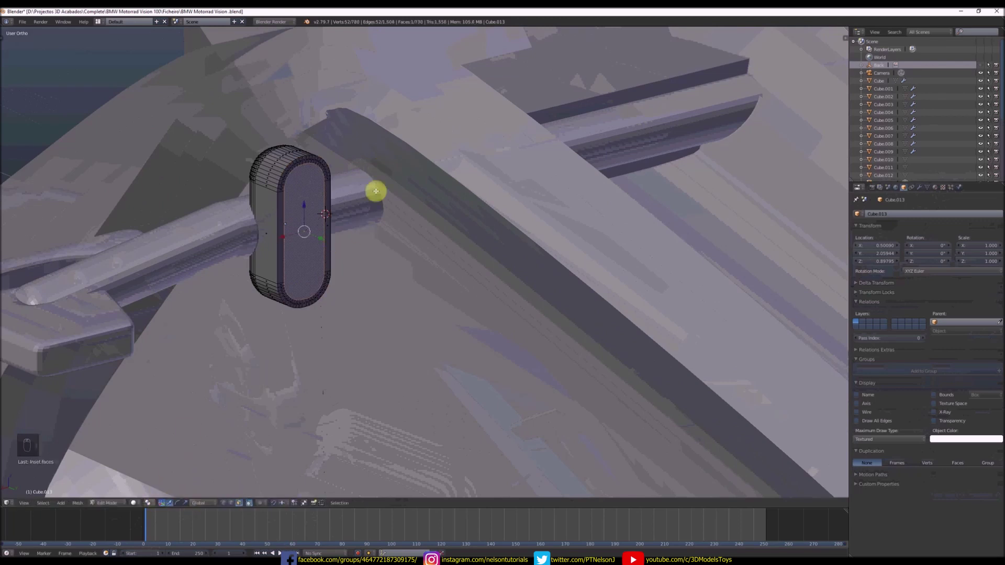
key(s)
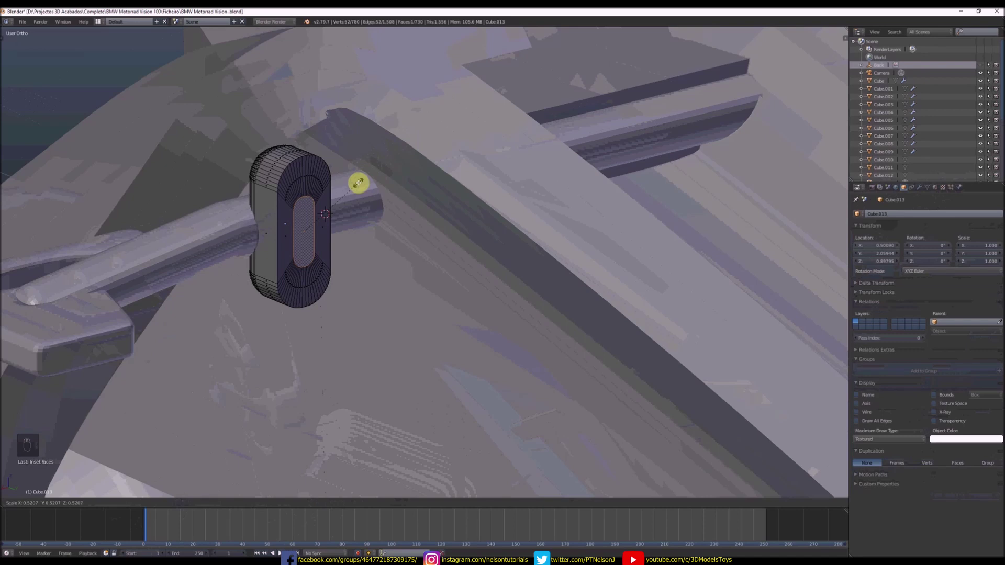
key(s)
key(ctrl+b)
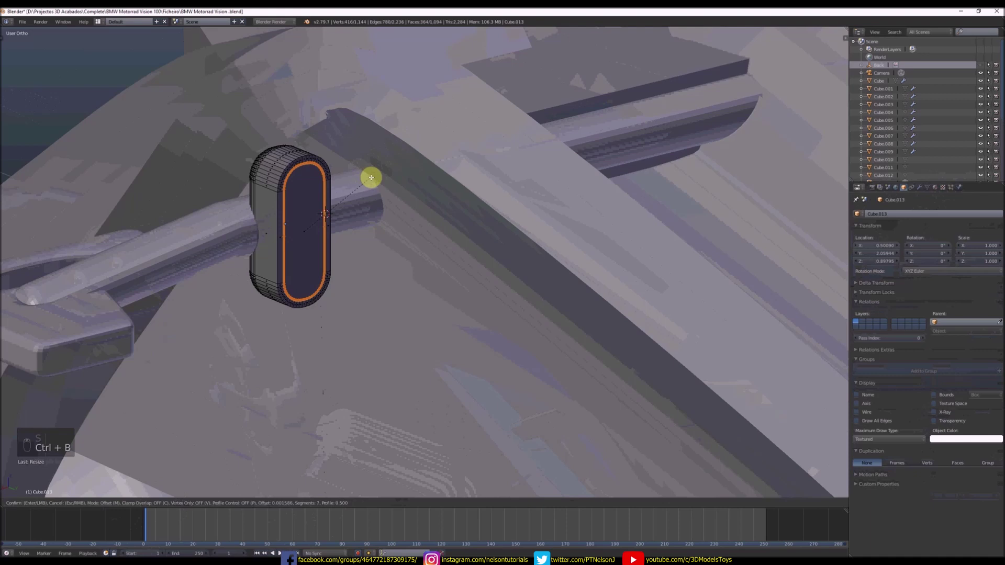
key(e)
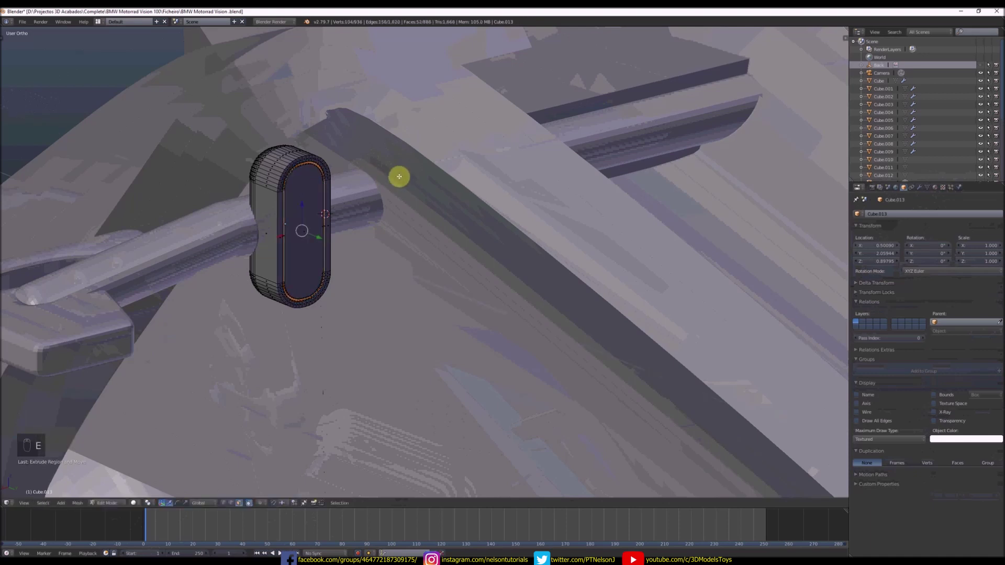
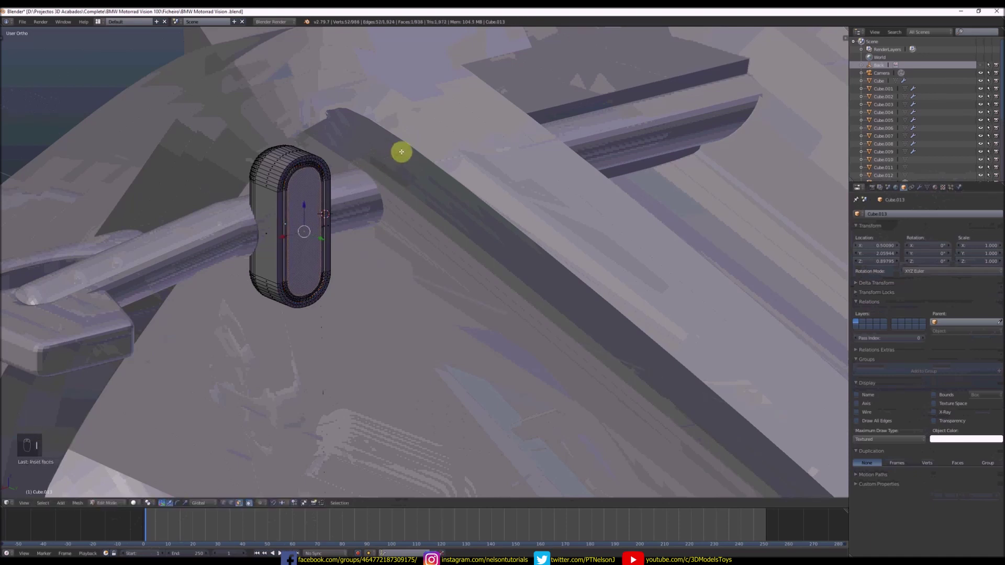
key(s)
key(s)
key(s)
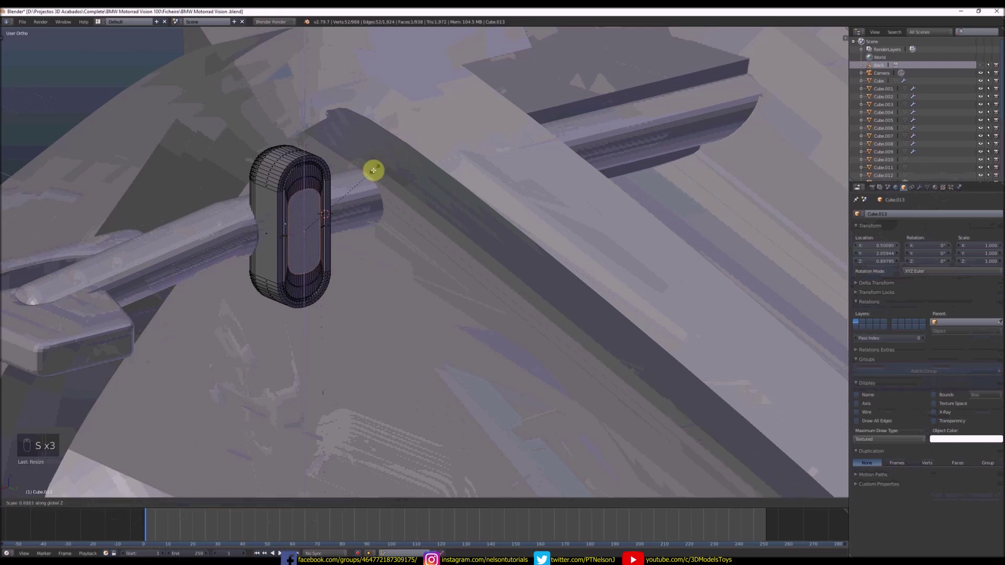
key(s)
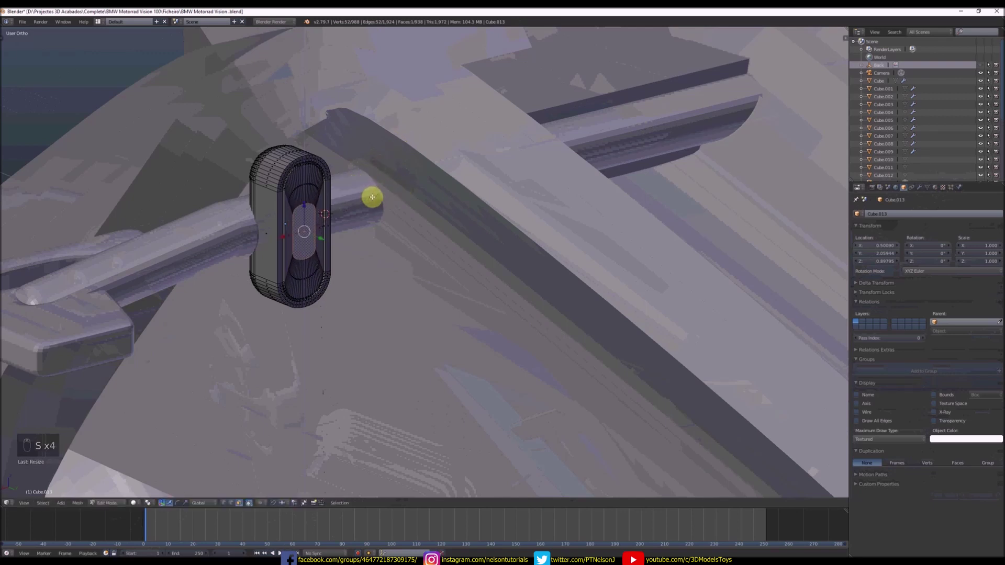
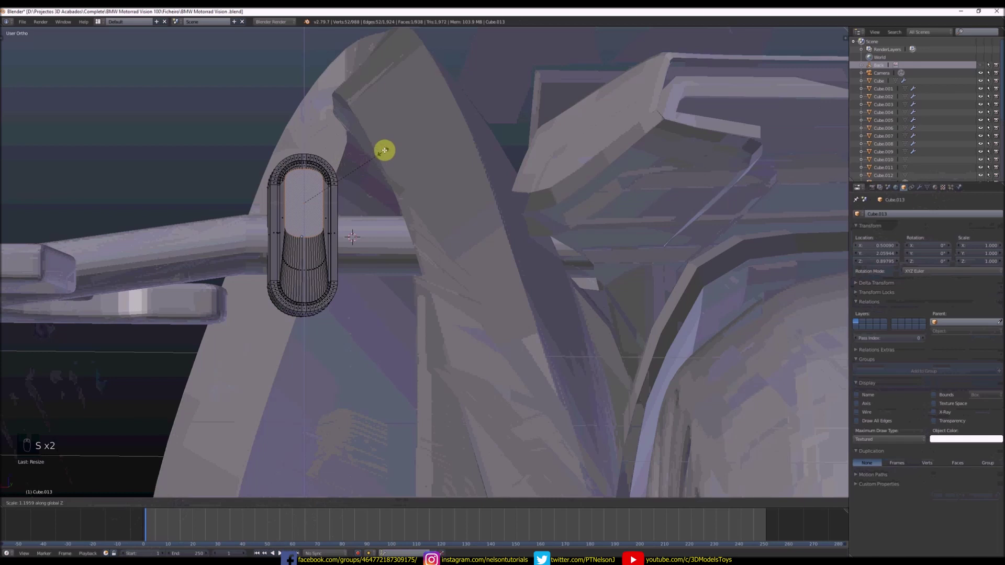
- Revert the last four edits, finish the cap's mesh and rescale it
key(ctrl+z)
key(ctrl+z)
key(ctrl+z)
key(ctrl+z)
key(Tab)
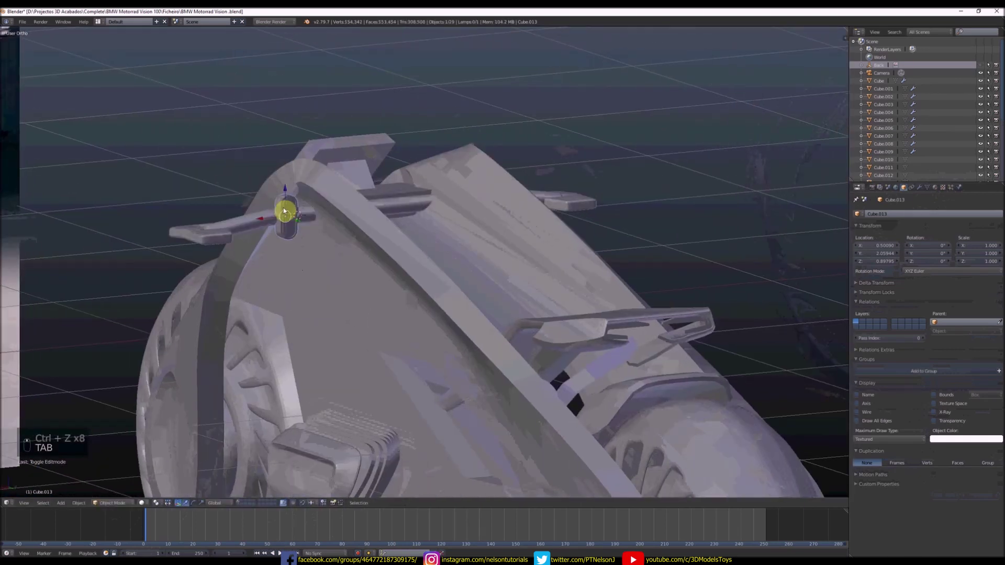
key(s)
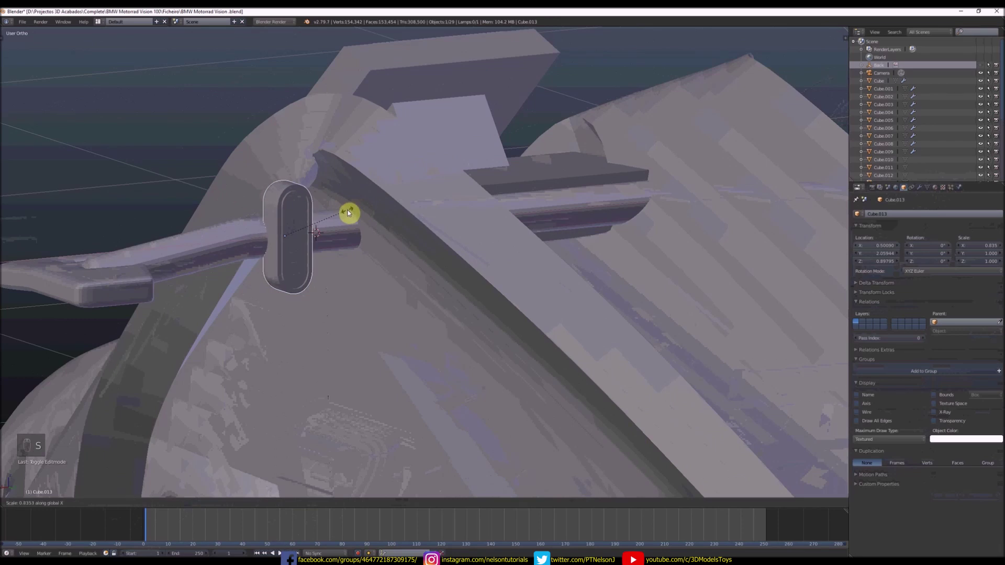
- Duplicate the cap with Shift+D into smaller copies fitted as inset rings on its face
key(shift+d)
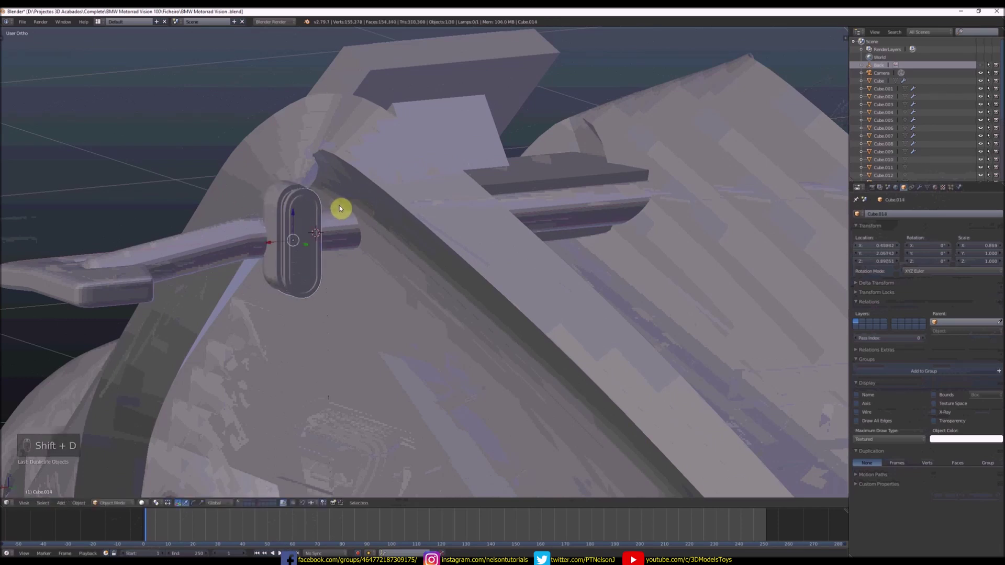
key(s)
key(s)
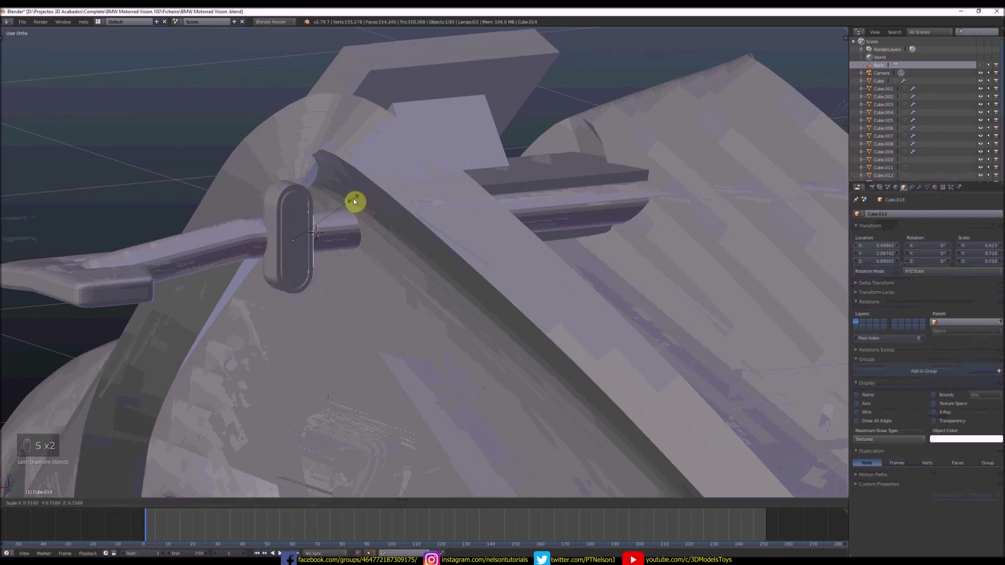
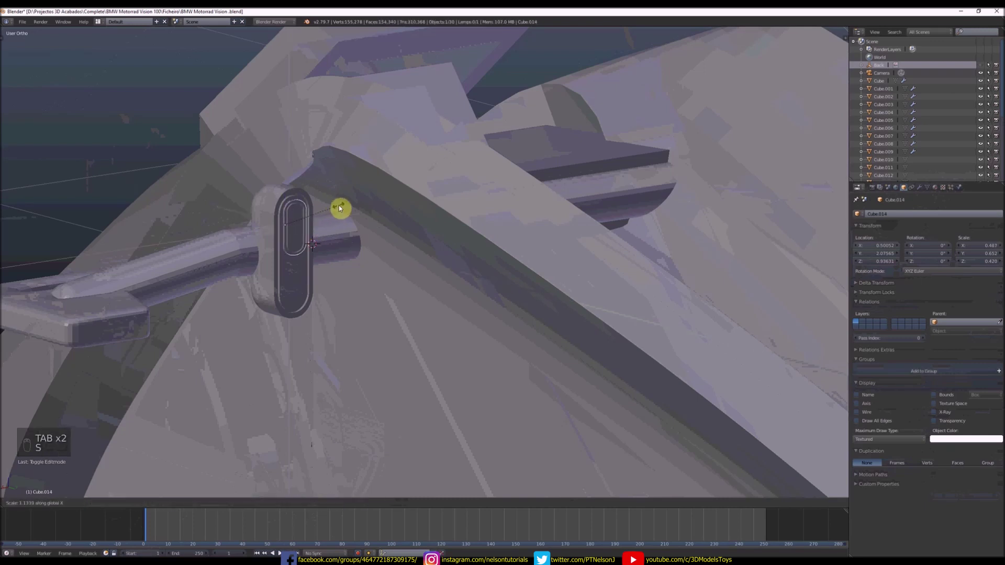
key(s)
key(s)
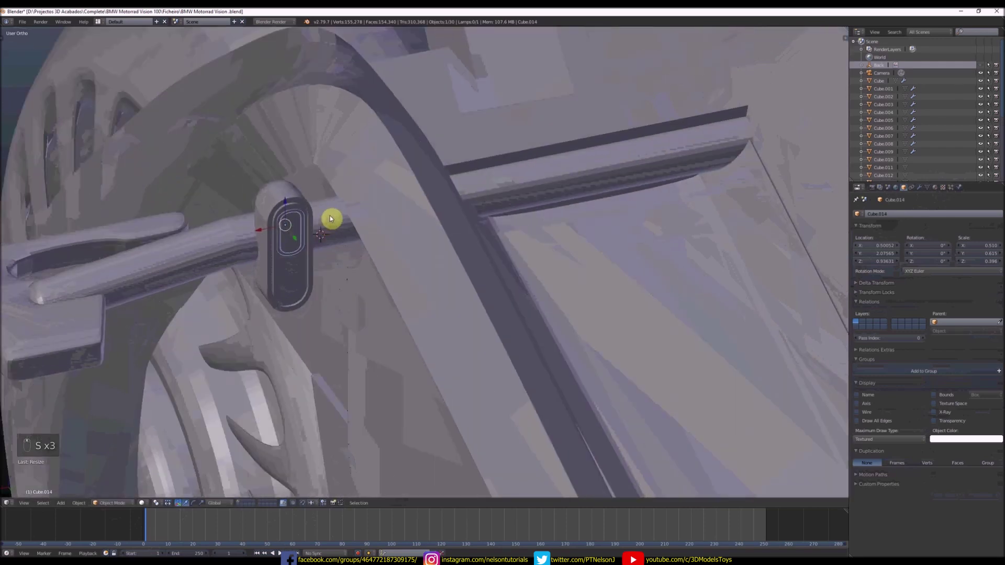
key(Tab)
key(Tab)
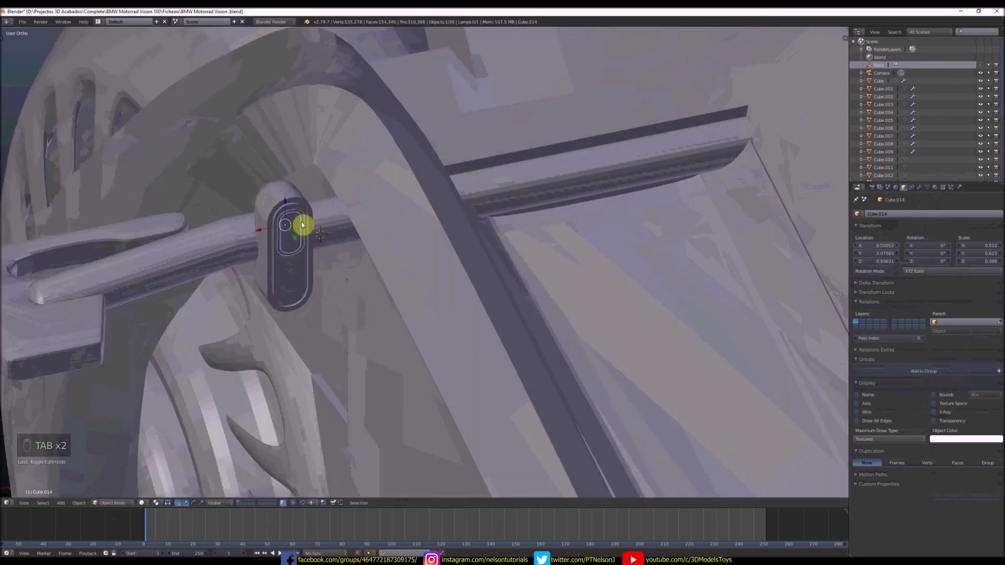
key(shift+d)
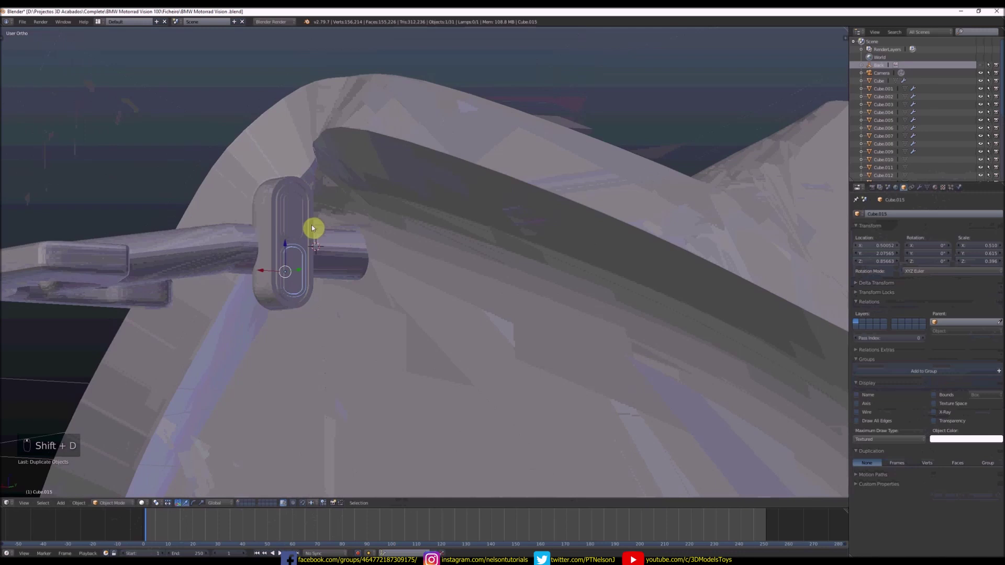
- Select the oval cap and give it a Mirror modifier for the other fork side
click(321, 245)
drag(317, 246, 318, 256)
drag(318, 256, 246, 241)
drag(246, 241, 276, 244)
key(ctrl+j)
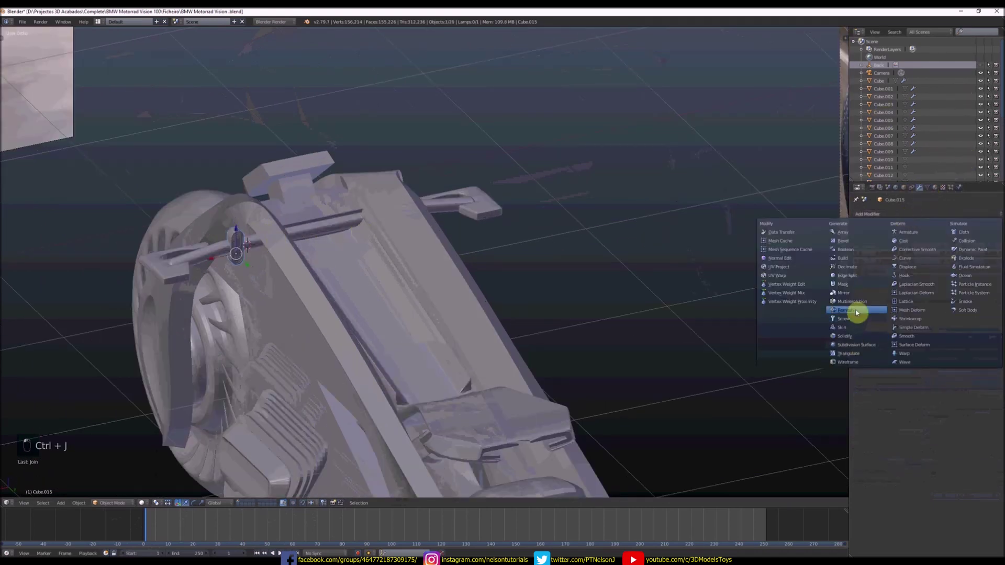
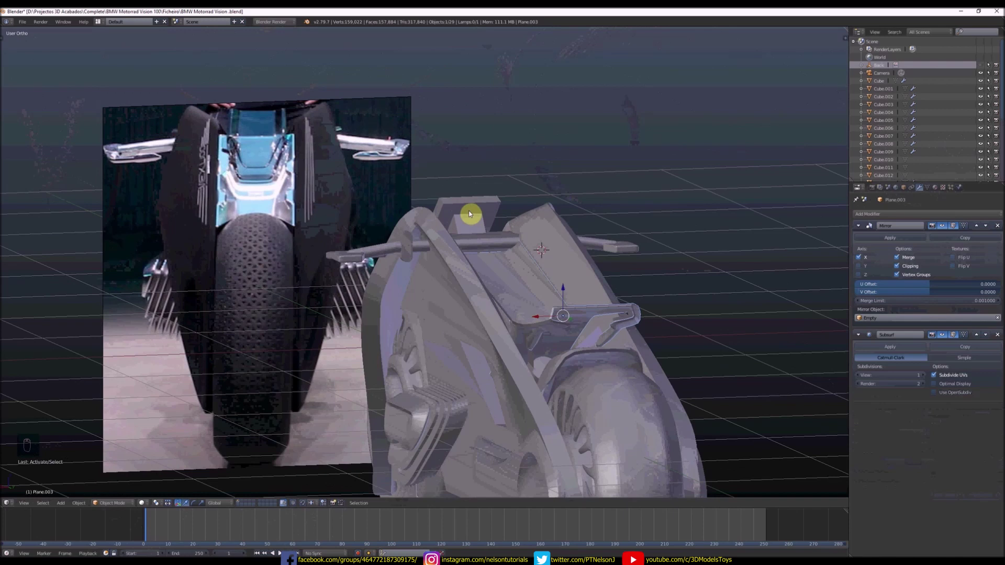
- Orbit around the front fork and the bike to inspect the mirrored caps
middle_click(394, 258)
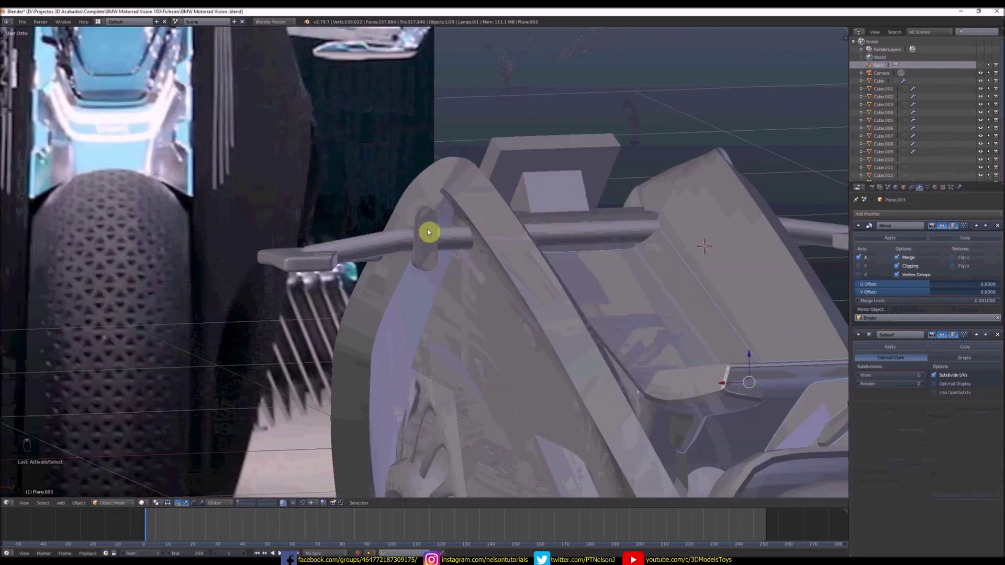
drag(472, 256, 466, 228)
key(r)
drag(444, 322, 477, 294)
drag(477, 294, 497, 324)
middle_click(490, 302)
drag(506, 323, 550, 361)
key(r)
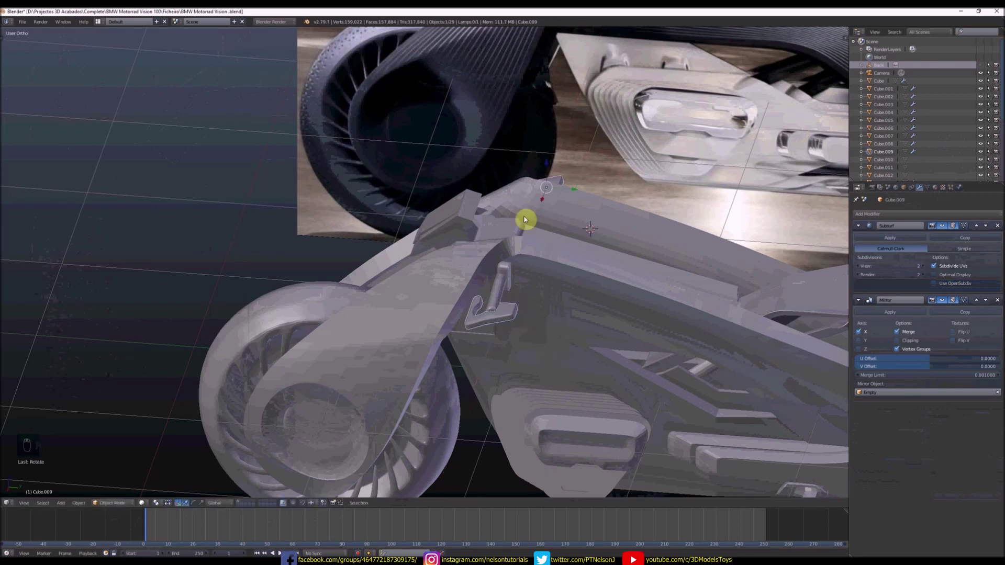
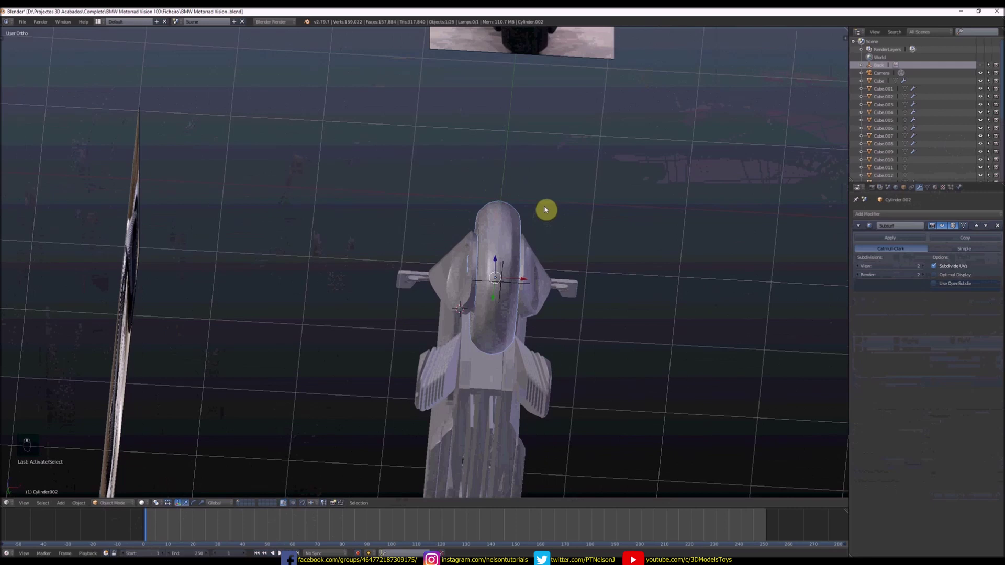
- Check the wheel's mesh in Edit Mode, then select Cube.007 and frame the tapered stand rod
key(Tab)
key(ctrl+Tab)
drag(523, 243, 592, 211)
key(s)
key(s)
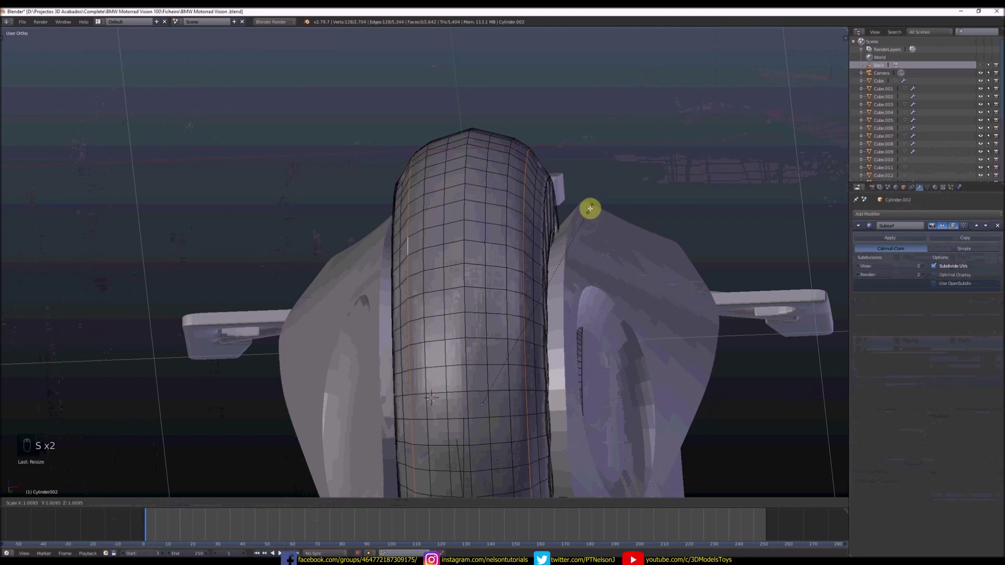
key(Tab)
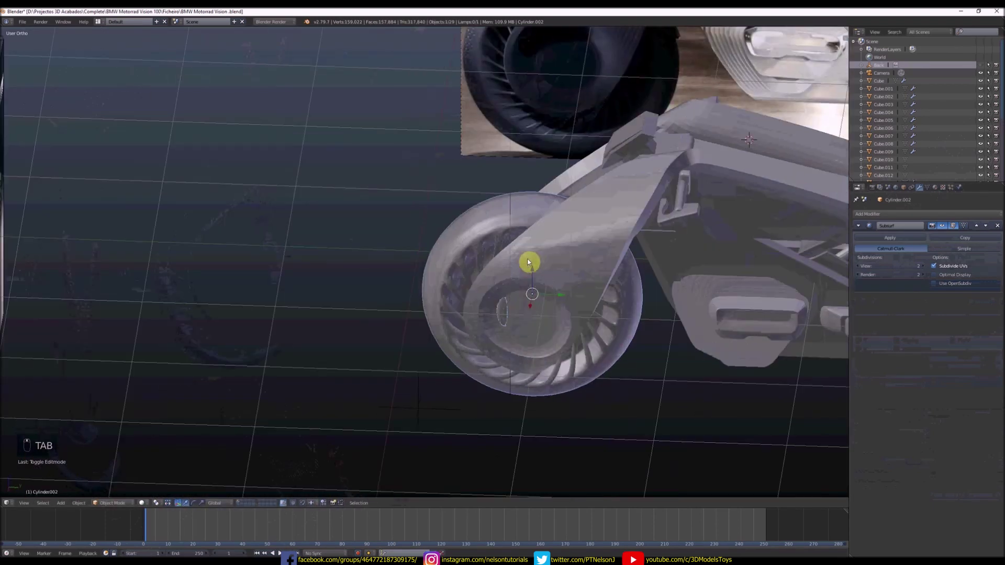
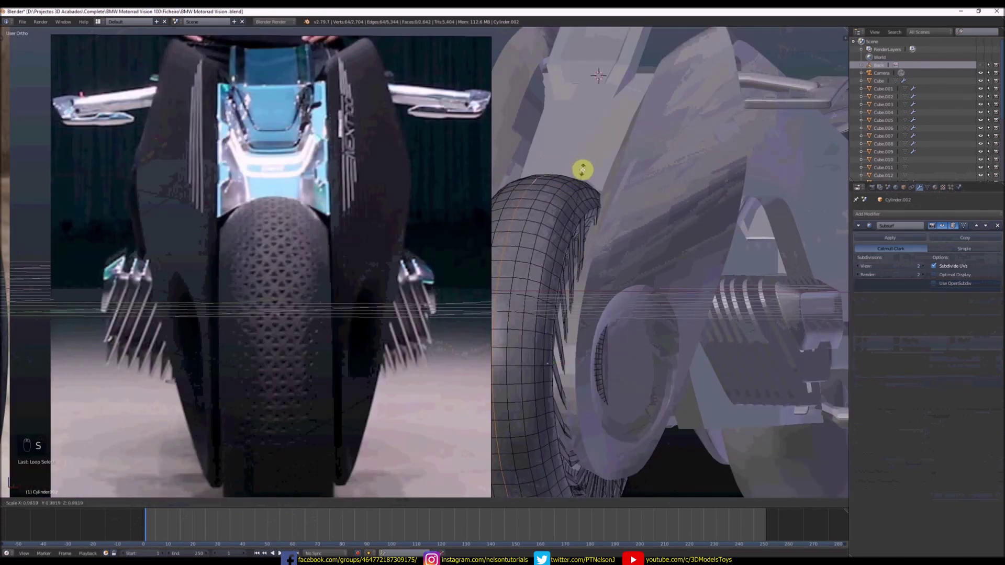
key(Tab)
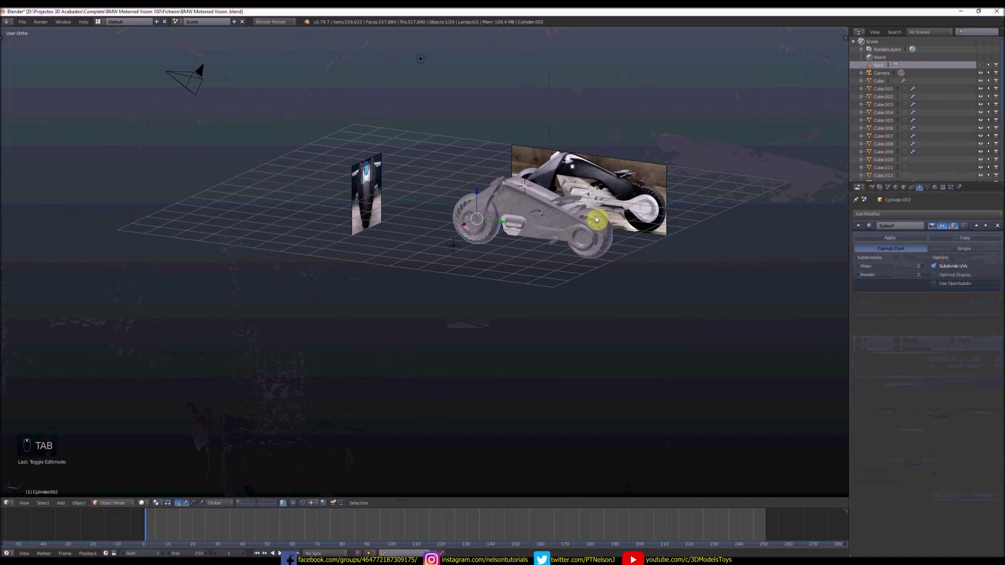
right_click(612, 225)
drag(609, 226, 574, 191)
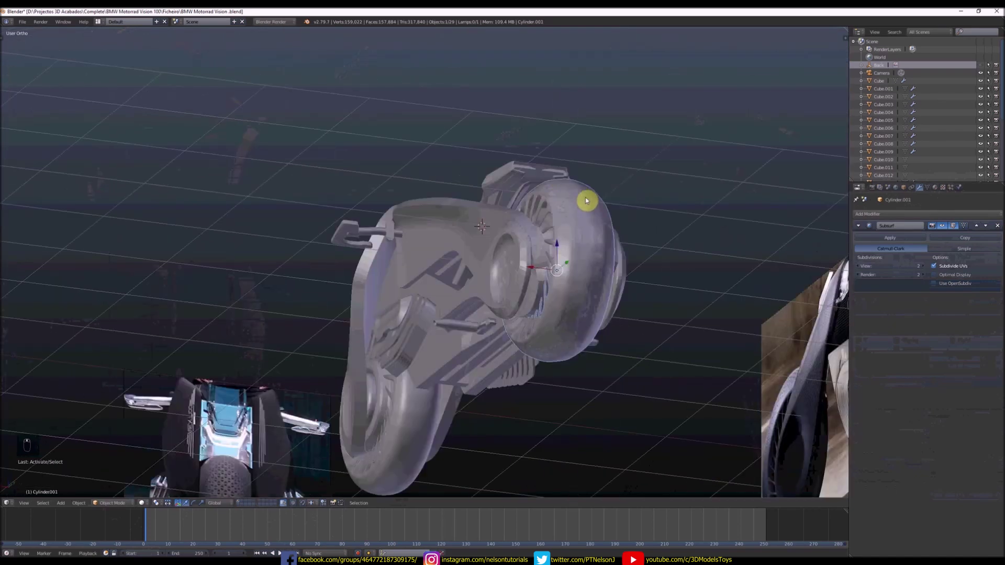
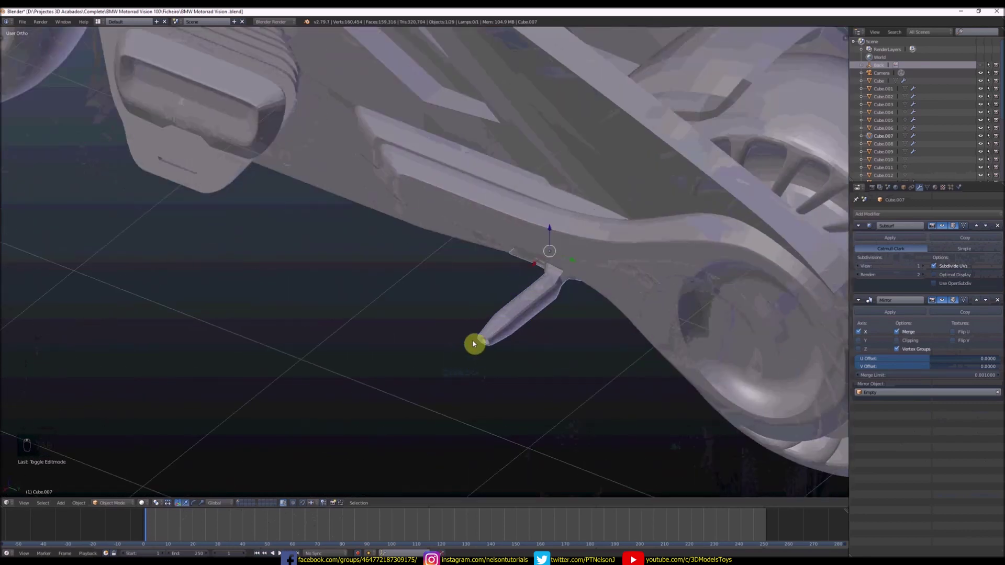
- Inspect the tapered rod's end in Edit Mode and view the bike from Front Ortho (numpad 1)
key(Tab)
key(ctrl+r)
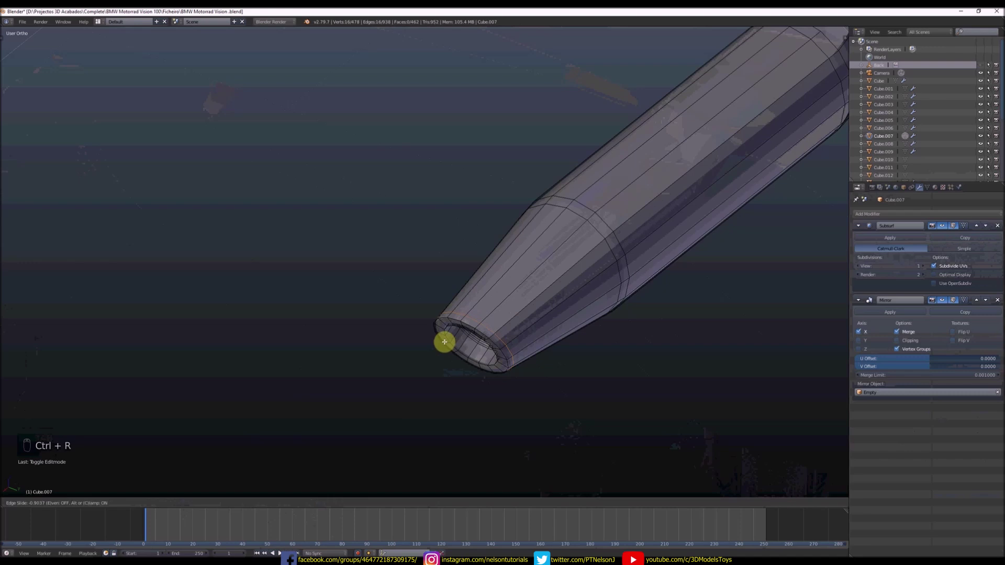
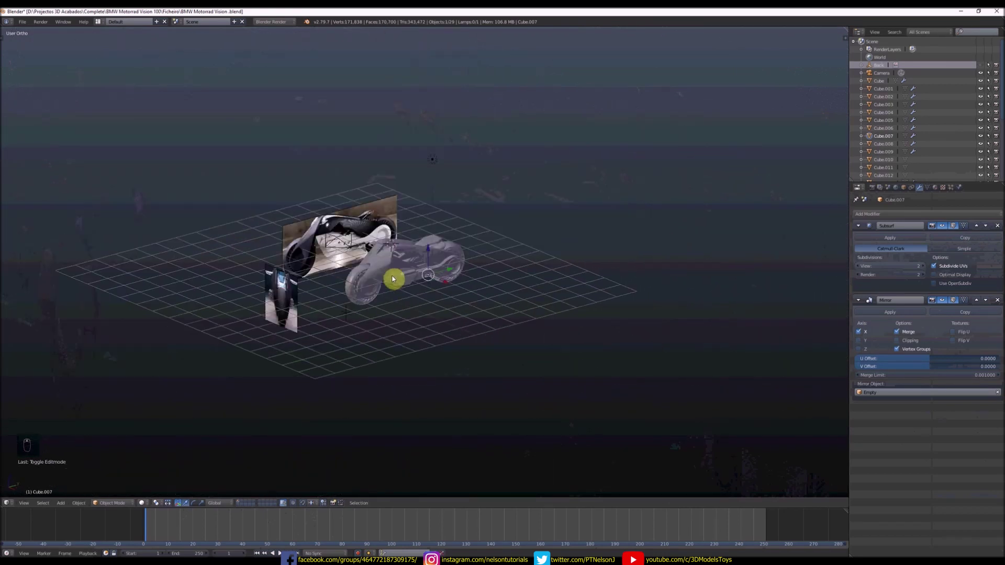
key(KP_1)
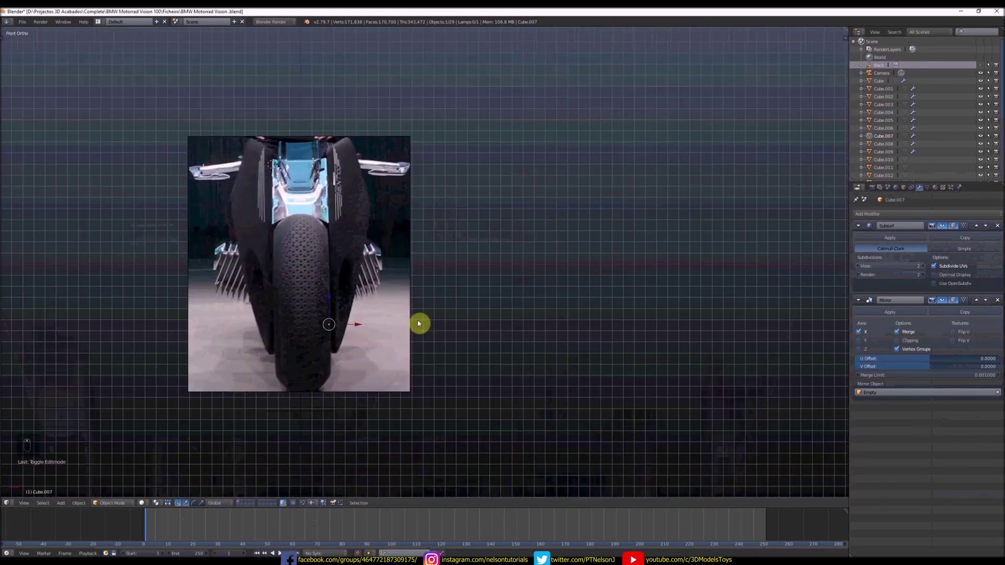
- Add a new cube and reshape it into a single triangular spike viewed from above
key(shift+a)
drag(308, 367, 380, 363)
key(KP_7)
drag(325, 327, 413, 318)
key(z)
key(s)
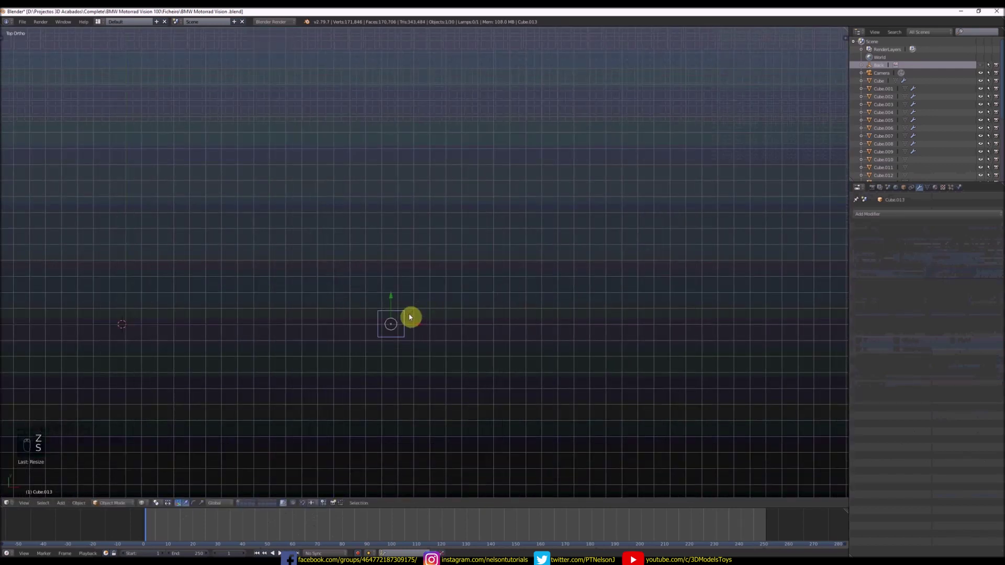
key(Tab)
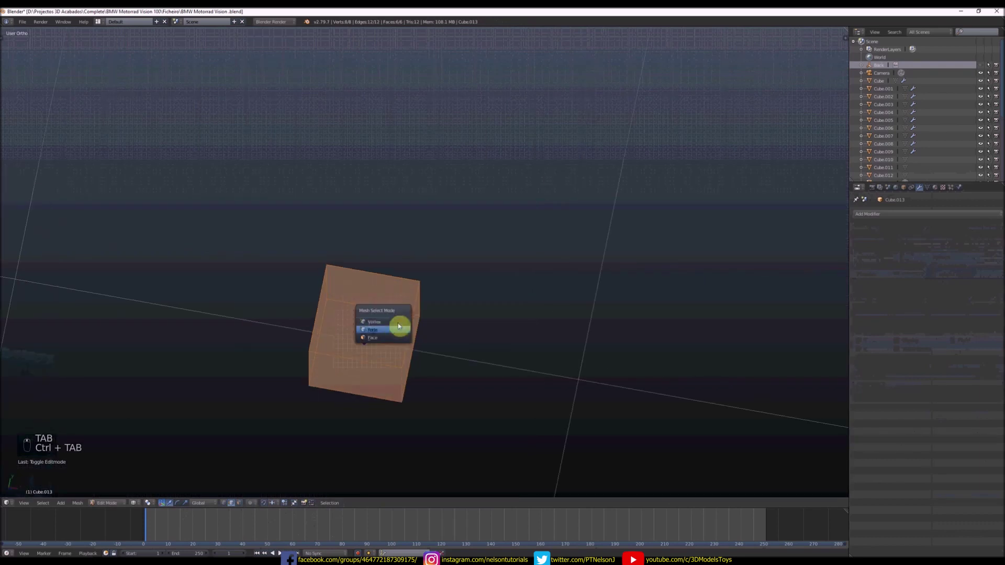
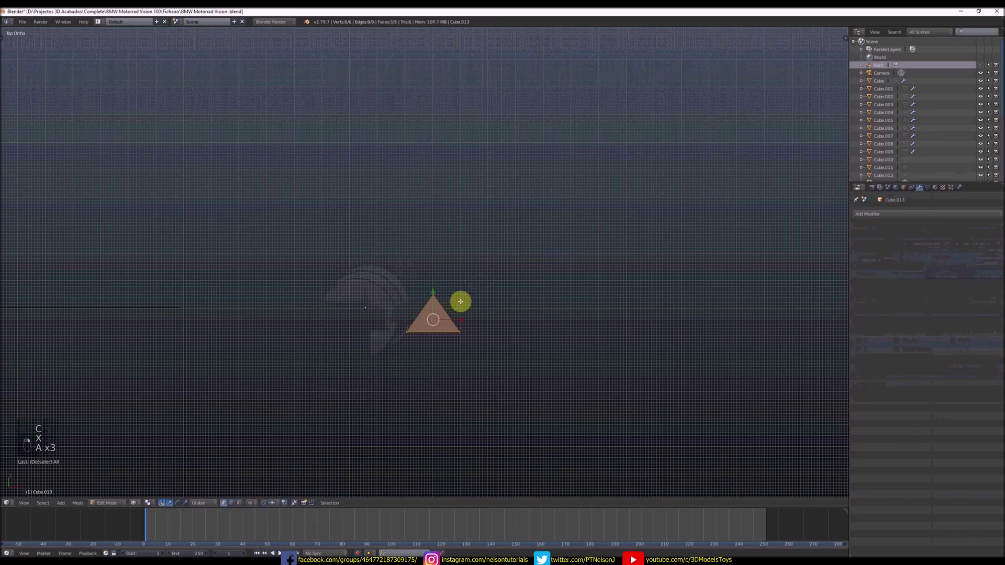
- Duplicate the spike into a row of four, copy the row upward and flip it to point down
key(shift+d)
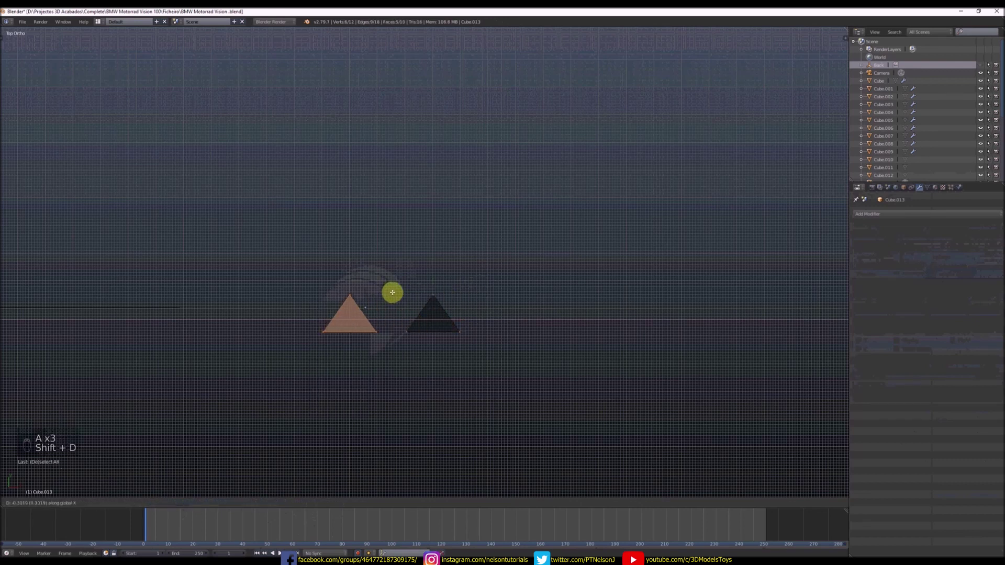
key(a)
key(shift+d)
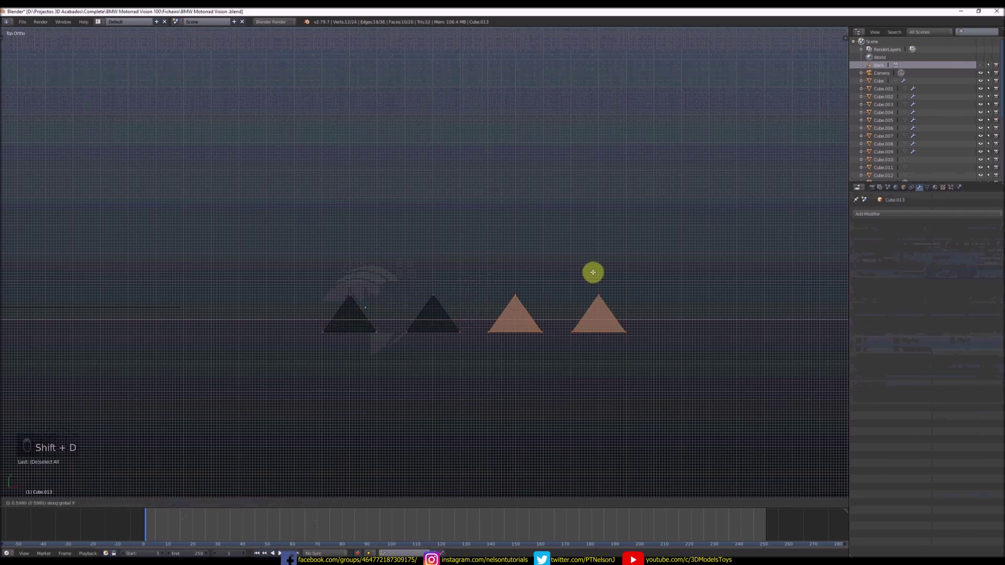
key(a)
key(a)
key(shift+d)
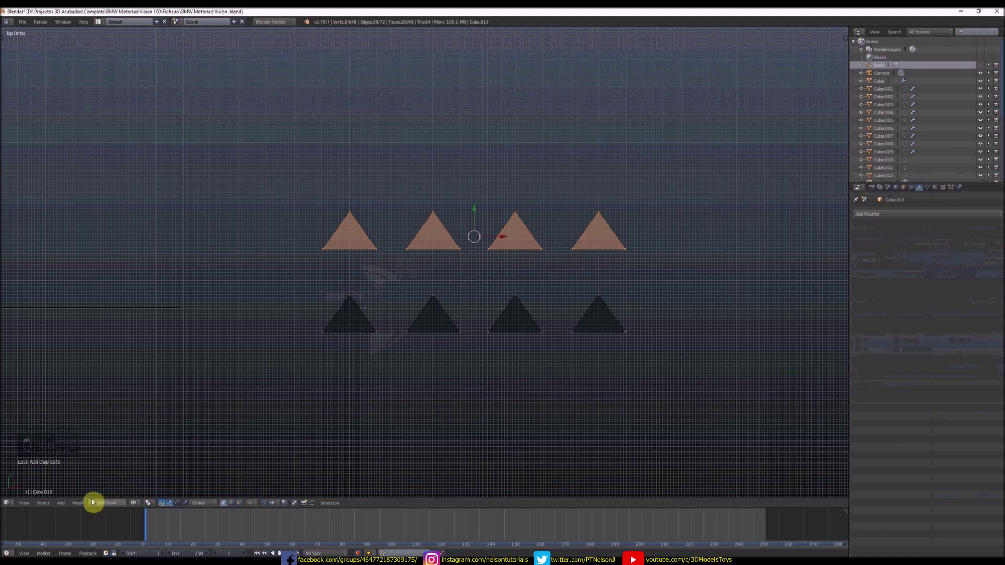
drag(82, 506, 161, 483)
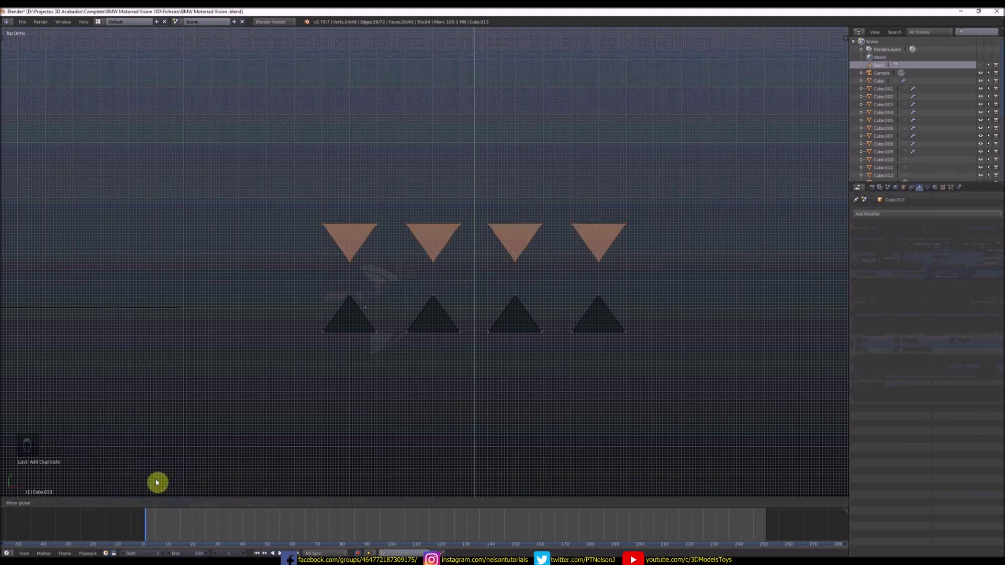
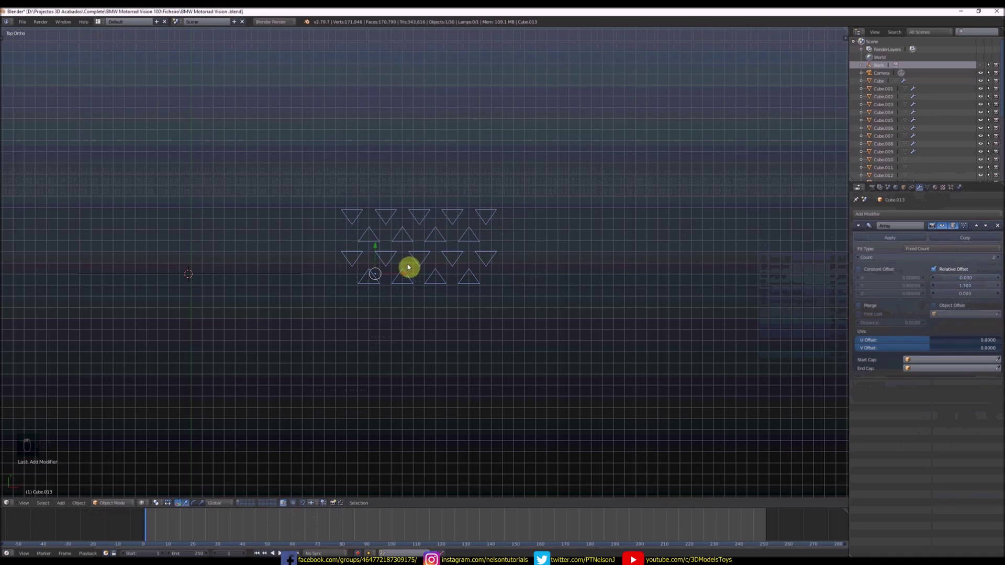
- Add a circle and rotate it to stand upright in front view
key(shift+s)
key(shift+a)
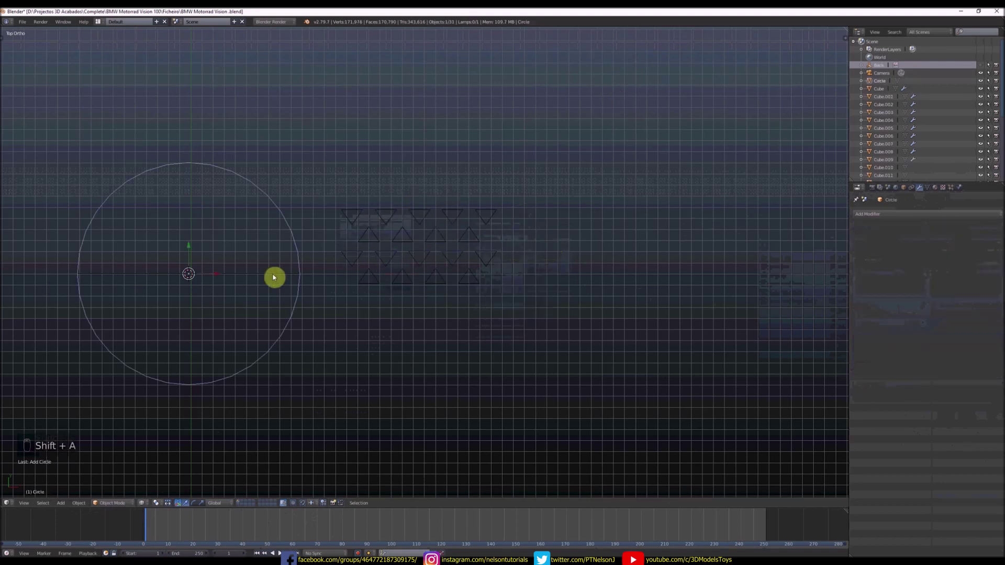
drag(221, 278, 445, 249)
key(KP_1)
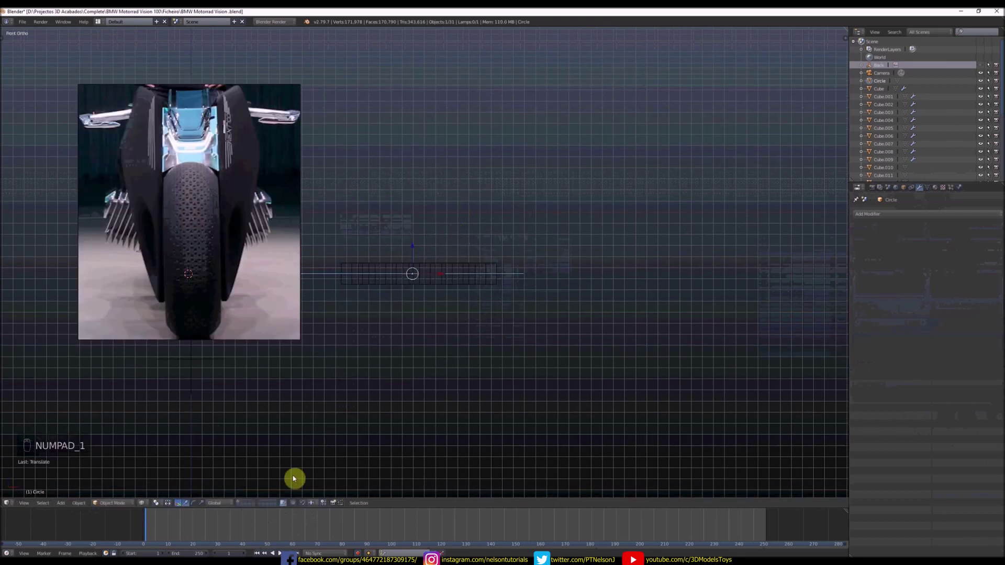
drag(308, 508, 478, 325)
key(r)
- Give the spike pattern a Simple Deform Bend and lengthen its array into a curving strip
right_click(464, 289)
middle_click(513, 278)
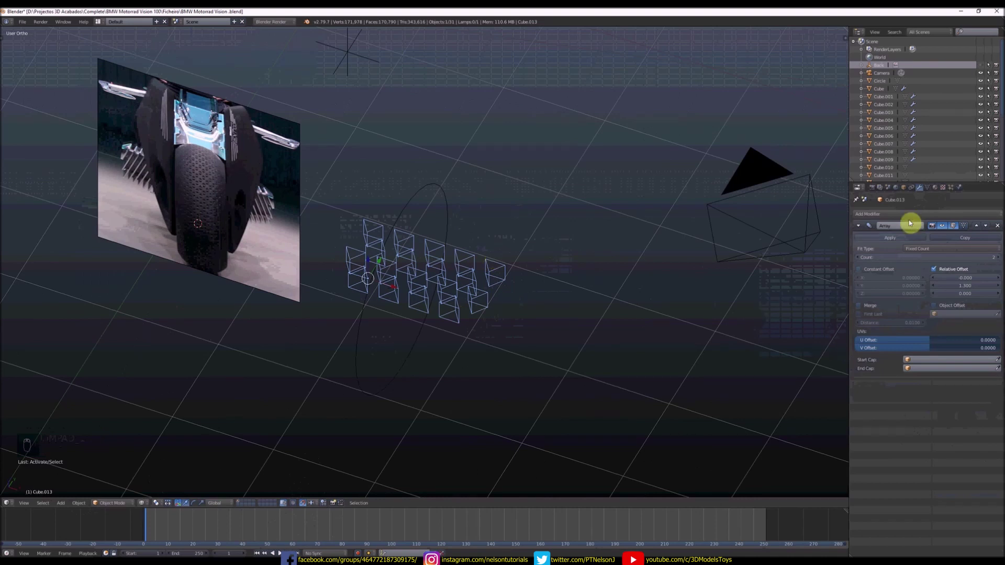
drag(912, 217, 928, 333)
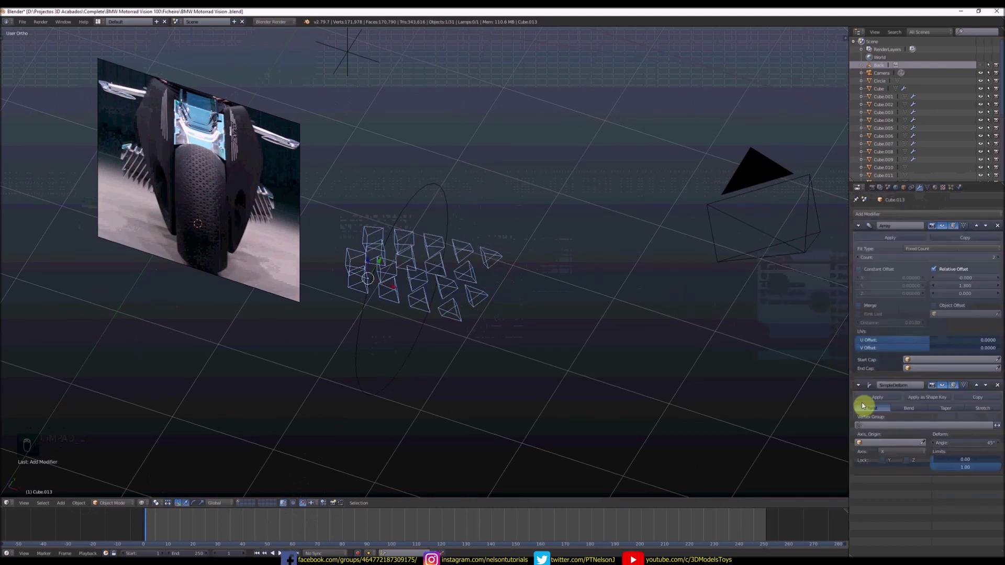
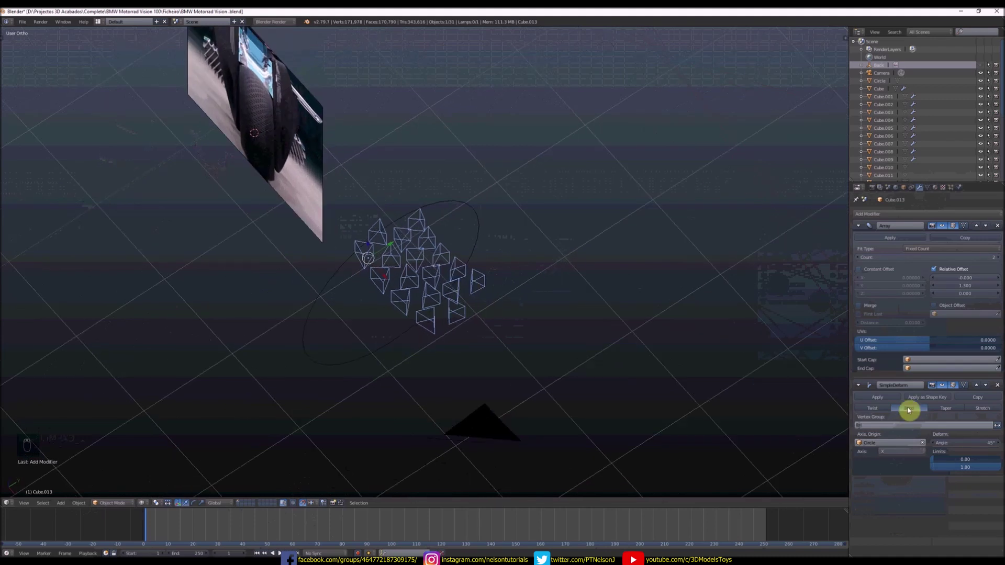
drag(907, 454, 530, 325)
drag(529, 325, 889, 453)
drag(890, 453, 454, 185)
drag(453, 185, 448, 320)
key(r)
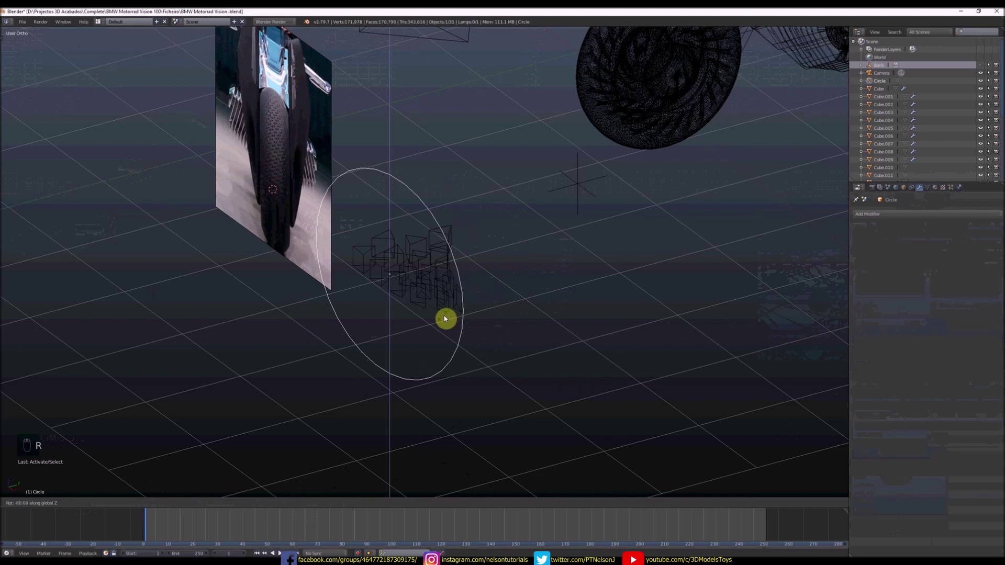
drag(400, 273, 588, 325)
drag(588, 325, 552, 300)
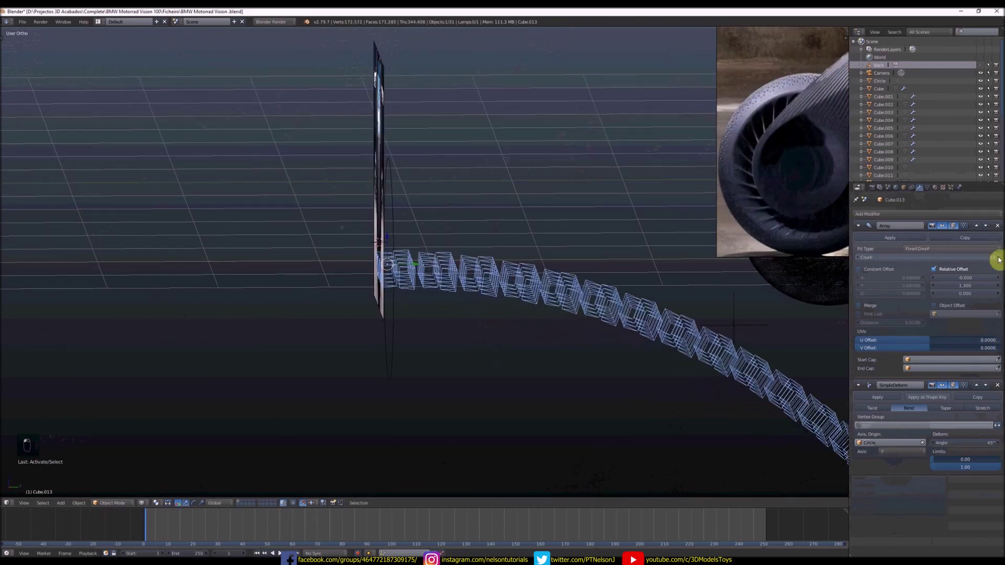
- Recalculate the strip's normals in Edit Mode and check the arc from the side
key(z)
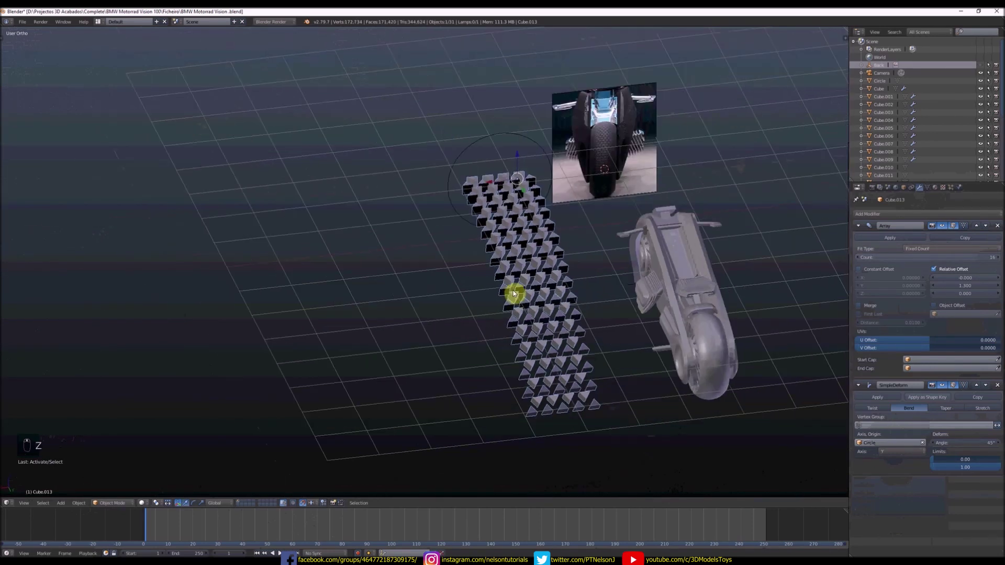
key(Tab)
key(a)
key(a)
key(ctrl+n)
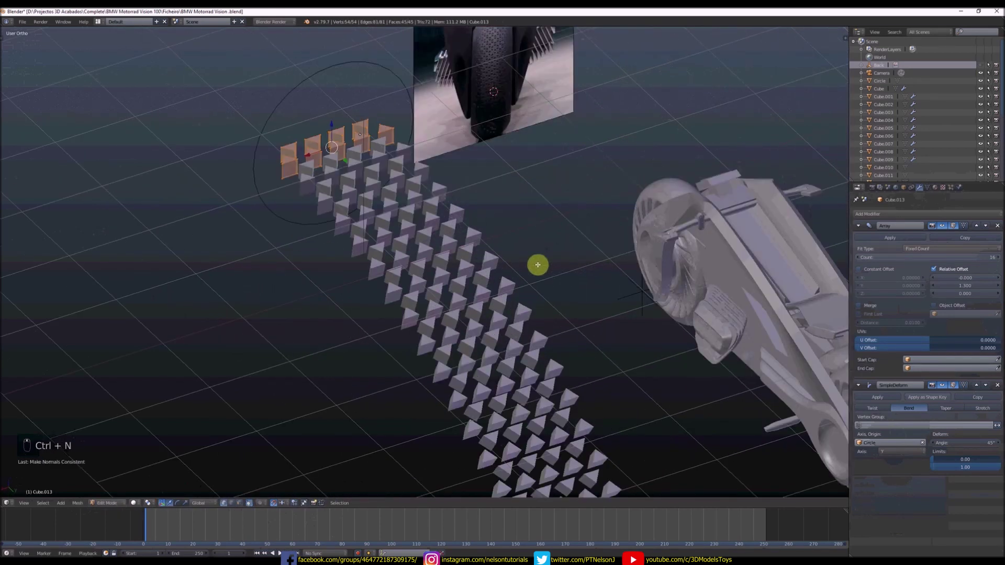
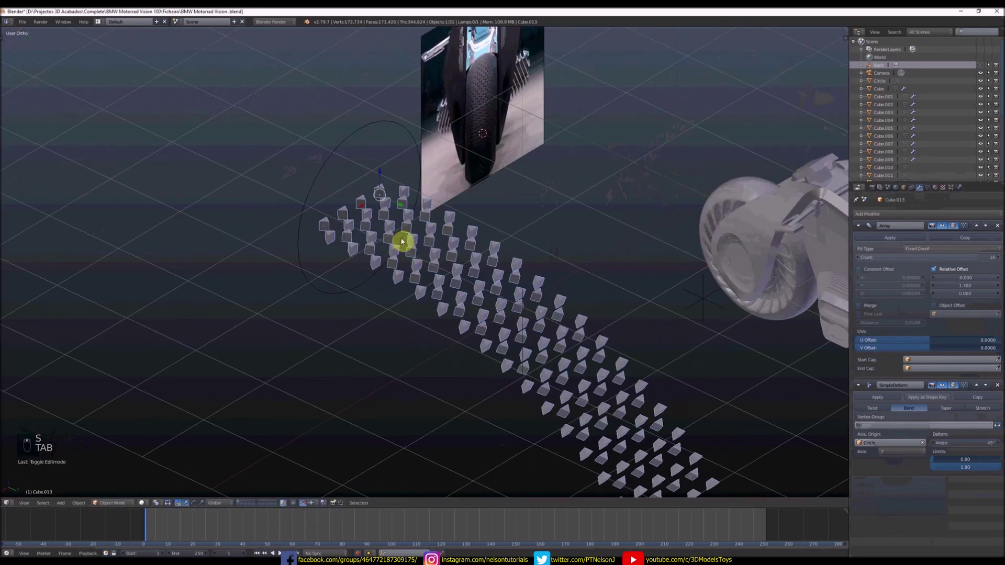
key(KP_3)
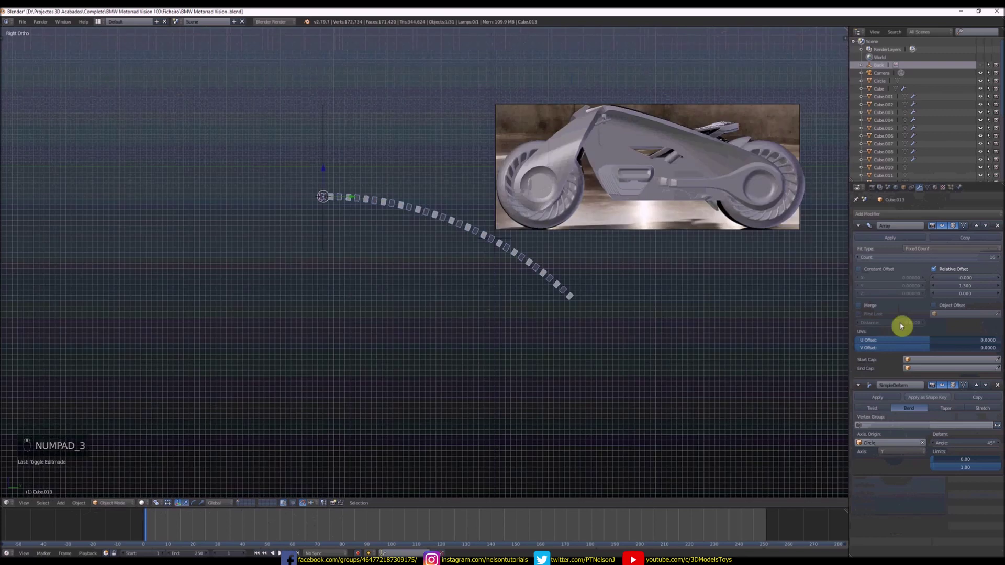
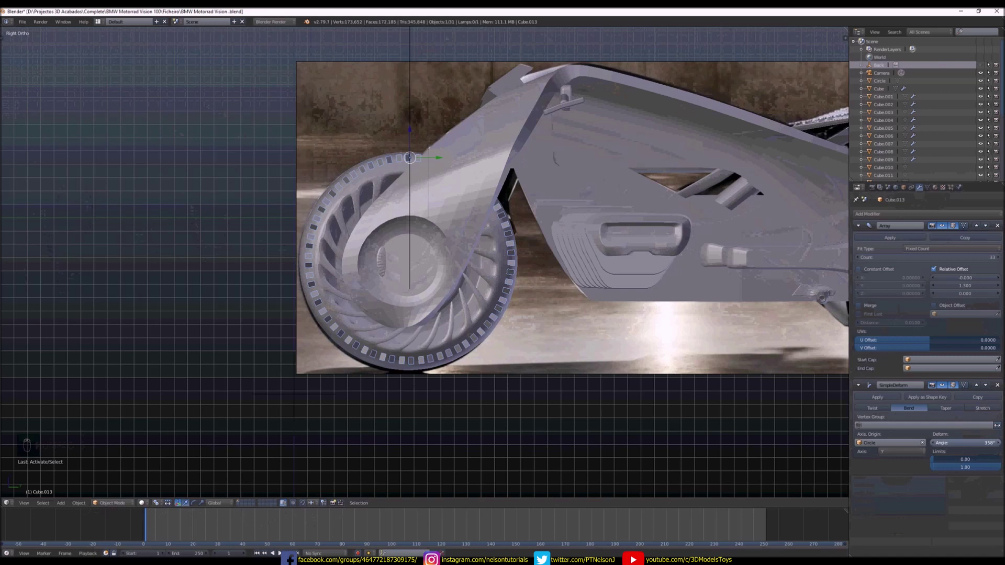
- Orbit to check the spike strip closing into a full ring around the front tyre
middle_click(589, 382)
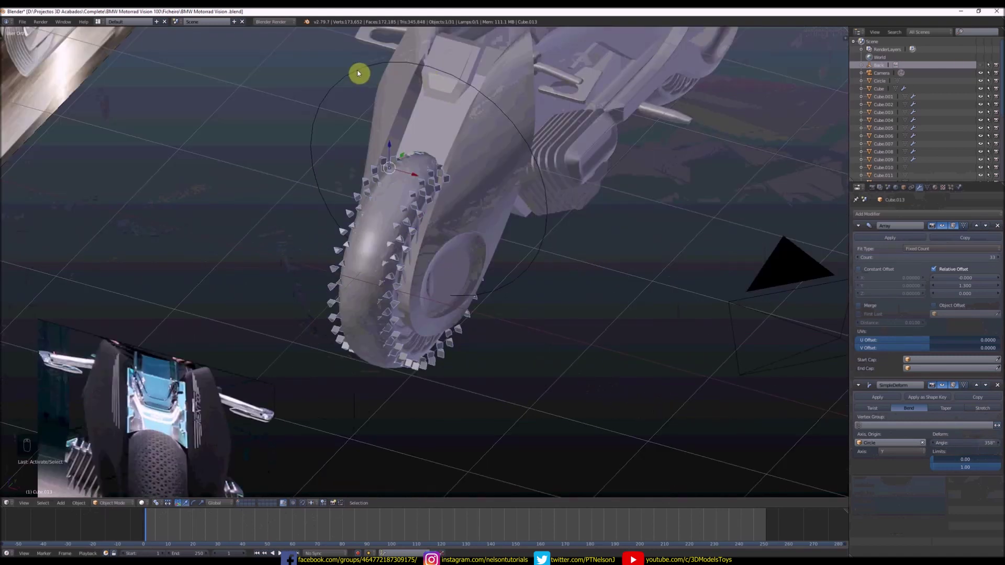
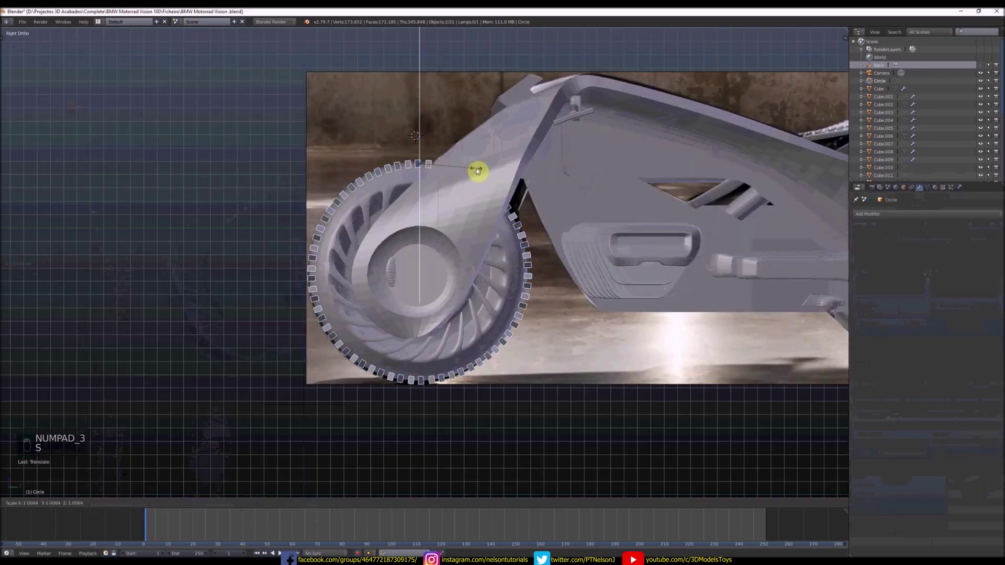
- Resize the spike geometry in Edit Mode and inspect the ring from front and top
key(Tab)
key(Tab)
key(Tab)
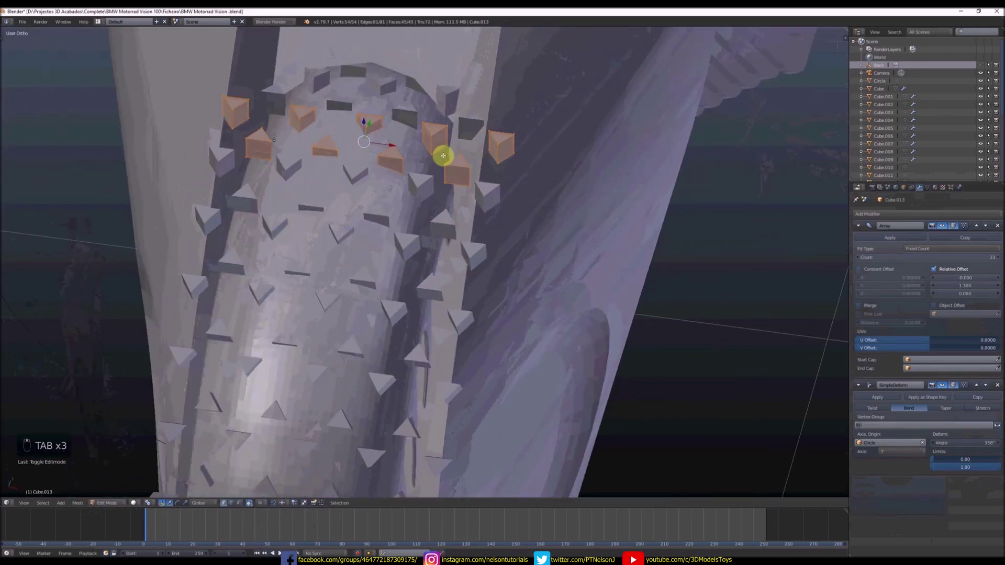
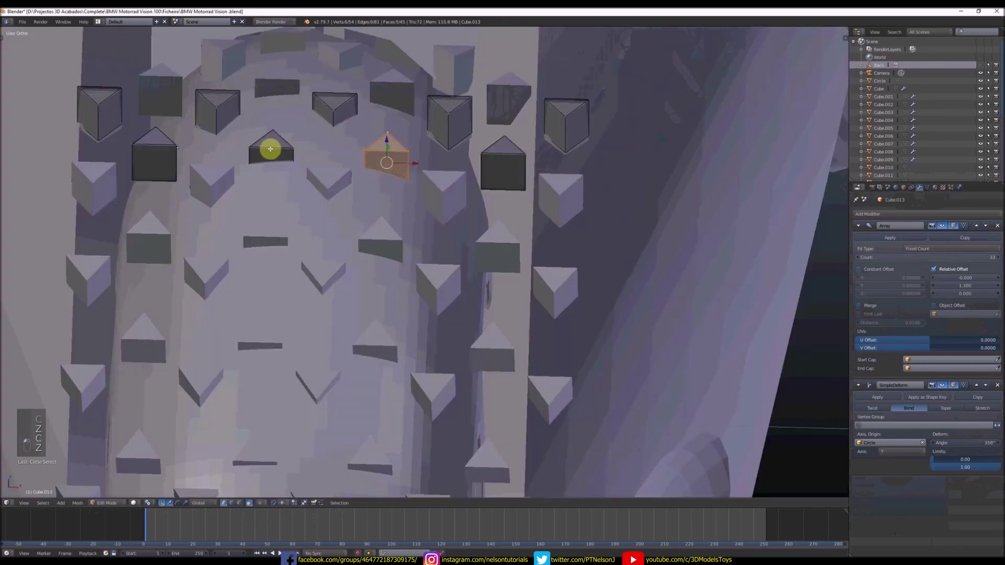
key(KP_1)
key(z)
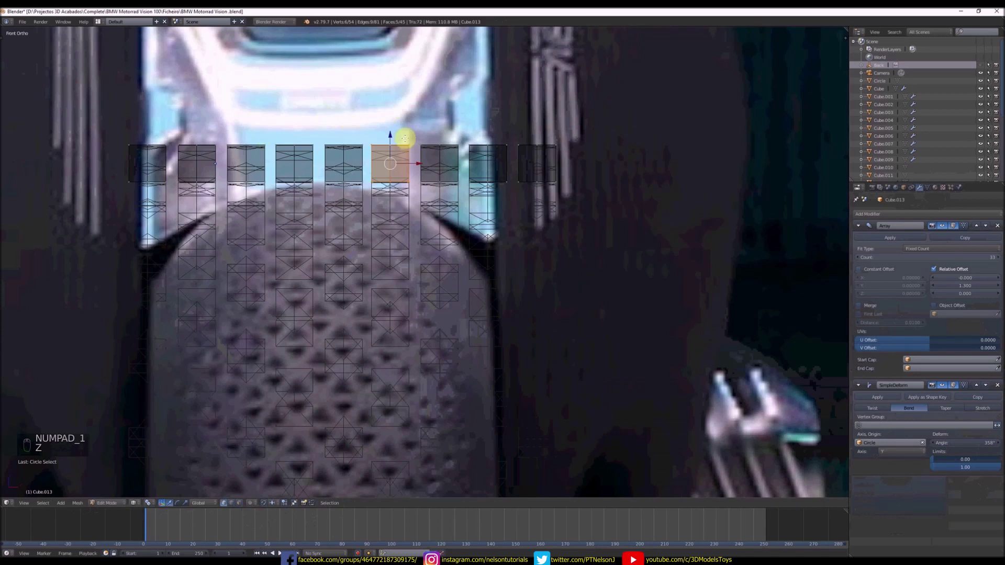
key(z)
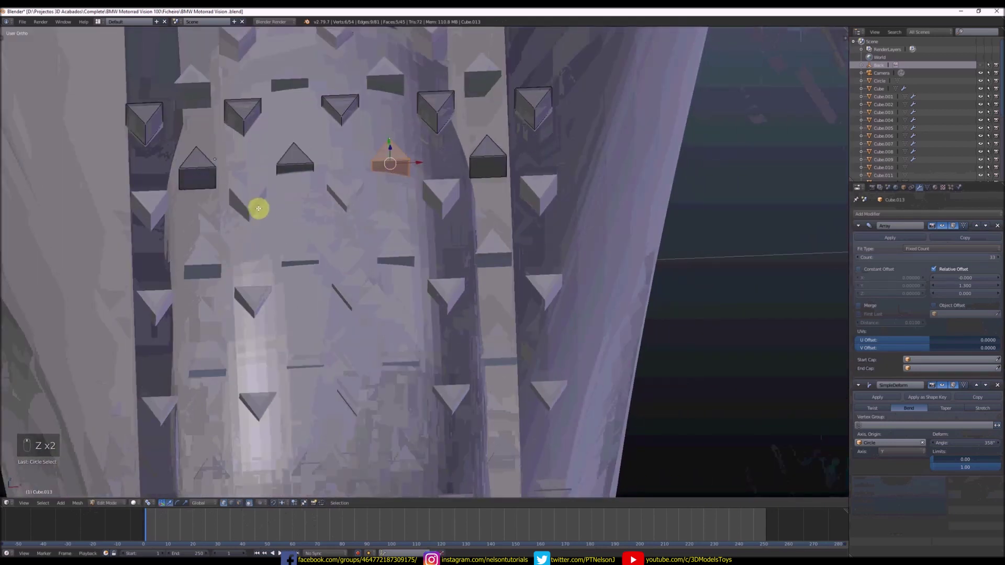
key(Tab)
key(KP_7)
drag(440, 201, 322, 198)
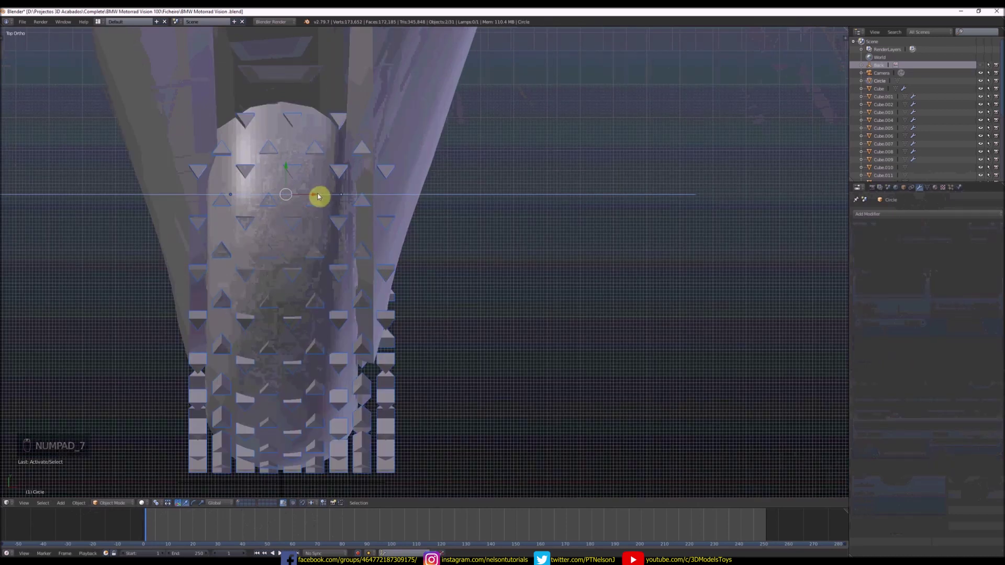
middle_click(335, 213)
drag(338, 174, 339, 166)
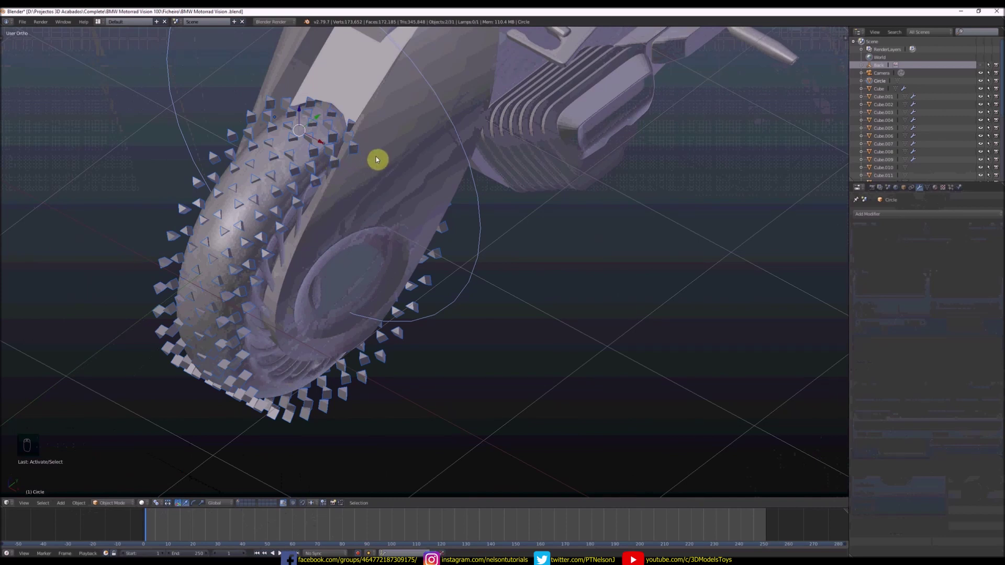
- Raise the Array count to 53 copies and compare the ring against the side reference photo
key(s)
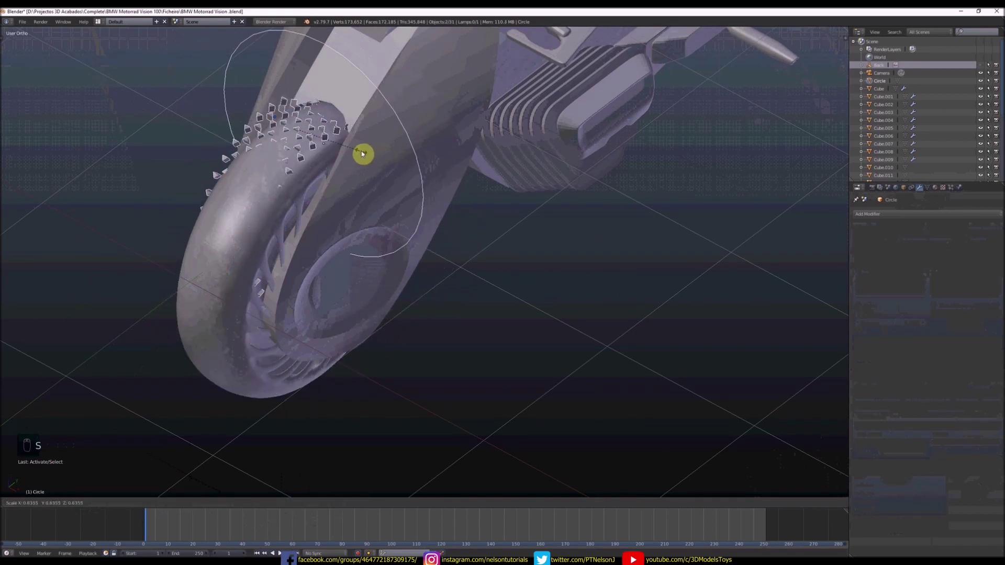
key(KP_3)
key(z)
click(368, 188)
key(s)
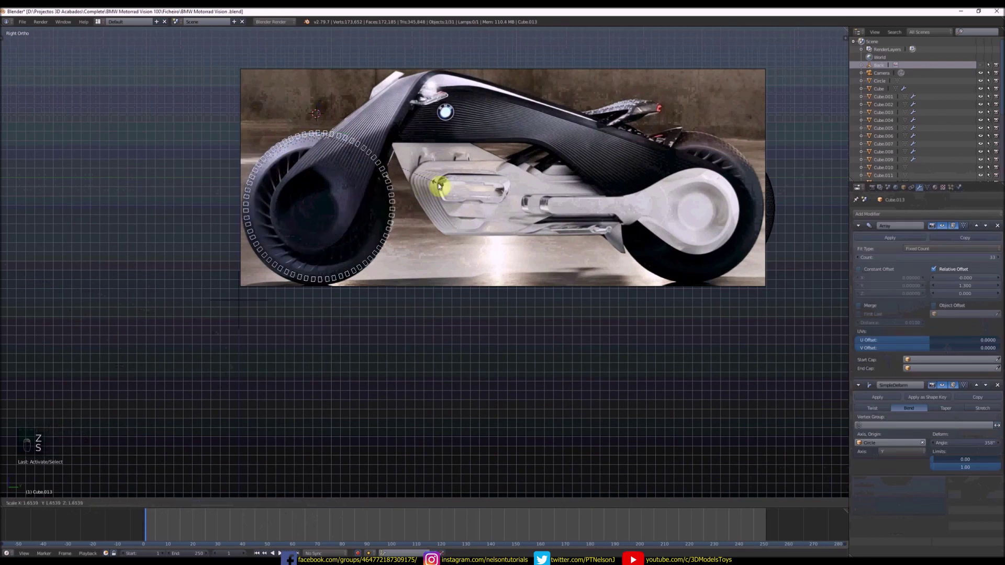
key(z)
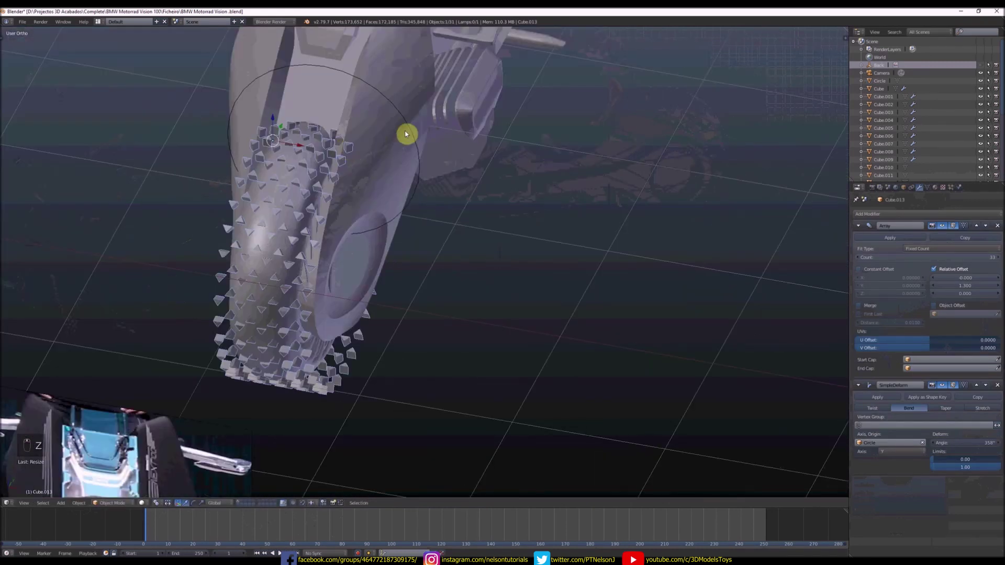
key(ctrl+z)
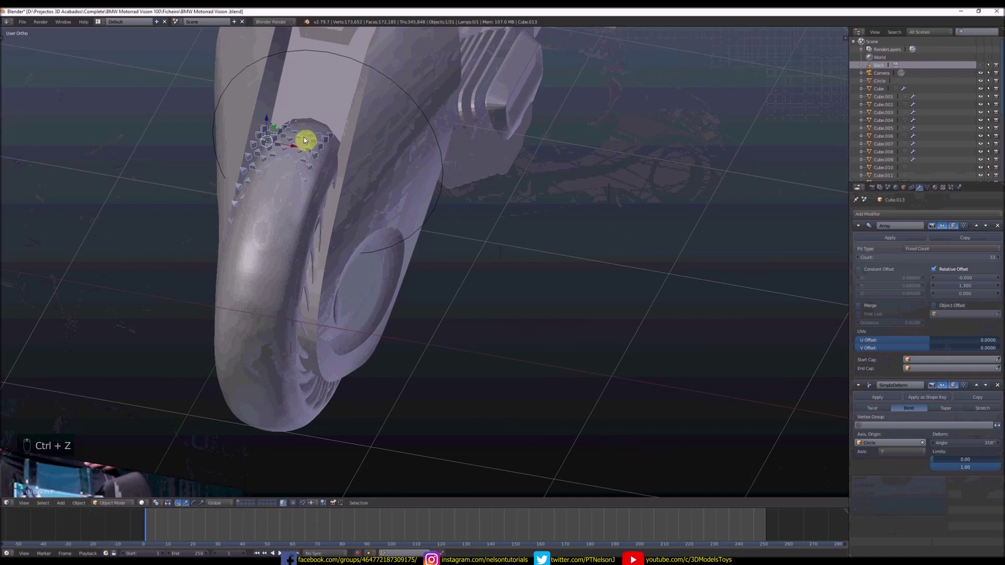
middle_click(371, 194)
key(KP_3)
key(z)
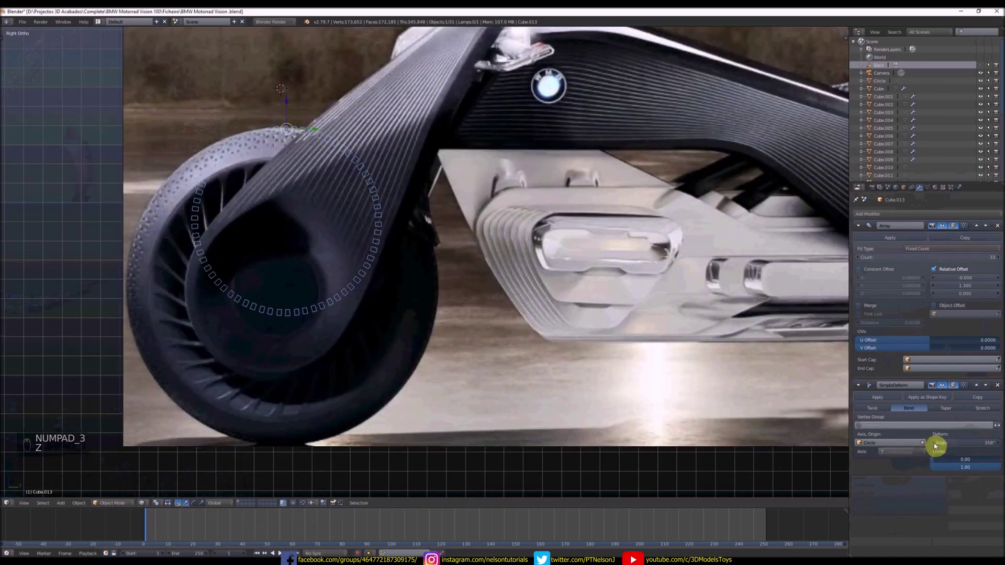
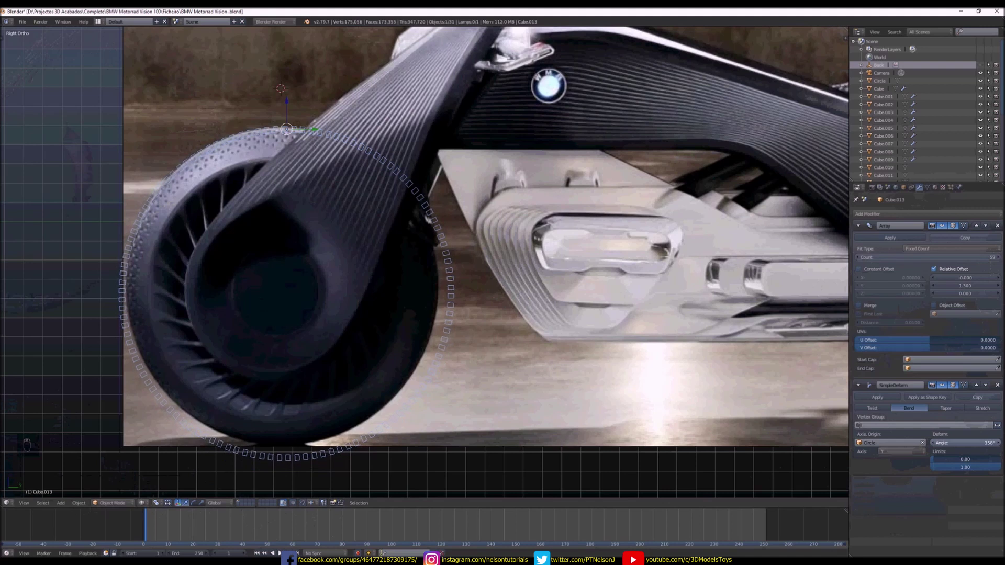
- Inspect the 59-block tread ring around the tyre from all sides and from above
middle_click(316, 181)
key(z)
middle_click(361, 186)
middle_click(314, 200)
middle_click(294, 182)
middle_click(297, 191)
drag(314, 198, 340, 189)
middle_click(342, 186)
drag(390, 216, 341, 205)
key(KP_7)
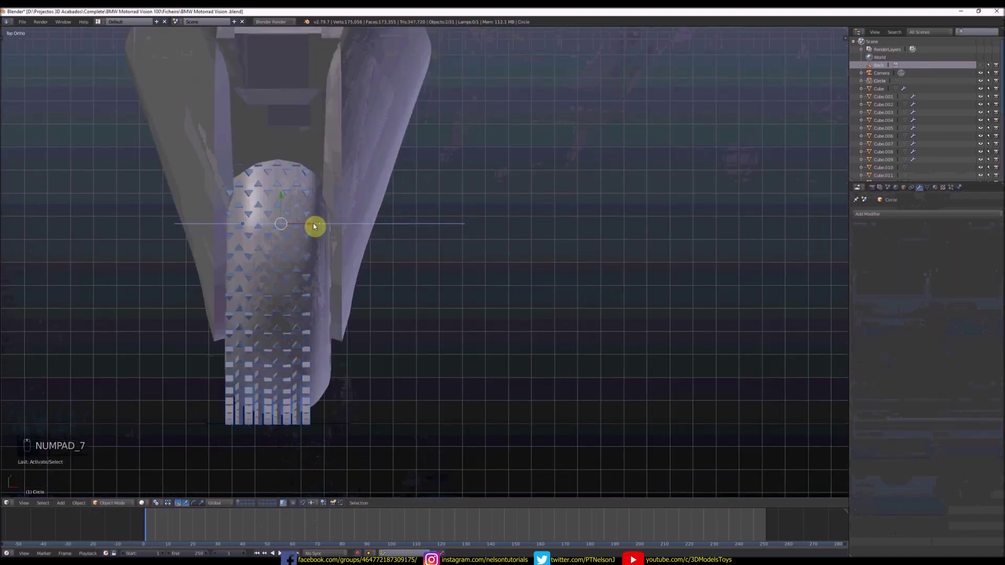
drag(319, 227, 324, 228)
middle_click(352, 242)
middle_click(349, 182)
drag(305, 126, 298, 134)
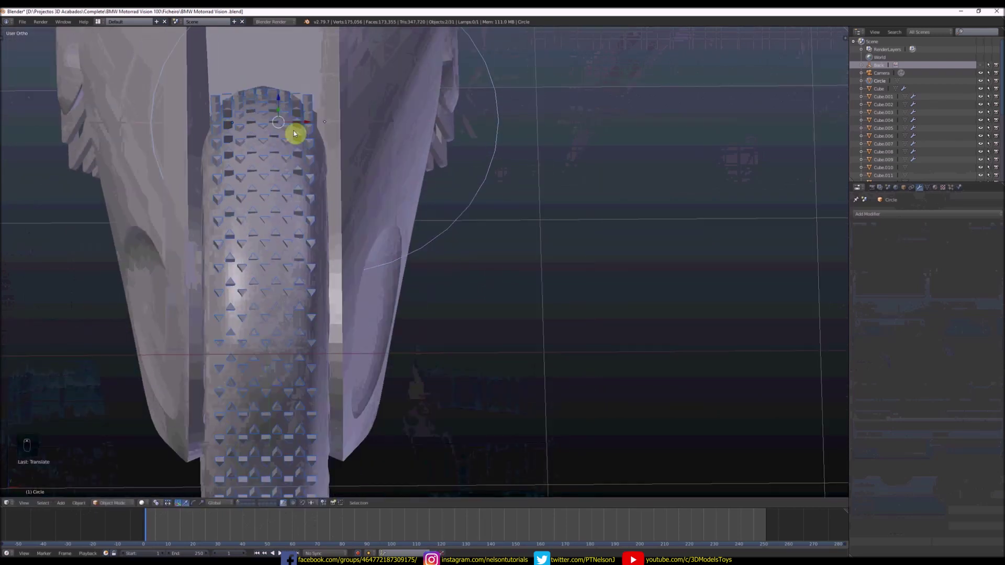
drag(225, 136, 332, 81)
key(s)
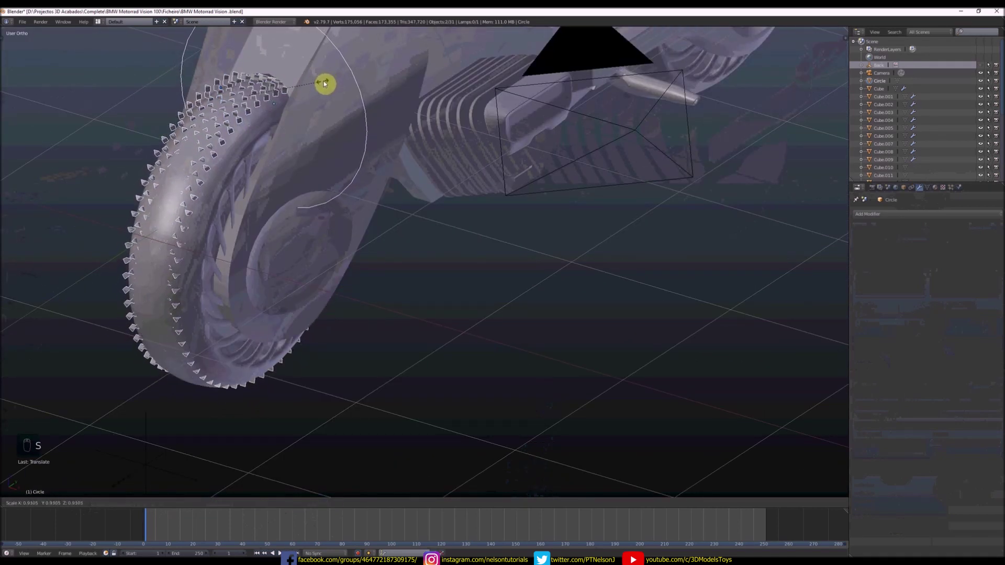
middle_click(284, 103)
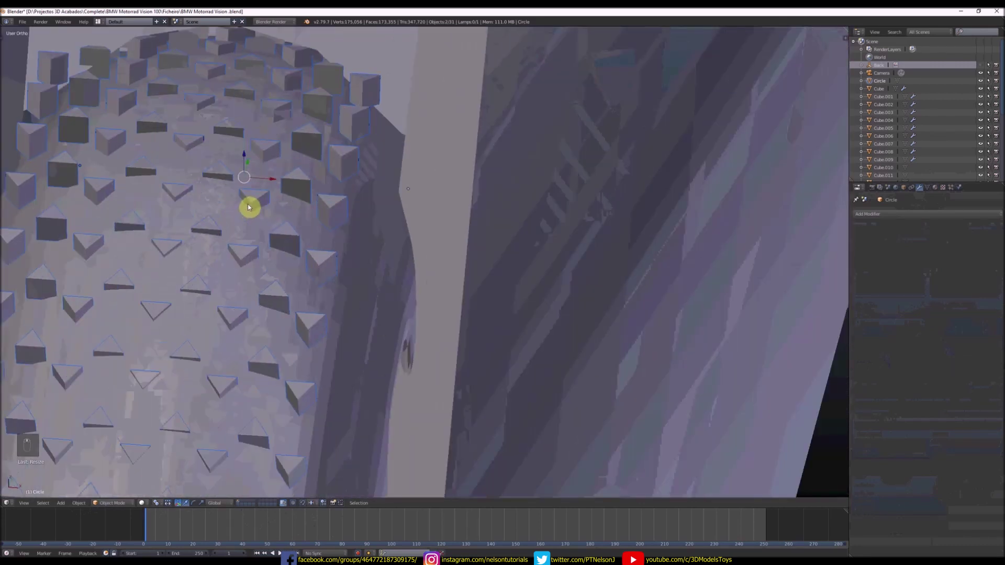
- Select Cube.013, enter Edit Mode and isolate one tread block in front local view
right_click(276, 224)
key(Tab)
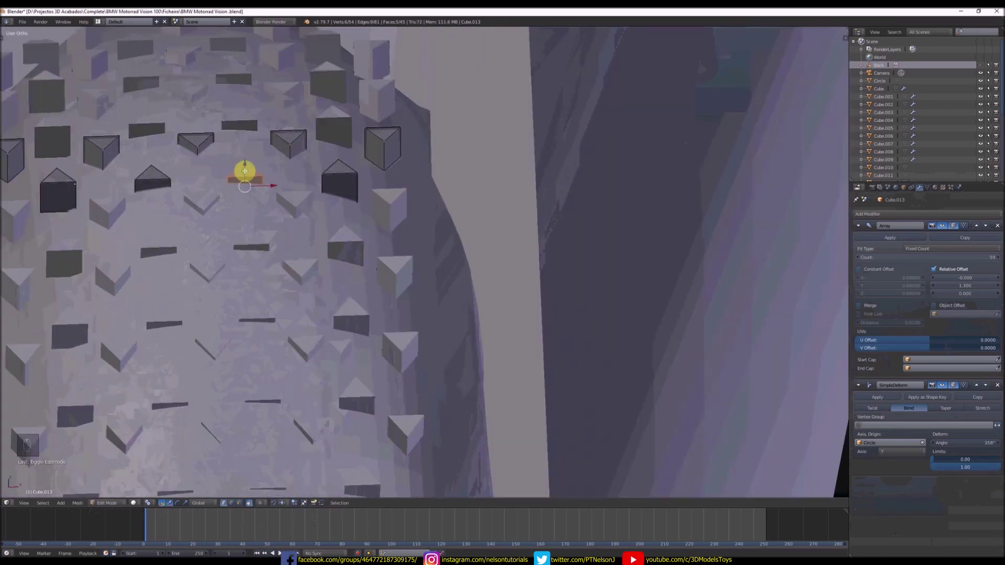
key(KP_1)
key(z)
key(KP_Divide)
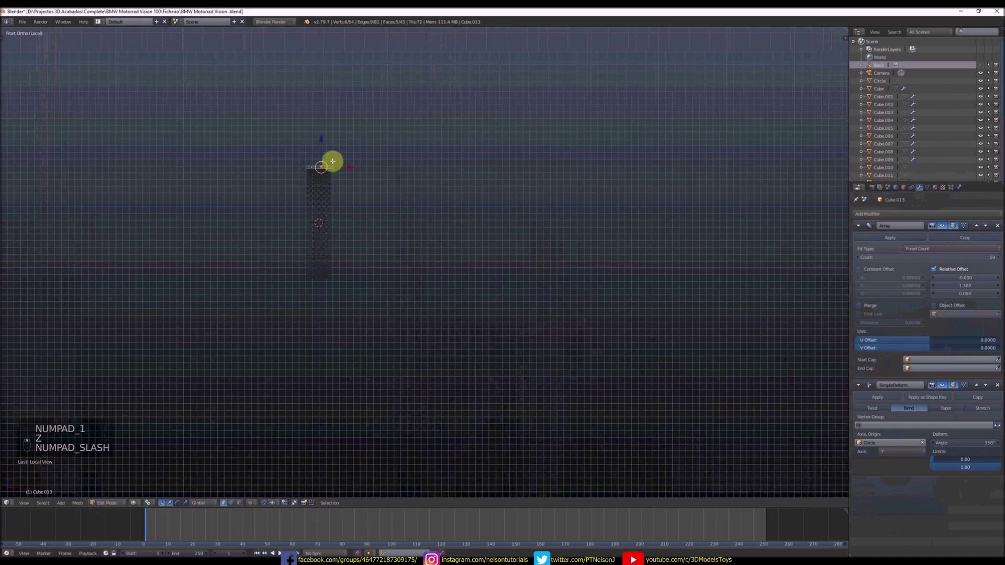
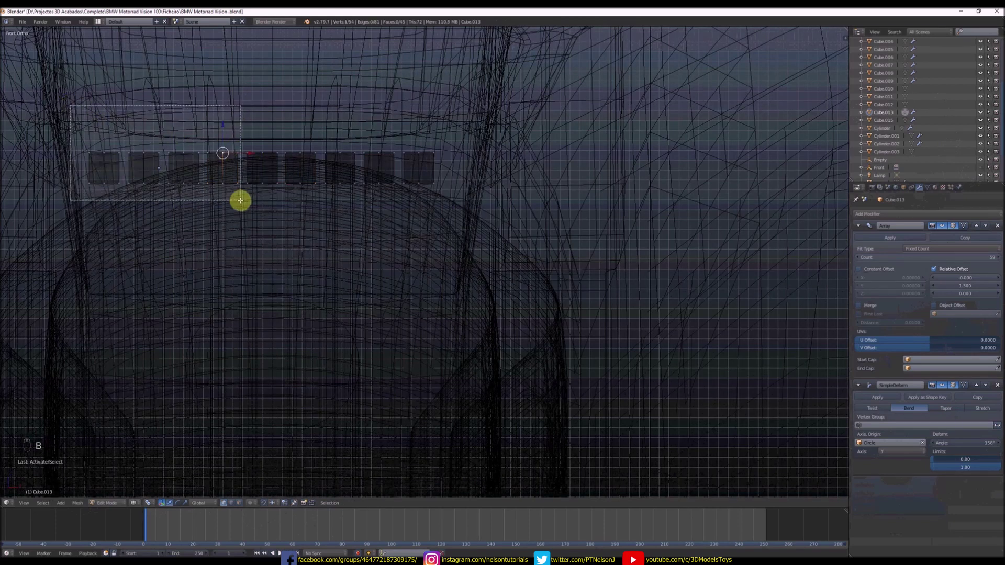
- Delete the left half of the tread blocks and mirror them back with Merge and Clipping
key(x)
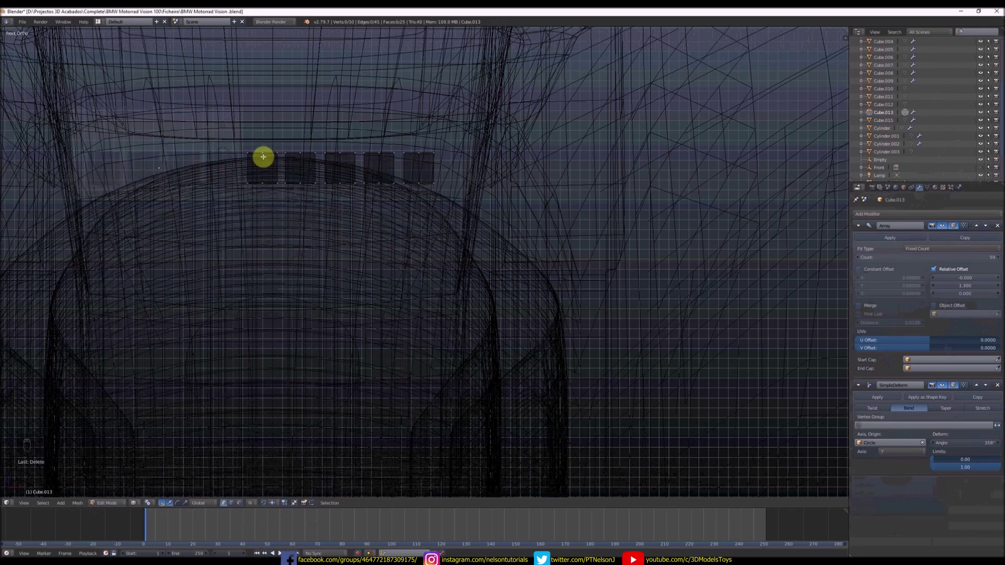
key(ctrl+r)
drag(257, 151, 253, 197)
key(b)
key(x)
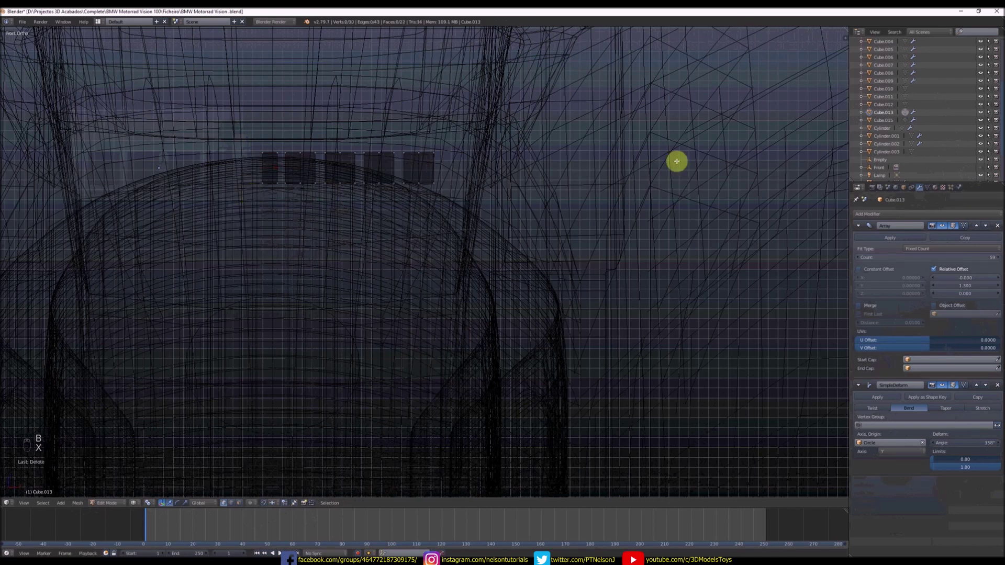
drag(859, 260, 862, 296)
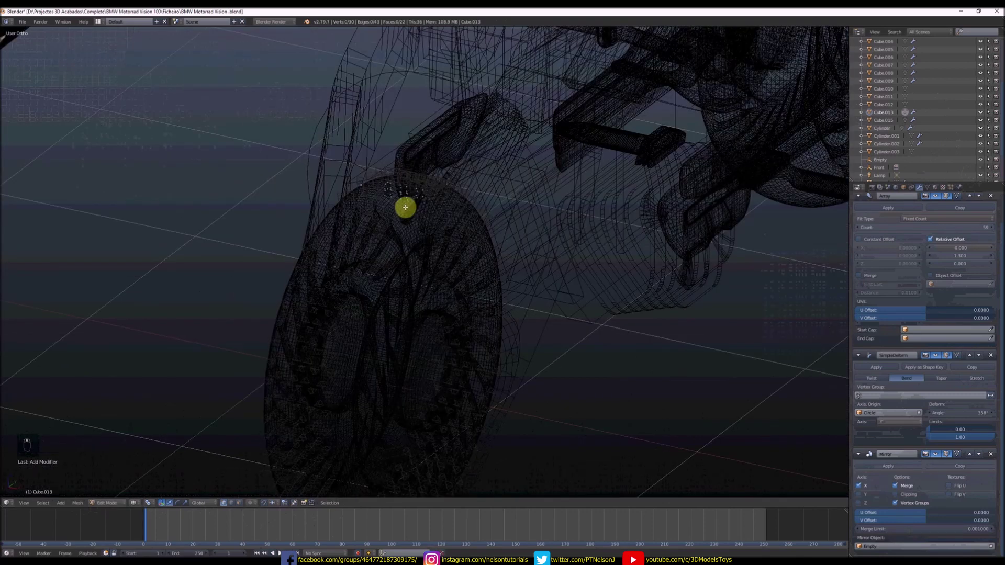
key(z)
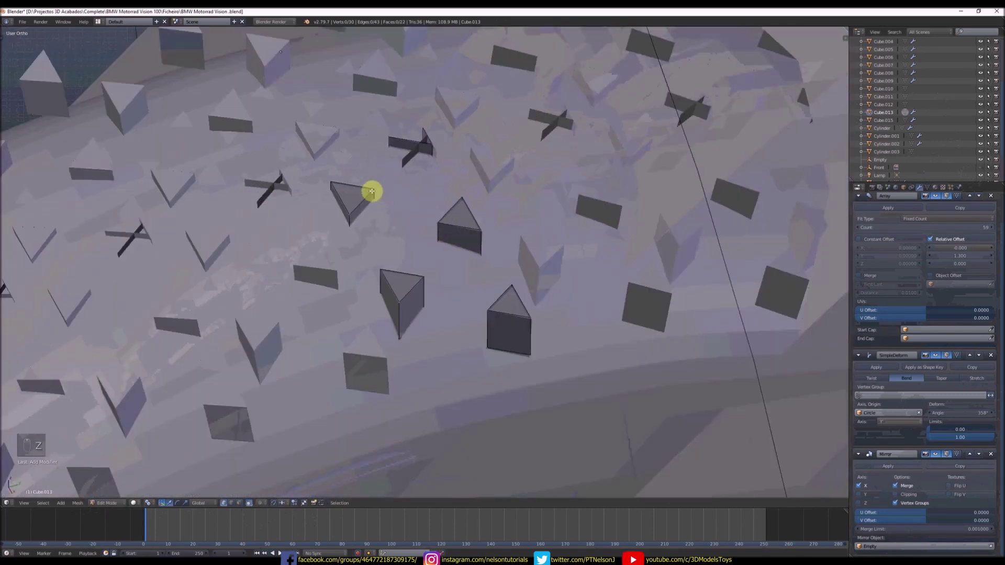
key(z)
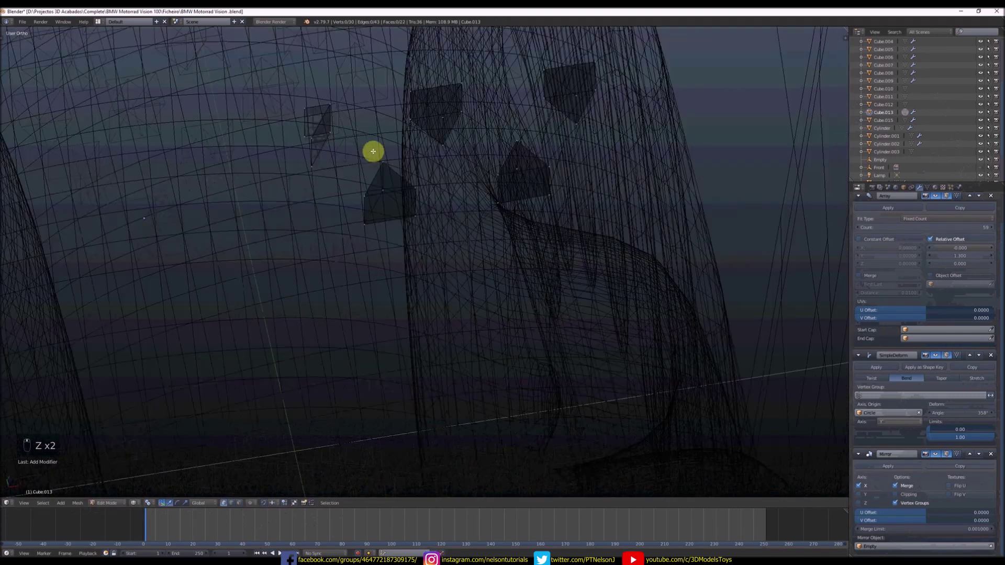
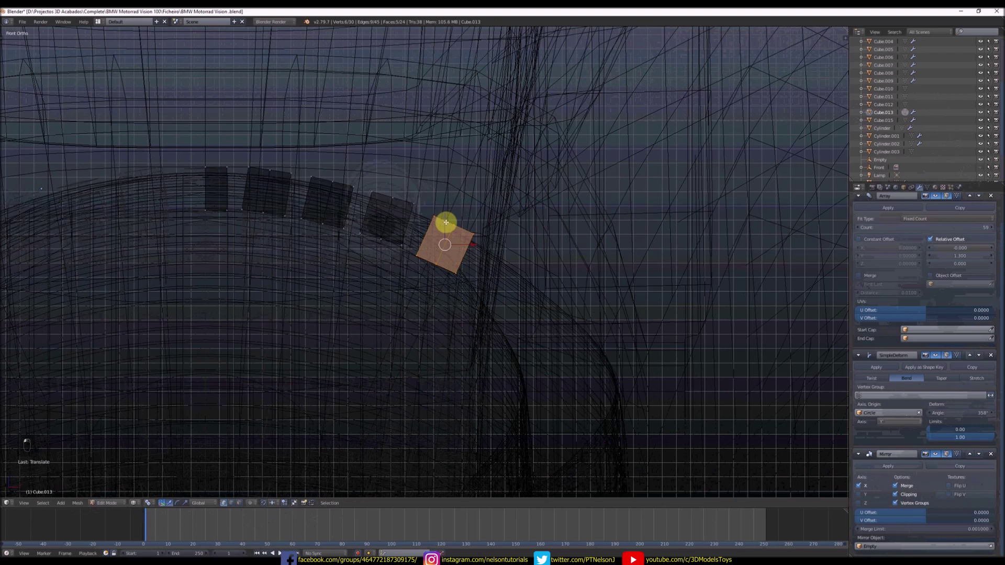
- Leave Edit Mode and try cutting the tread into the tyre, checking the result
key(Tab)
key(z)
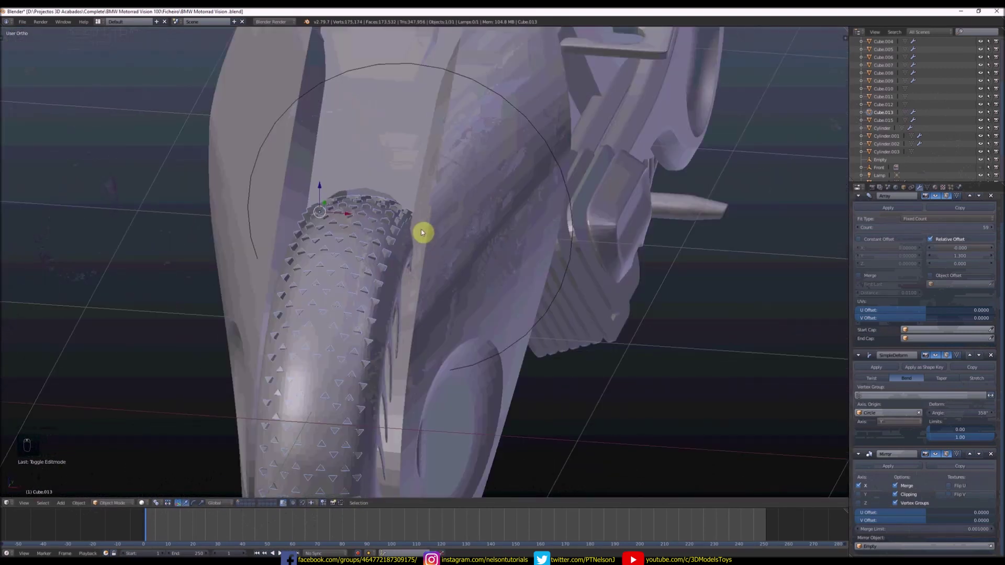
drag(892, 213, 546, 198)
drag(471, 148, 892, 212)
key(x)
drag(897, 217, 174, 195)
key(t)
click(50, 148)
key(t)
middle_click(445, 210)
middle_click(482, 175)
- Undo the failed attempt and redo the Boolean Difference with Cube.013 on the tyre
key(ctrl+z)
key(ctrl+z)
key(ctrl+z)
key(ctrl+z)
key(ctrl+z)
key(ctrl+z)
drag(437, 160, 519, 163)
key(Tab)
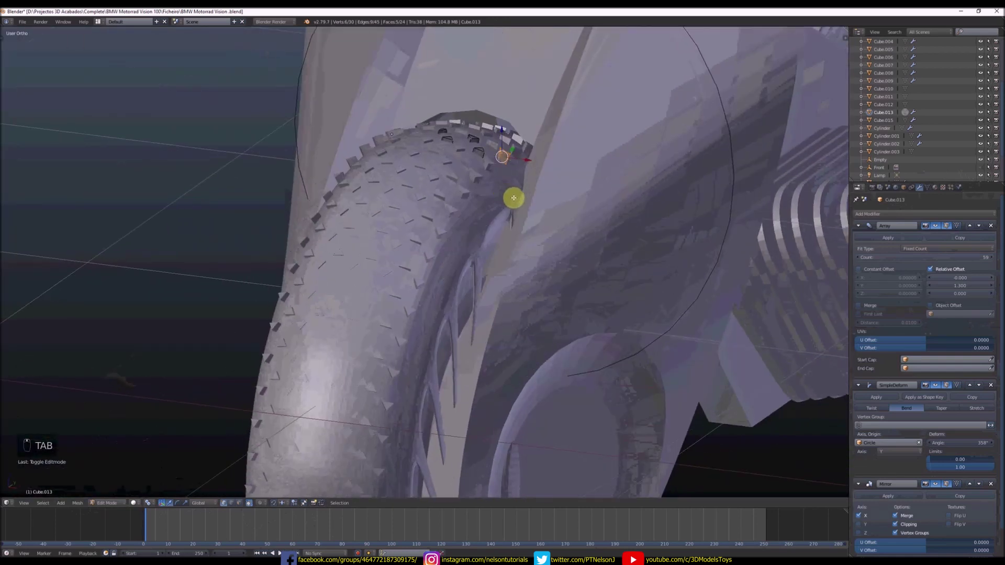
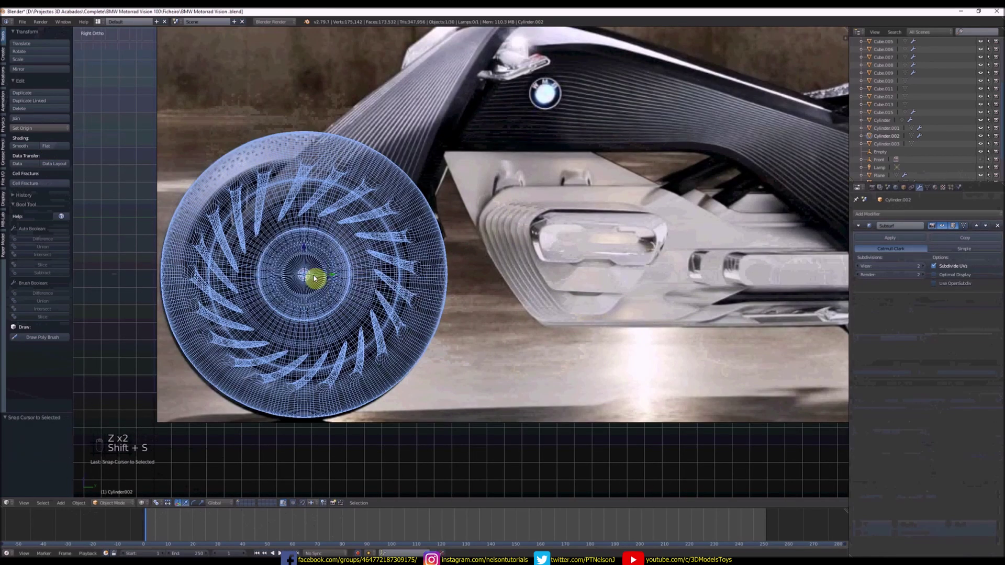
key(z)
key(shift+s)
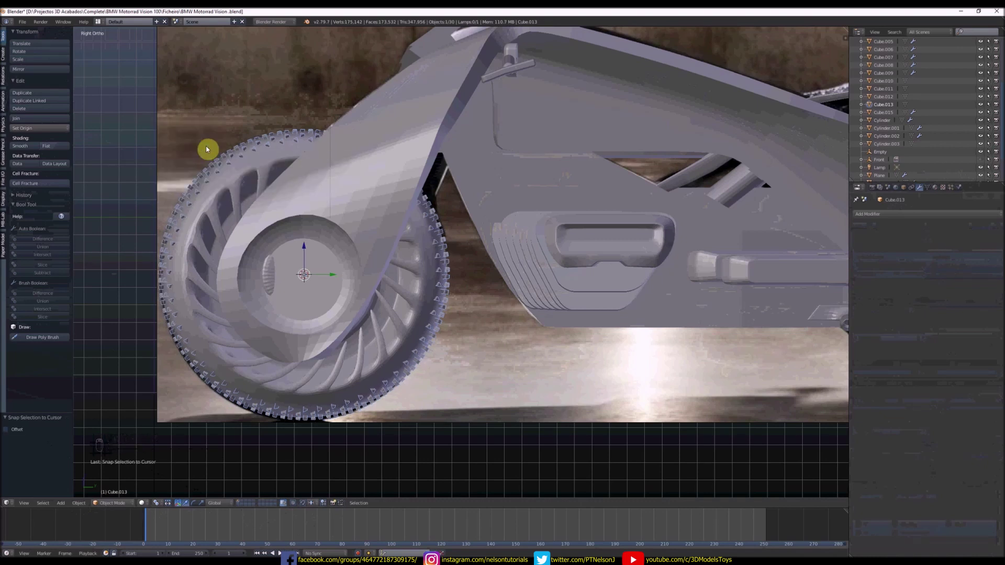
- Apply the Boolean, delete the Cube.013 tread object and inspect the recessed tyre tread
middle_click(249, 157)
middle_click(317, 103)
middle_click(386, 127)
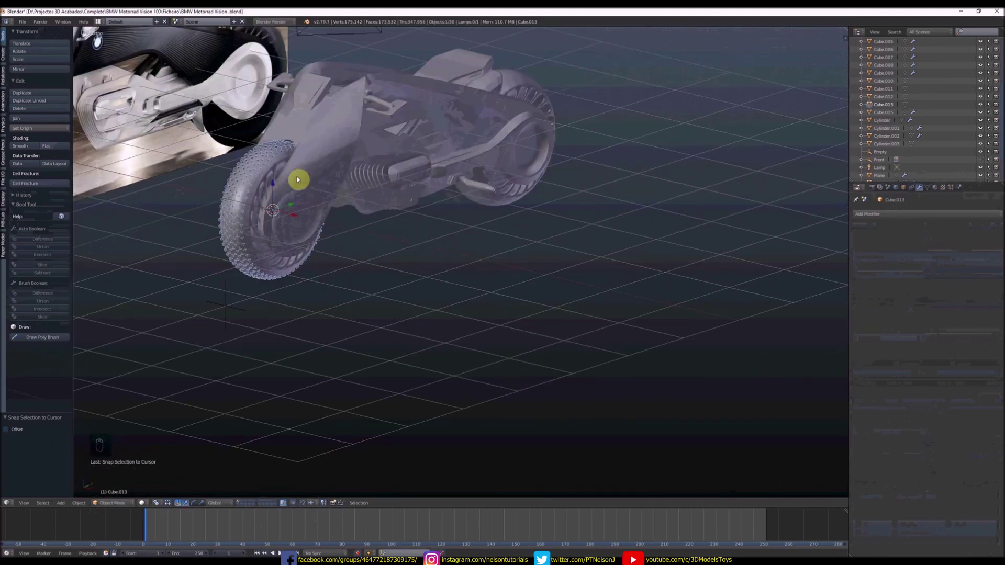
drag(283, 169, 273, 167)
drag(274, 166, 893, 213)
drag(906, 237, 887, 261)
drag(893, 235, 906, 295)
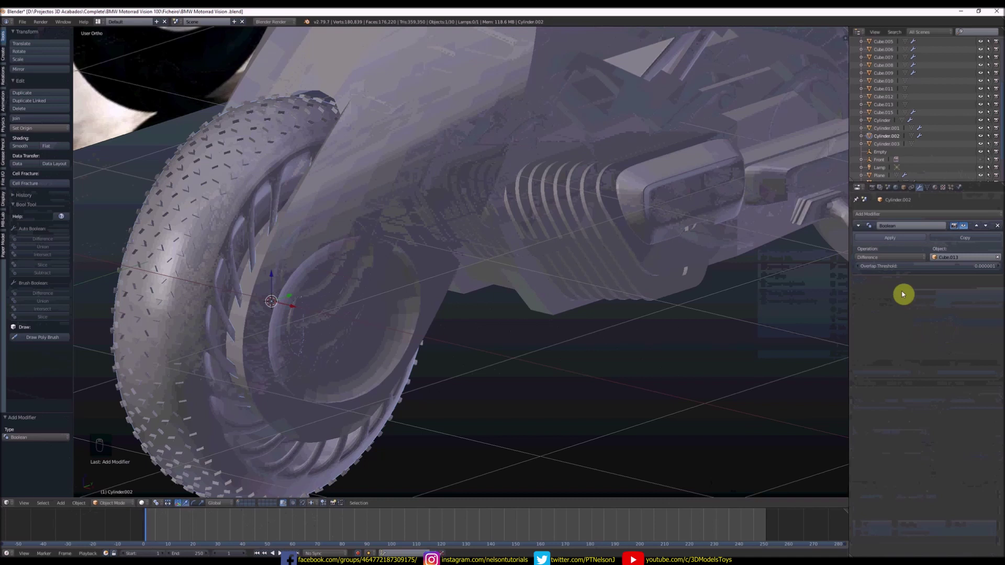
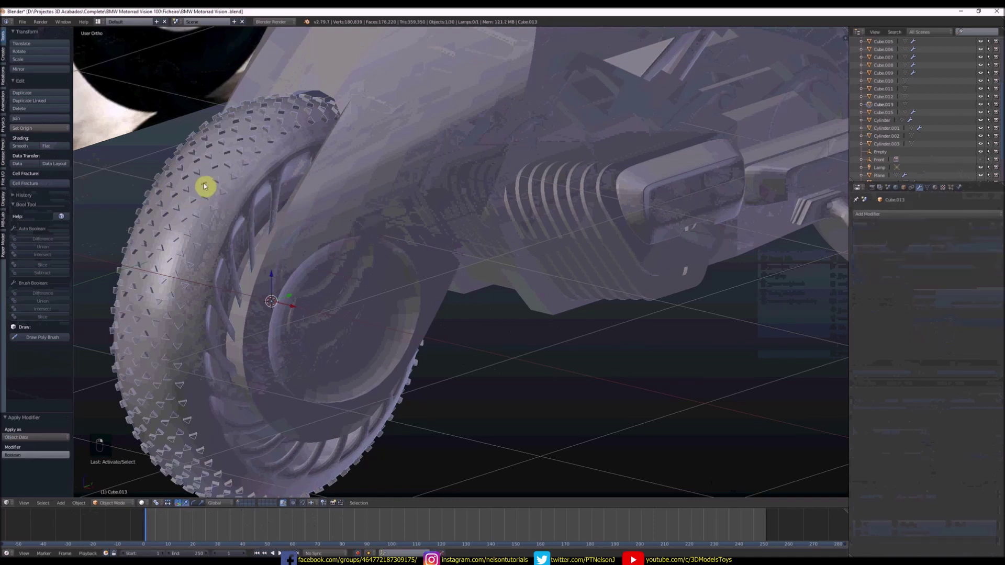
key(x)
middle_click(244, 190)
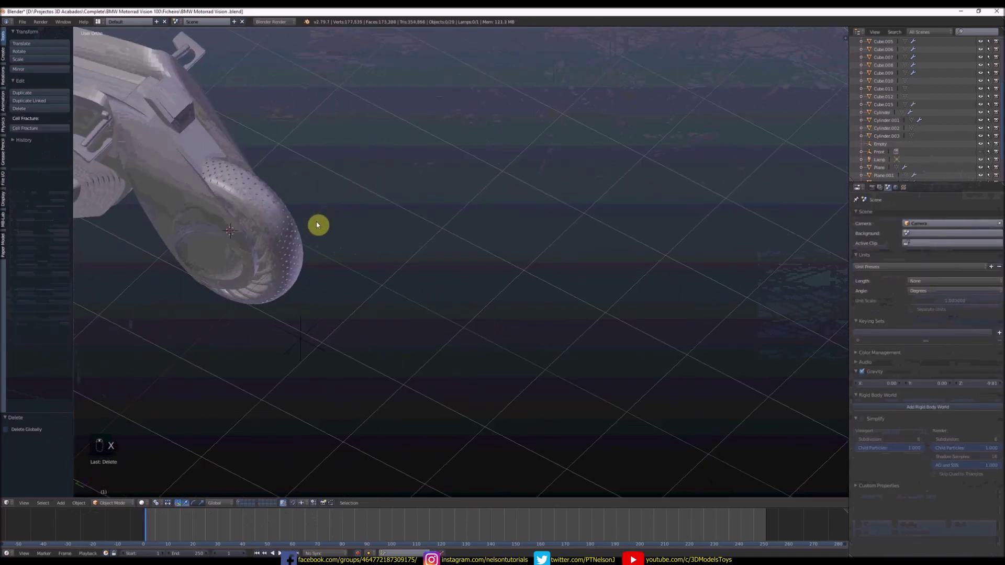
double_click(234, 155)
middle_click(233, 153)
middle_click(227, 142)
click(227, 141)
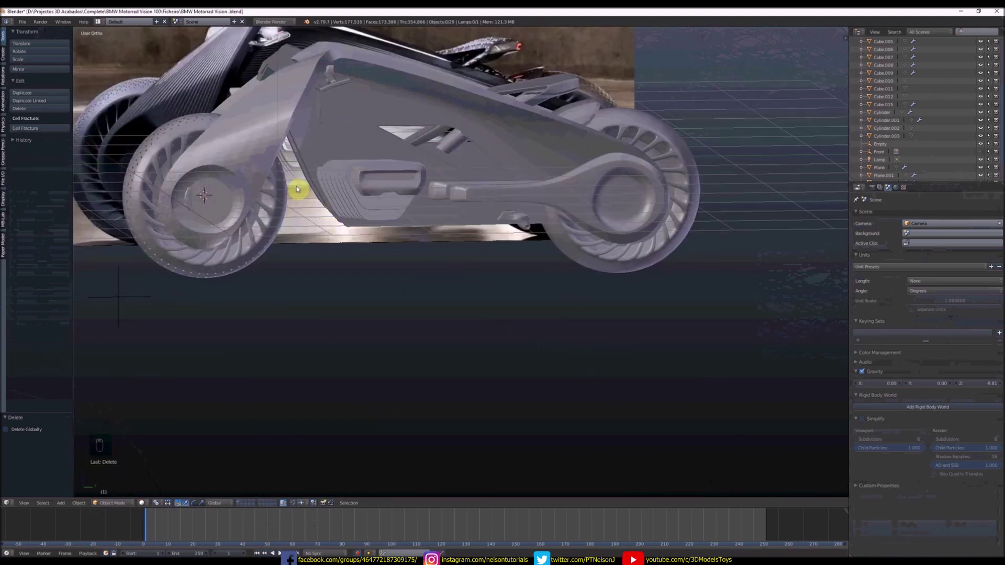
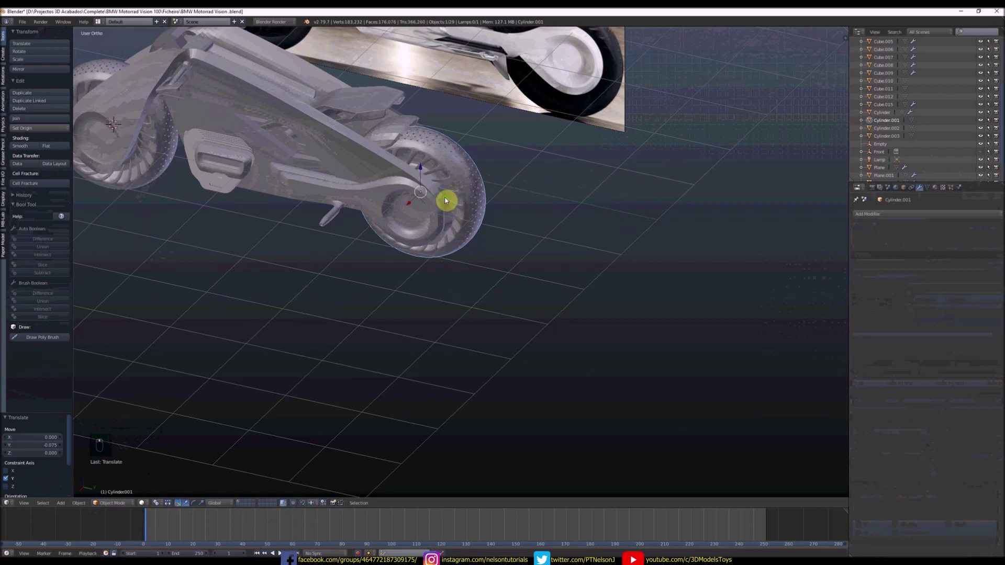
- Add a cube beneath the motorcycle and view it from the front
click(455, 203)
key(s)
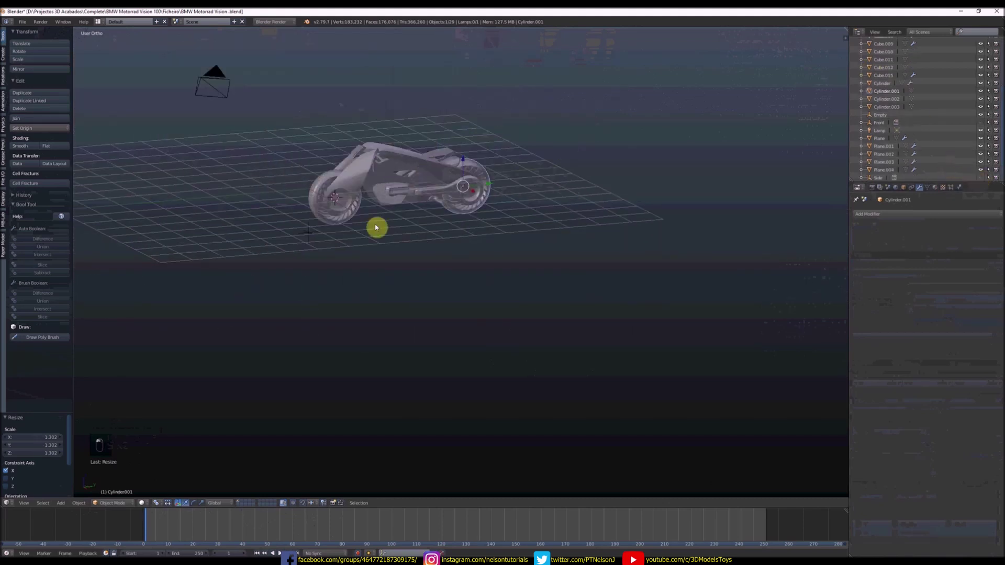
key(n)
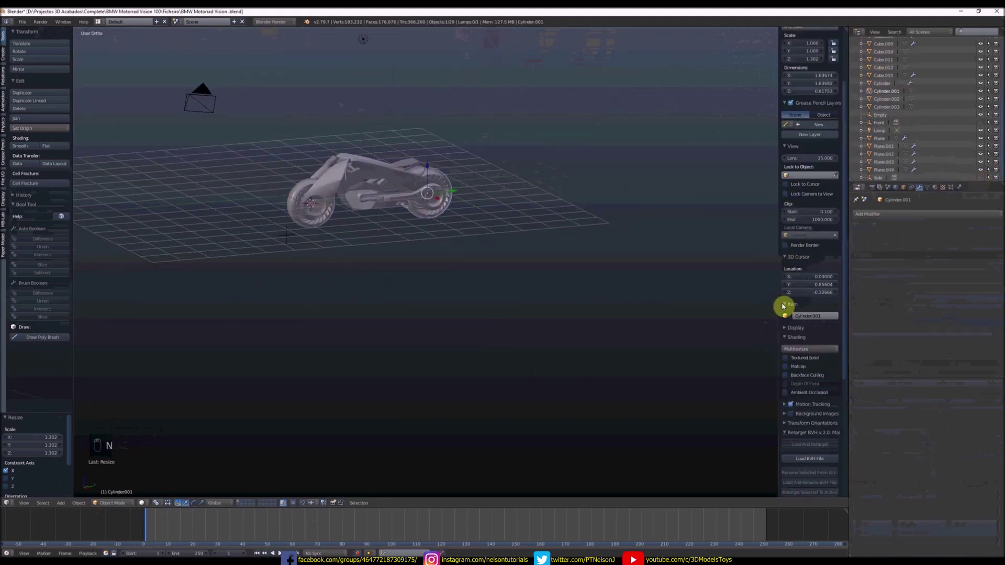
key(n)
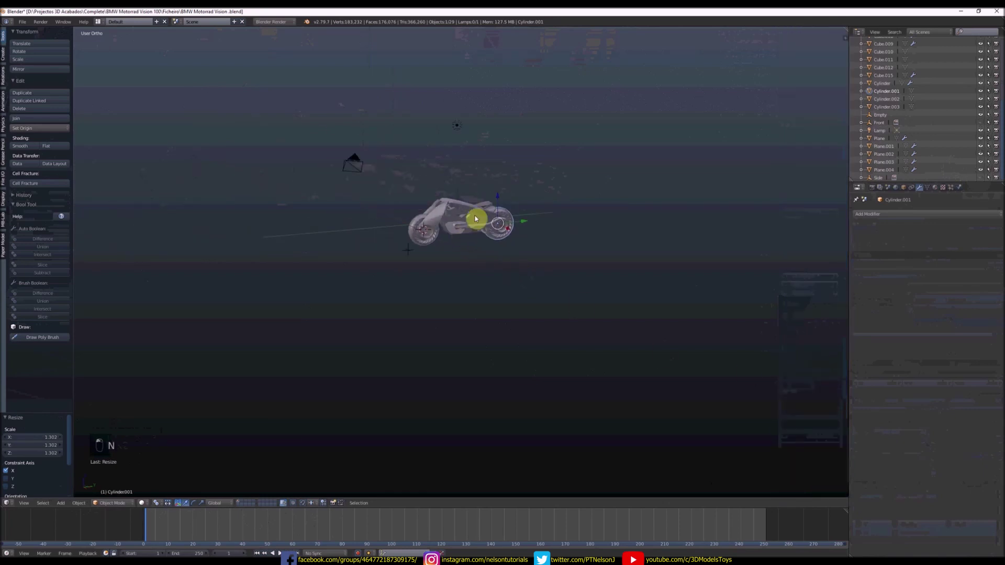
key(t)
click(425, 257)
key(shift+a)
drag(423, 255, 481, 234)
key(KP_1)
- Scale the cube into a flat rectangular plinth under the bike
key(s)
drag(395, 244, 492, 270)
drag(492, 269, 555, 249)
key(s)
drag(421, 272, 578, 255)
key(s)
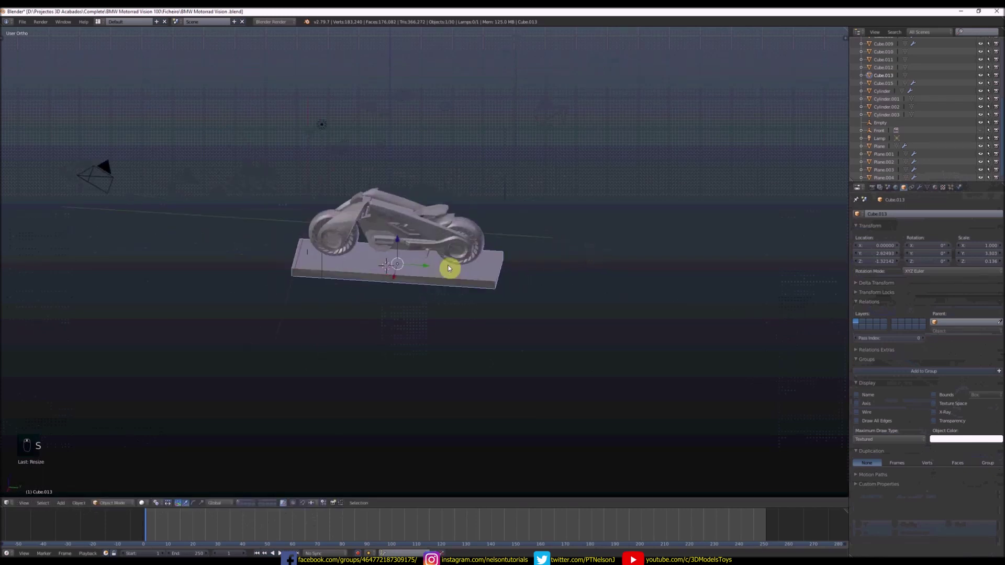
- Add a large ground plane, Plane.005, beneath the plinth and scale it up
key(shift+a)
key(KP_1)
drag(890, 246, 710, 281)
key(shift+a)
key(shift+s)
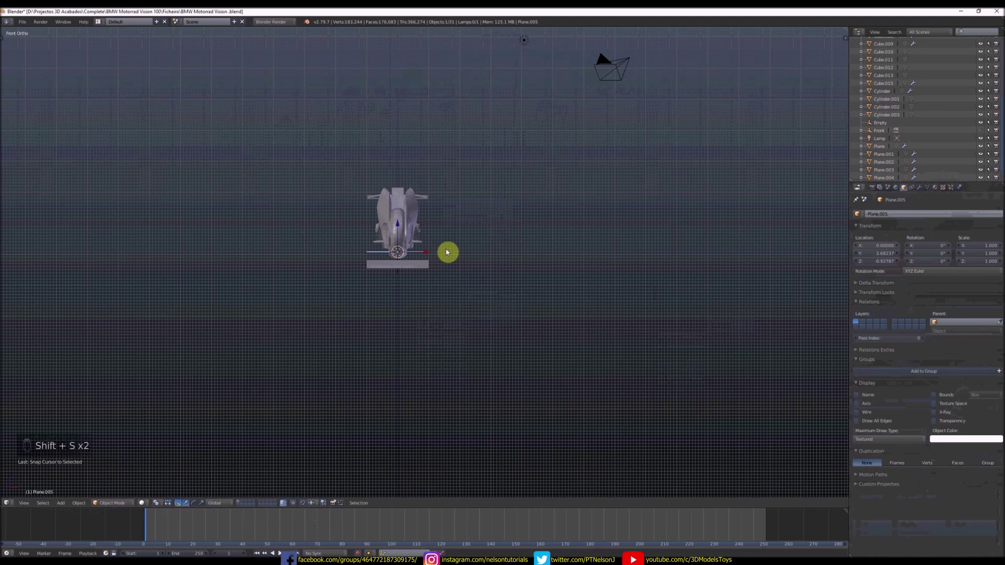
drag(399, 227, 519, 236)
key(s)
drag(610, 231, 505, 168)
key(s)
right_click(505, 168)
key(KP_1)
drag(550, 189, 410, 176)
middle_click(516, 151)
- Duplicate the lamp with Shift+D into extra lamps positioned above the bike
right_click(517, 151)
key(shift+d)
right_click(511, 197)
drag(567, 216, 575, 152)
middle_click(479, 195)
right_click(479, 196)
key(shift+d)
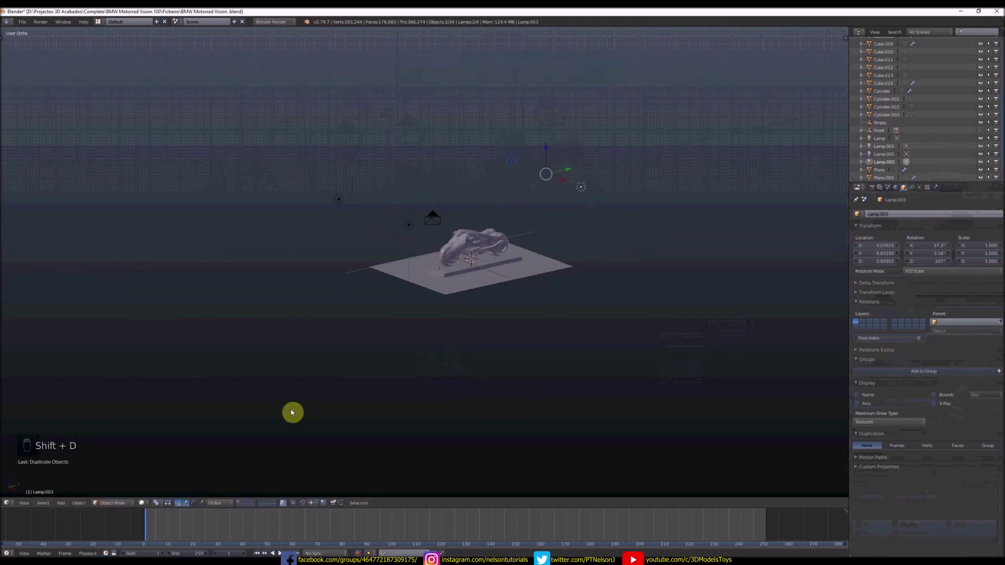
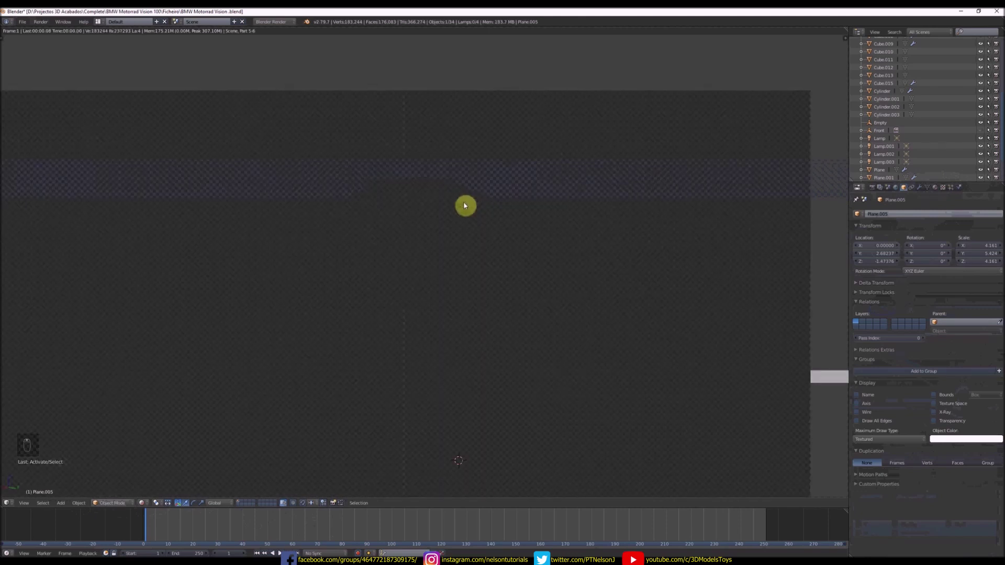
click(164, 485)
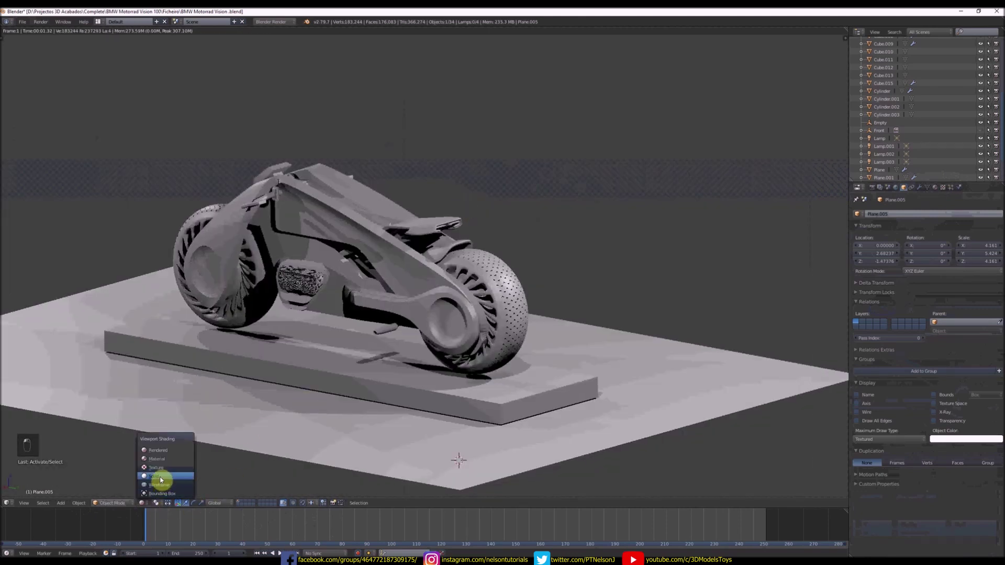
key(Tab)
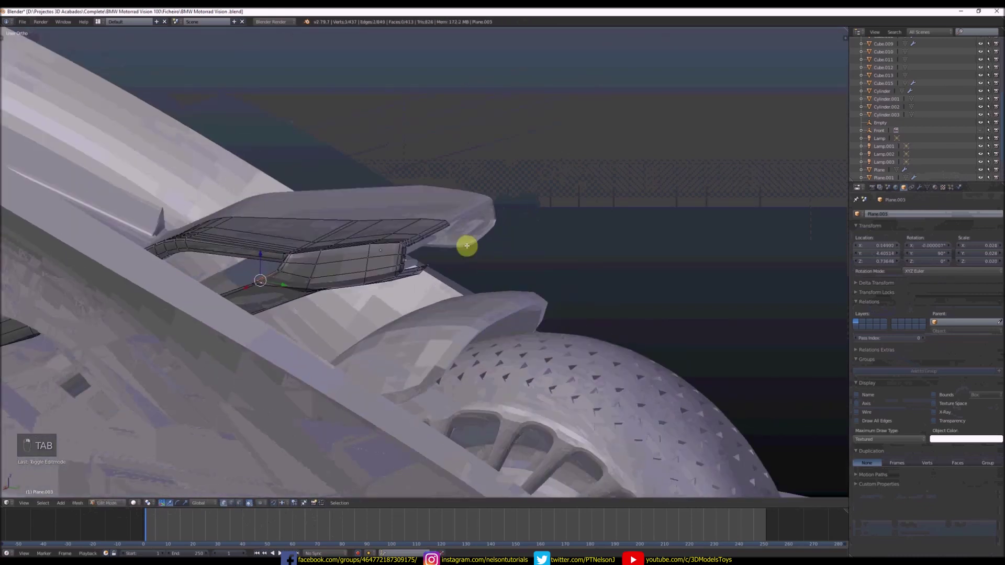
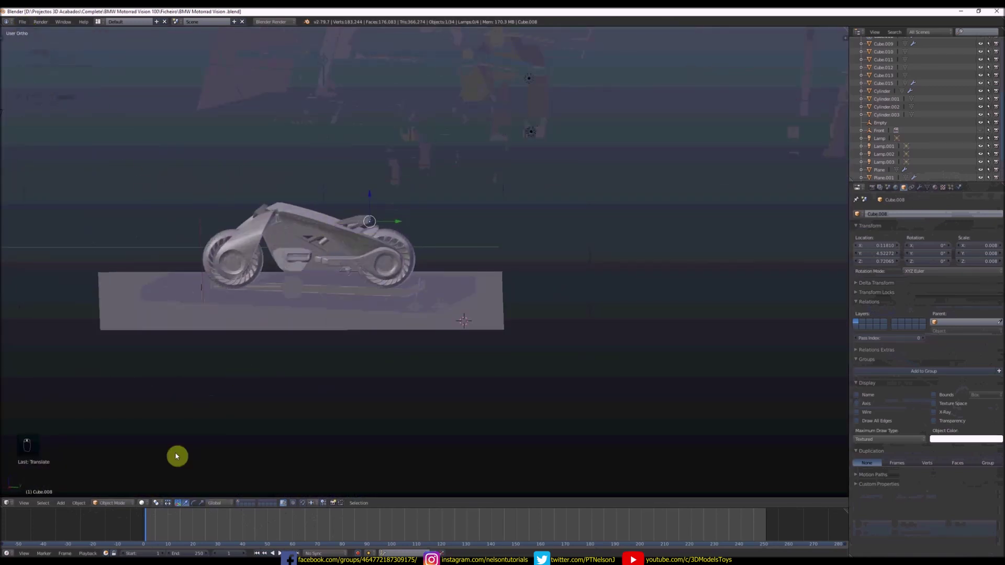
drag(144, 505, 421, 274)
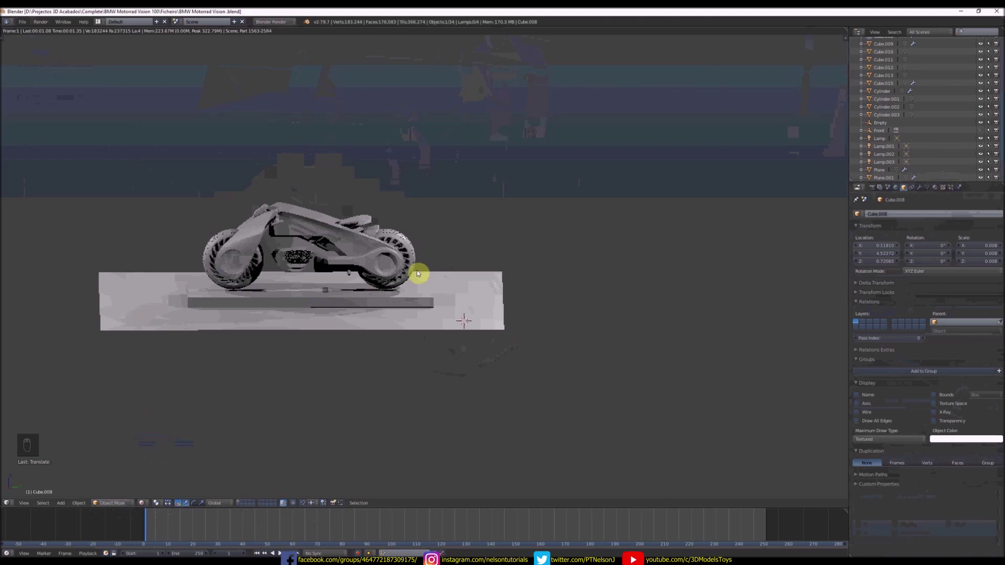
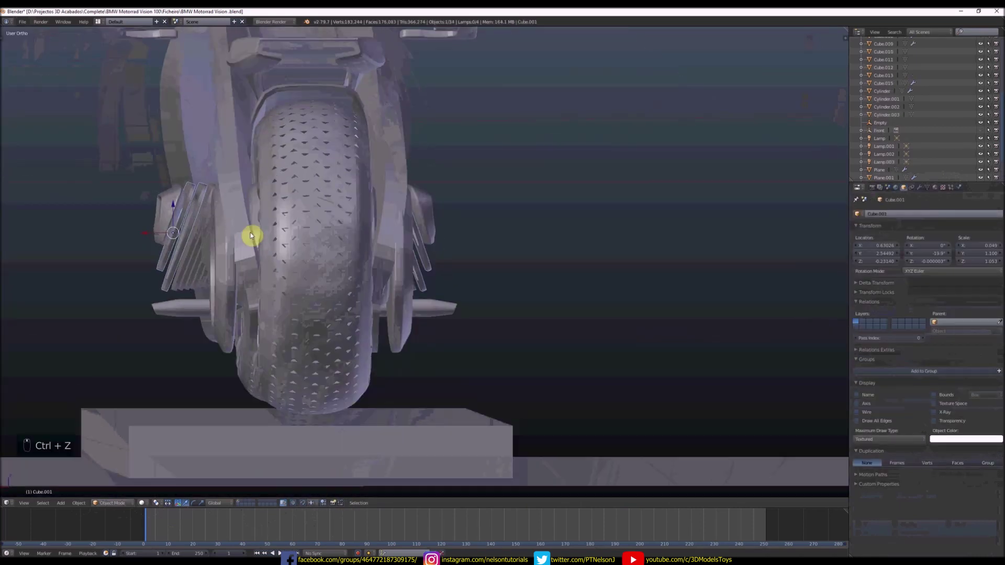
- Inspect the engine cylinder mesh in Edit Mode and orbit to the side panel
key(Tab)
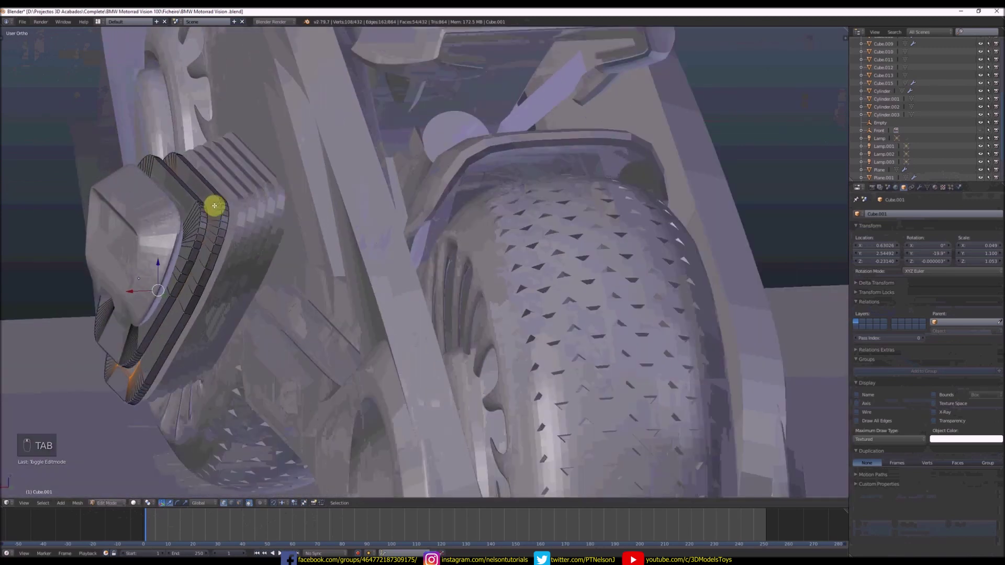
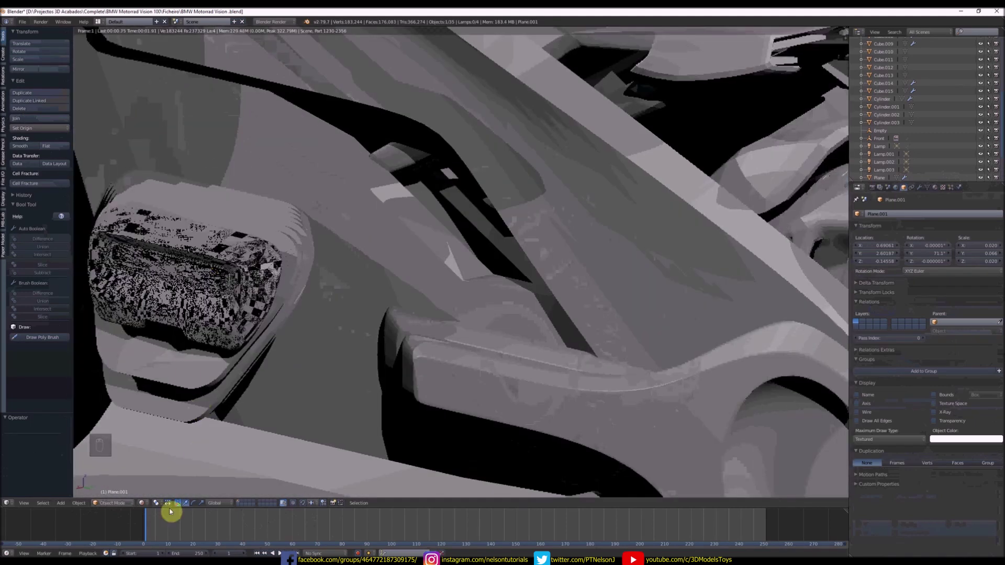
drag(151, 491, 223, 361)
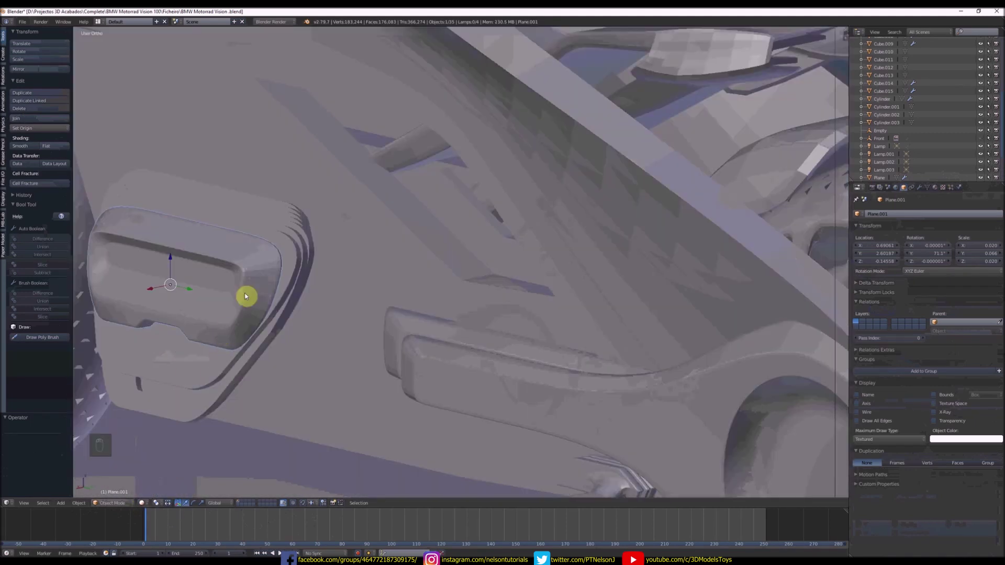
middle_click(274, 306)
- Lower Plane.001's Subdivision Surface view level from 2 to 1 and return to Object Mode
key(Tab)
key(a)
key(a)
click(903, 329)
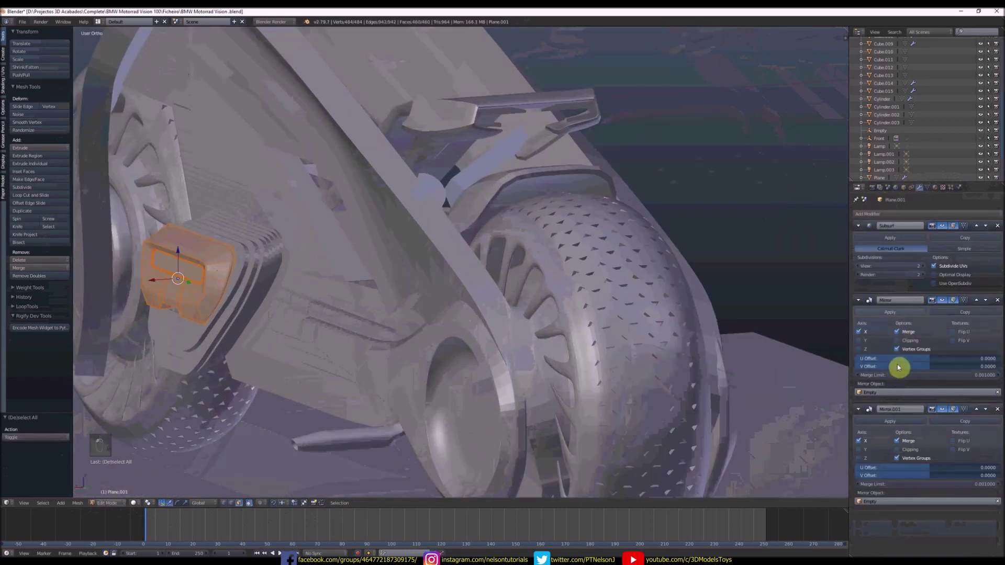
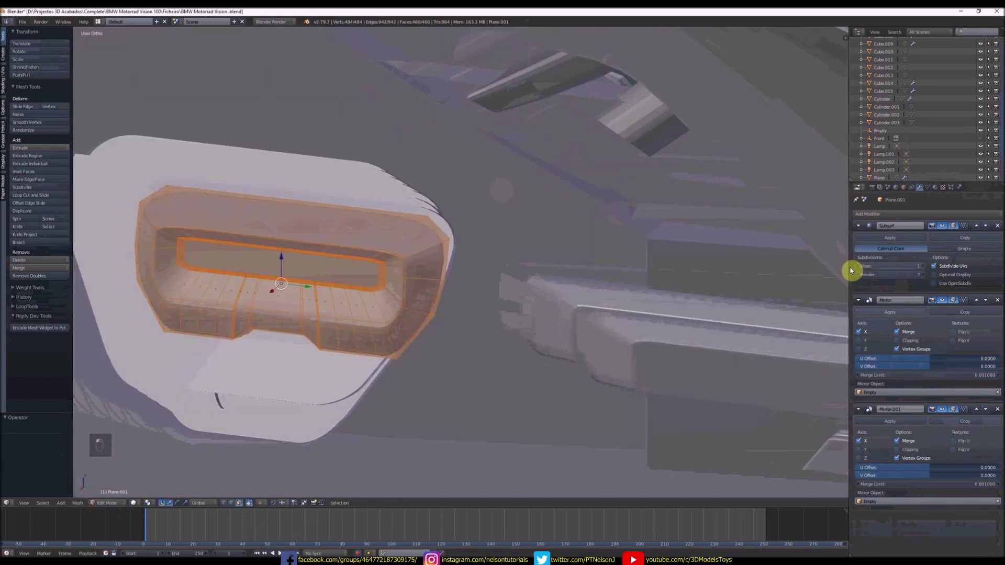
key(Tab)
click(469, 284)
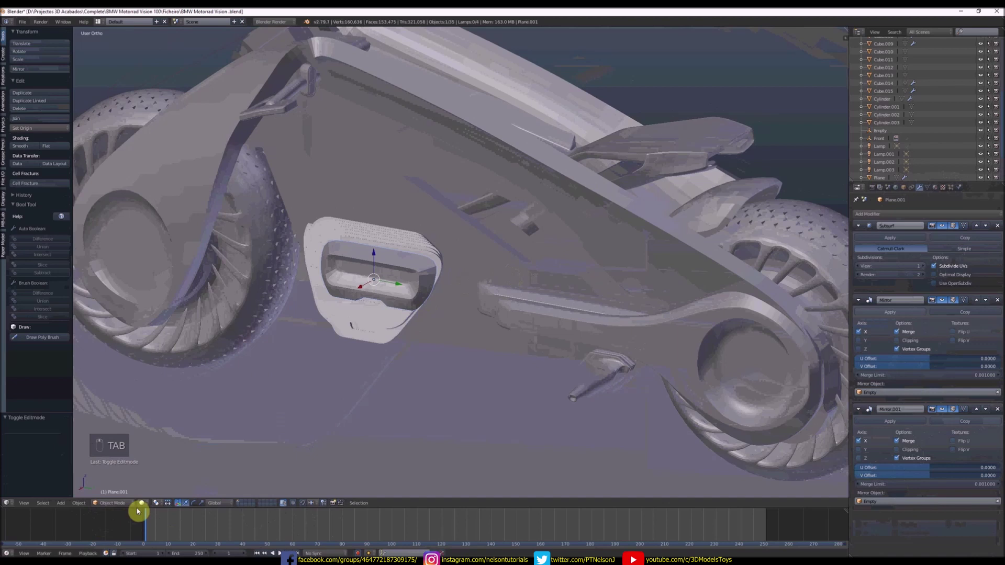
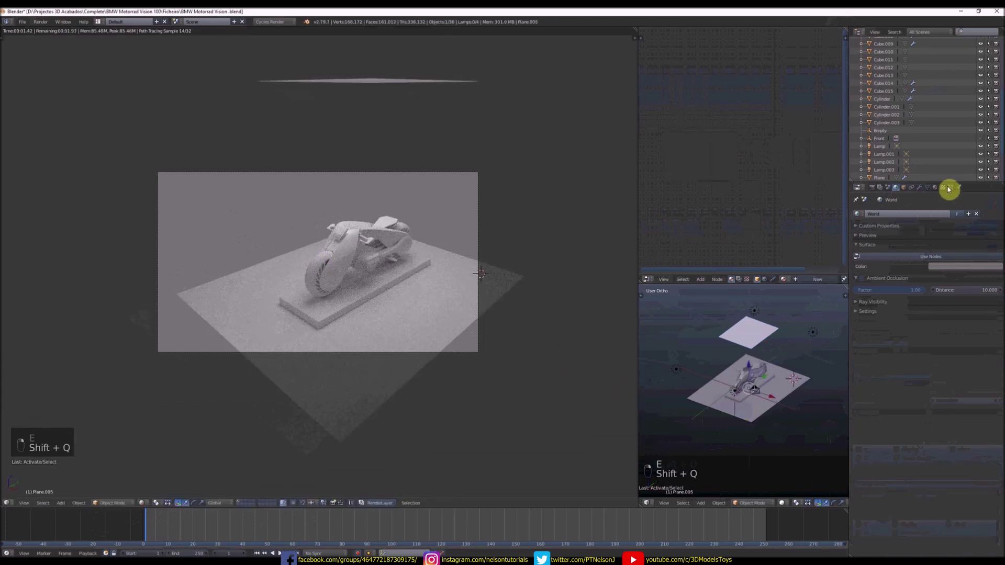
- Give Plane.005 a Diffuse BSDF material and view the bike on its plinth through the camera
key(s)
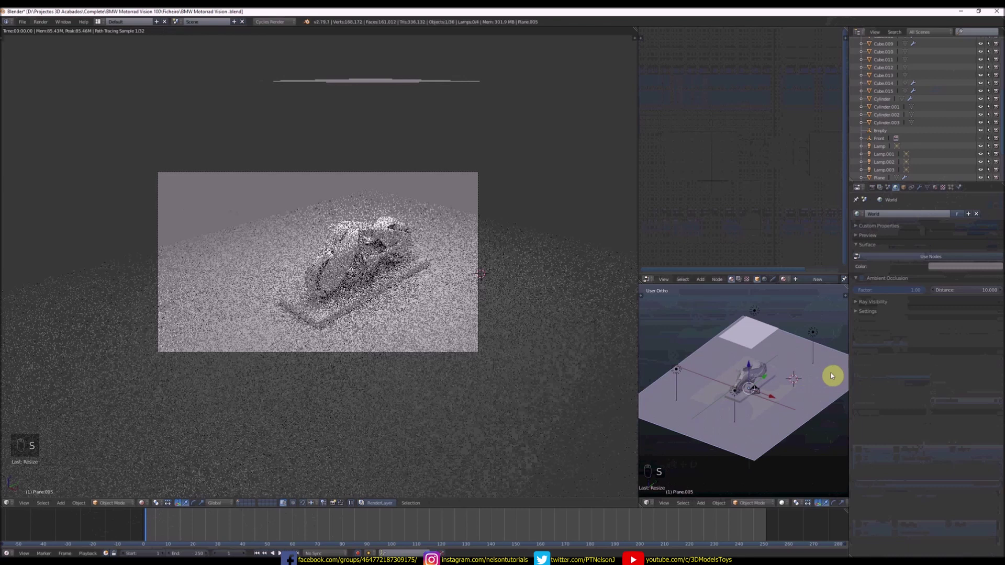
key(KP_1)
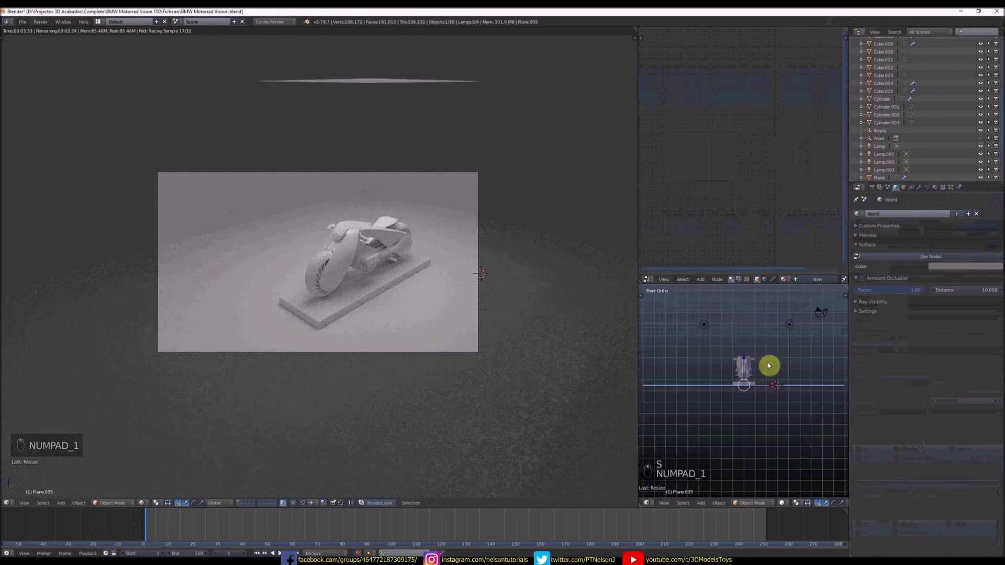
drag(940, 190, 757, 372)
key(Tab)
key(e)
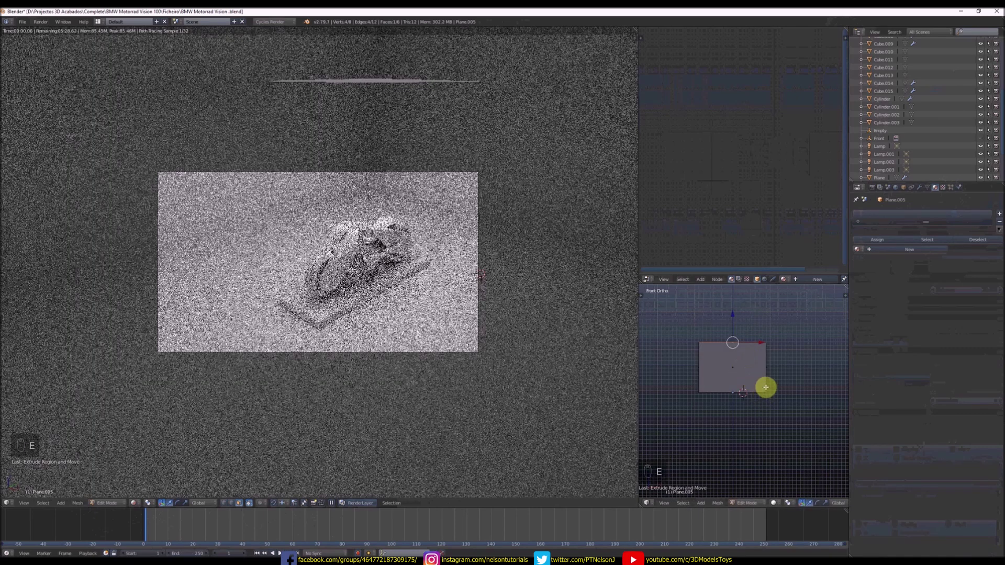
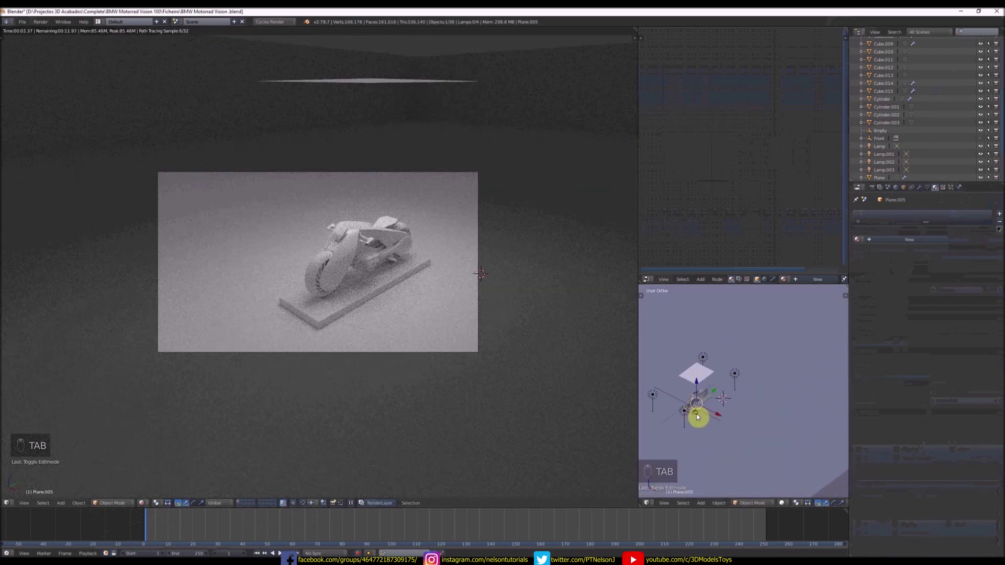
key(KP_0)
key(shift+q)
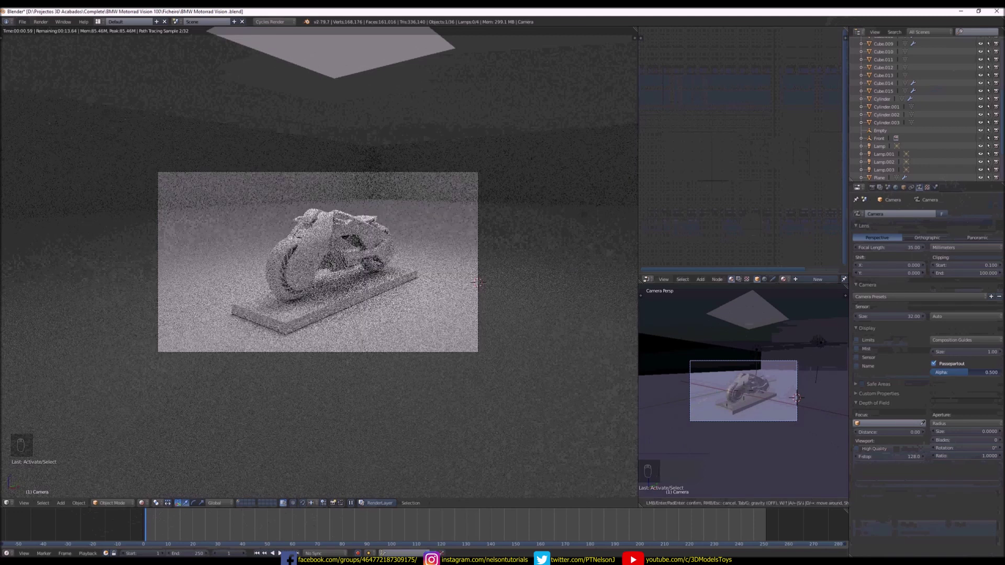
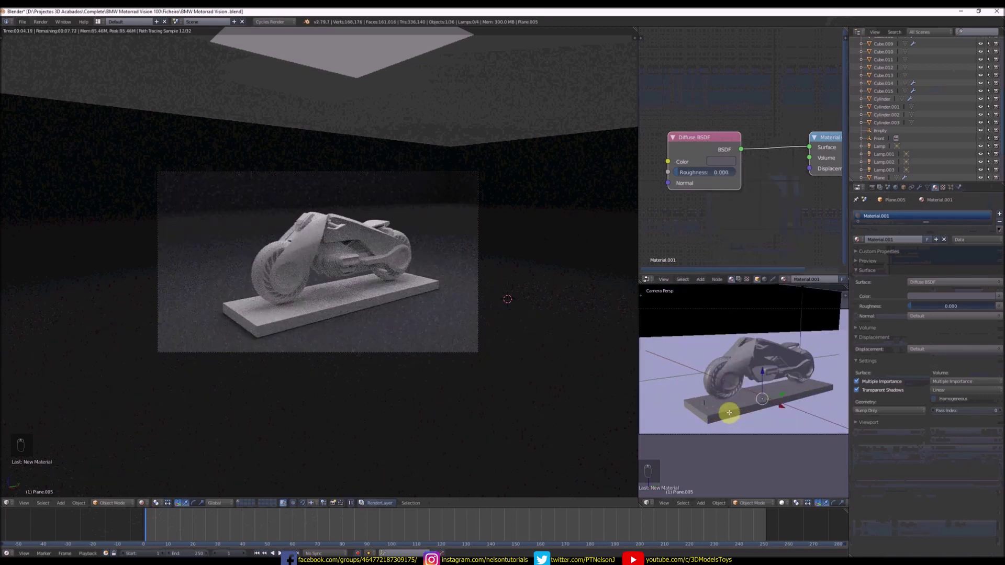
- Give Cube.013 a grey Glossy BSDF with roughness 0.417
key(Tab)
key(Tab)
drag(939, 260, 795, 78)
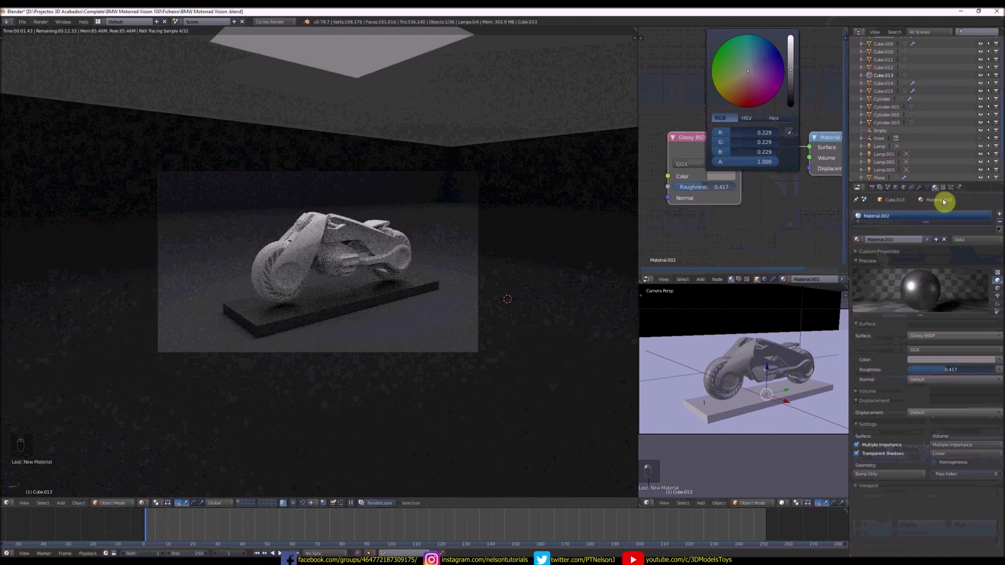
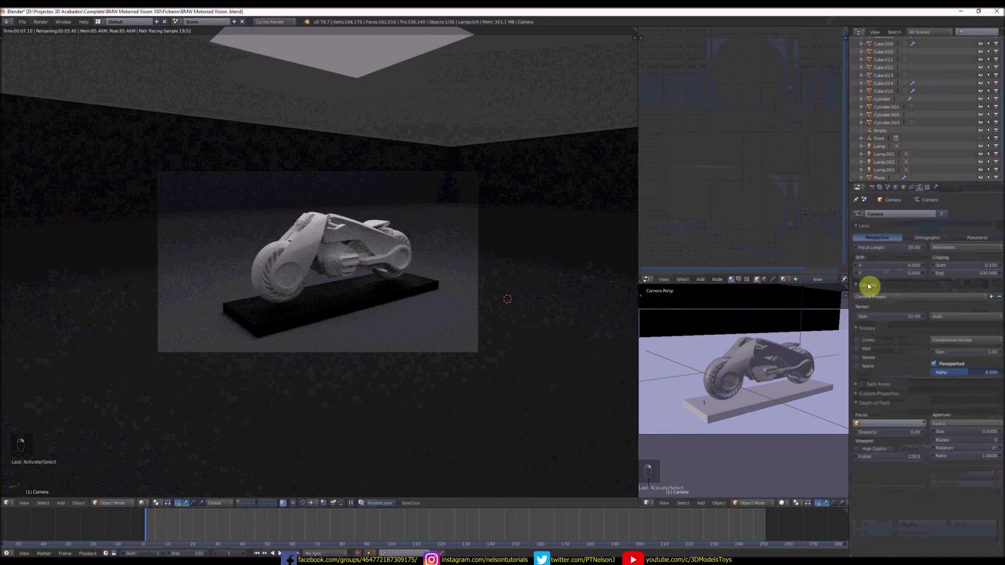
- Darken the World background colour to 0.163 grey
drag(880, 192, 752, 452)
drag(752, 453, 906, 199)
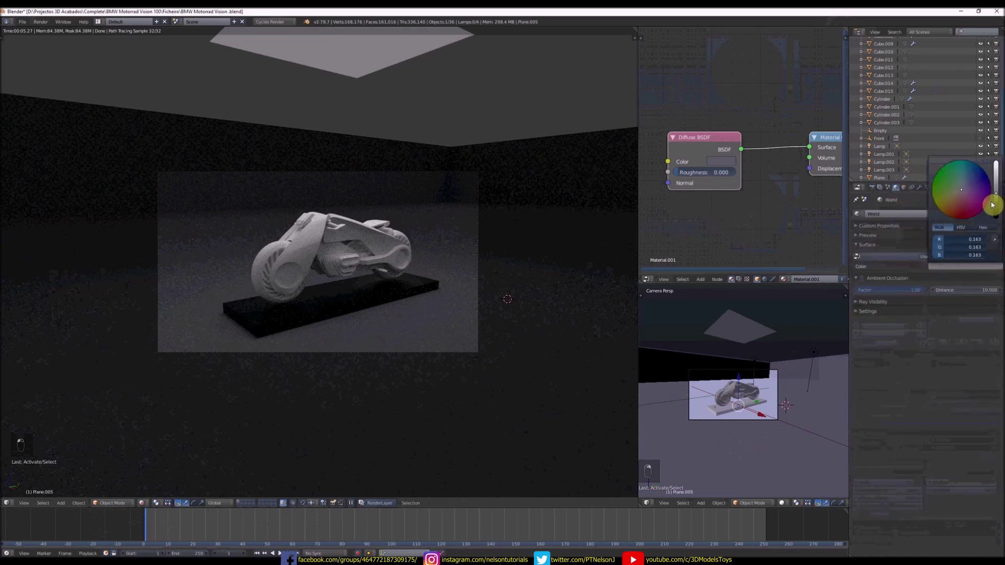
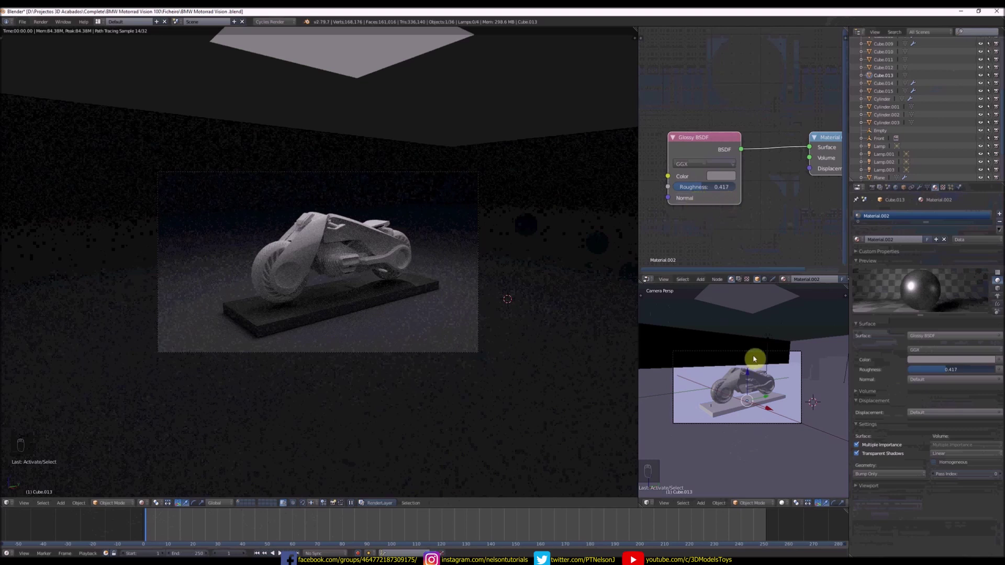
drag(733, 380, 668, 408)
- Add Edge Split and Subsurf modifiers to the body parts and wheel cylinders
key(t)
drag(668, 408, 927, 193)
click(866, 305)
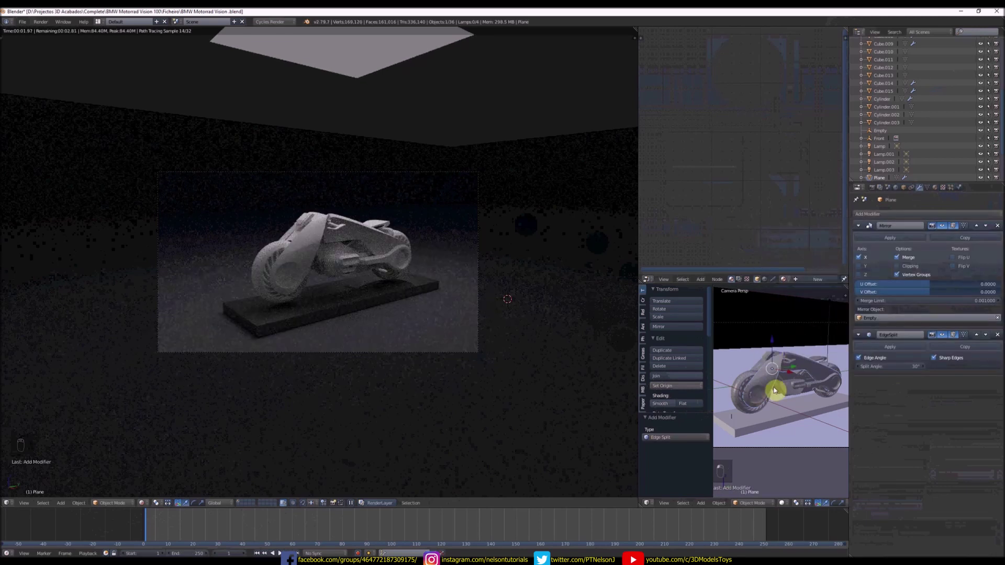
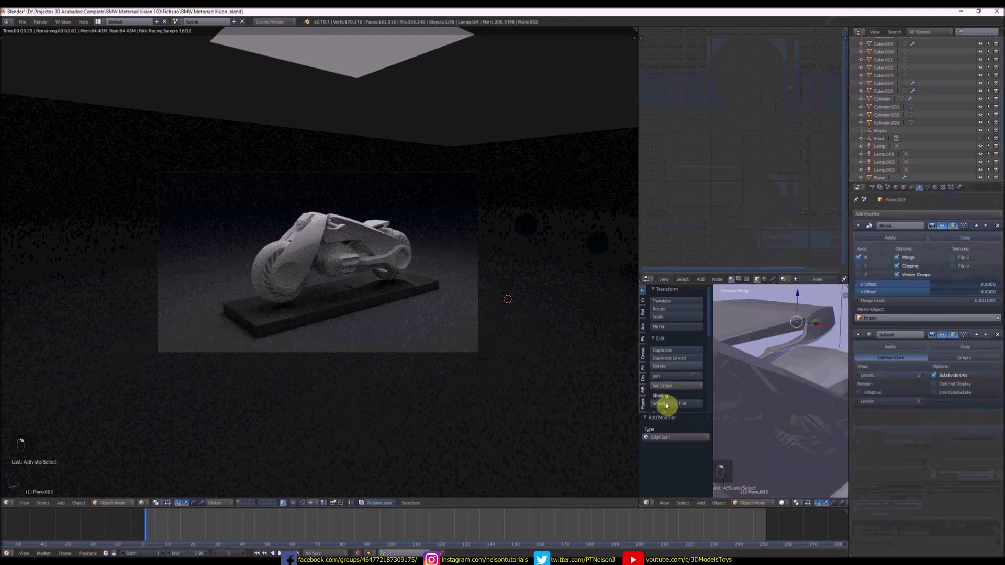
drag(893, 360, 881, 217)
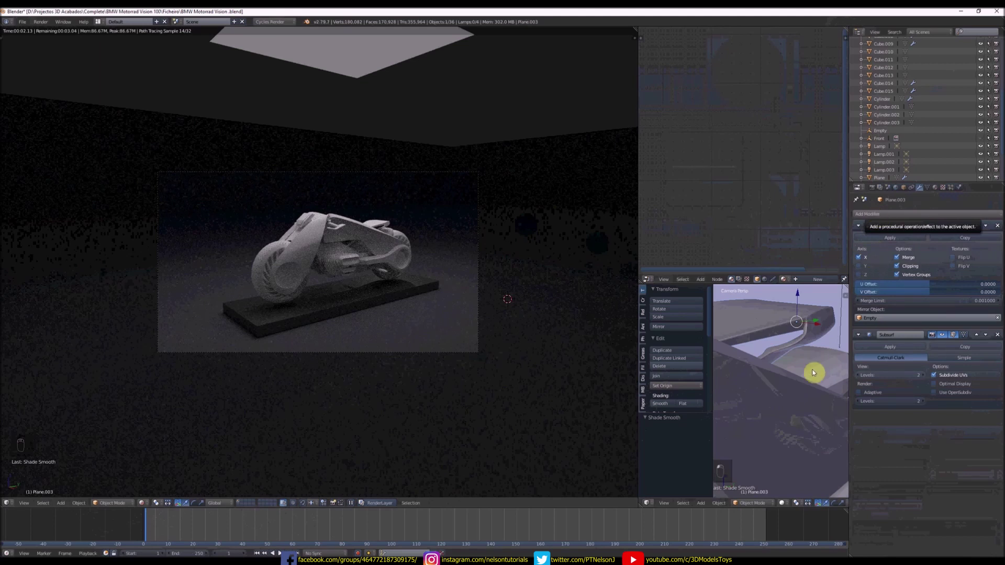
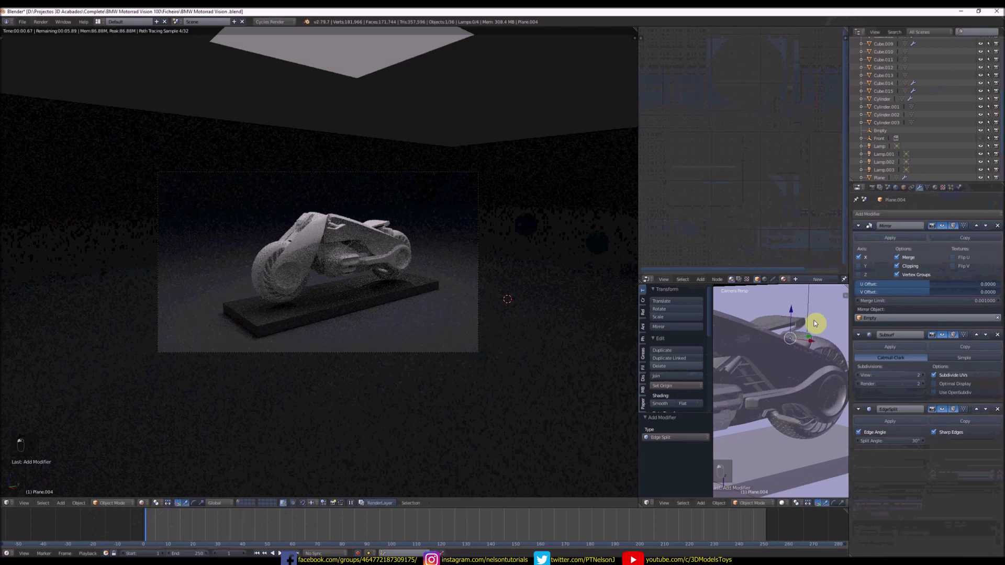
drag(887, 222, 814, 326)
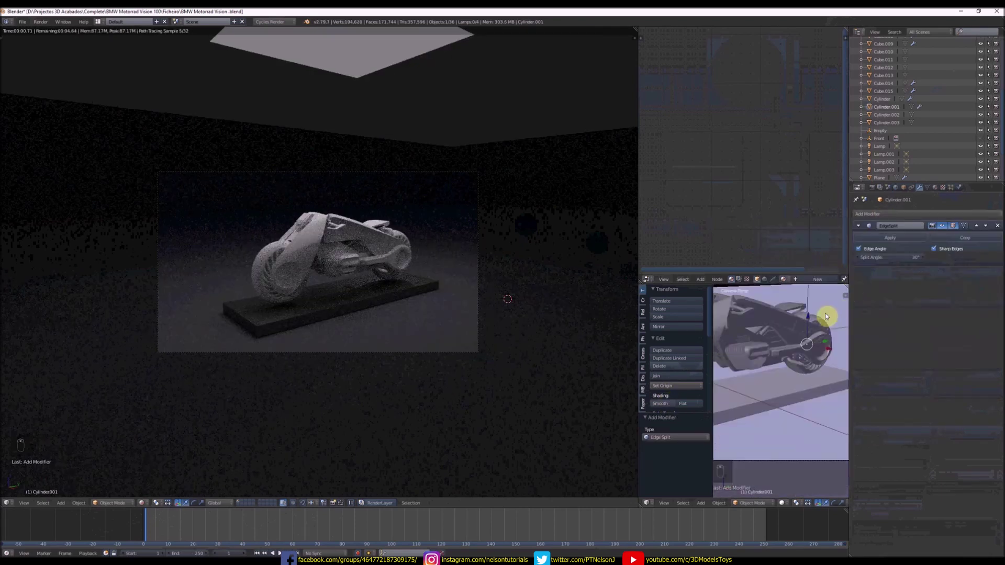
- Give Plane a Glossy BSDF material and save as BMW Motorrad Vision_Cycles.blend
drag(760, 355, 870, 283)
drag(870, 283, 787, 329)
middle_click(348, 244)
key(shift+q)
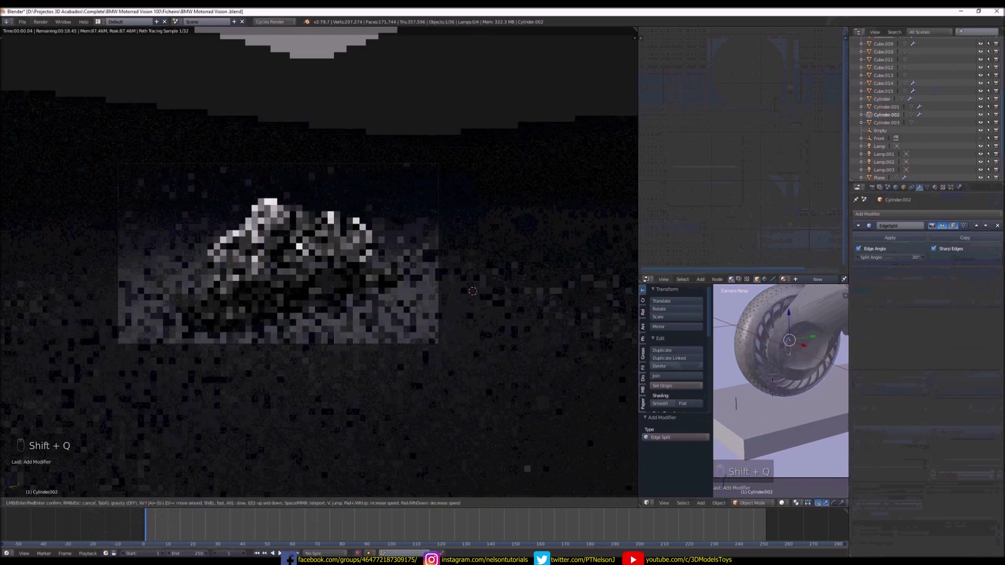
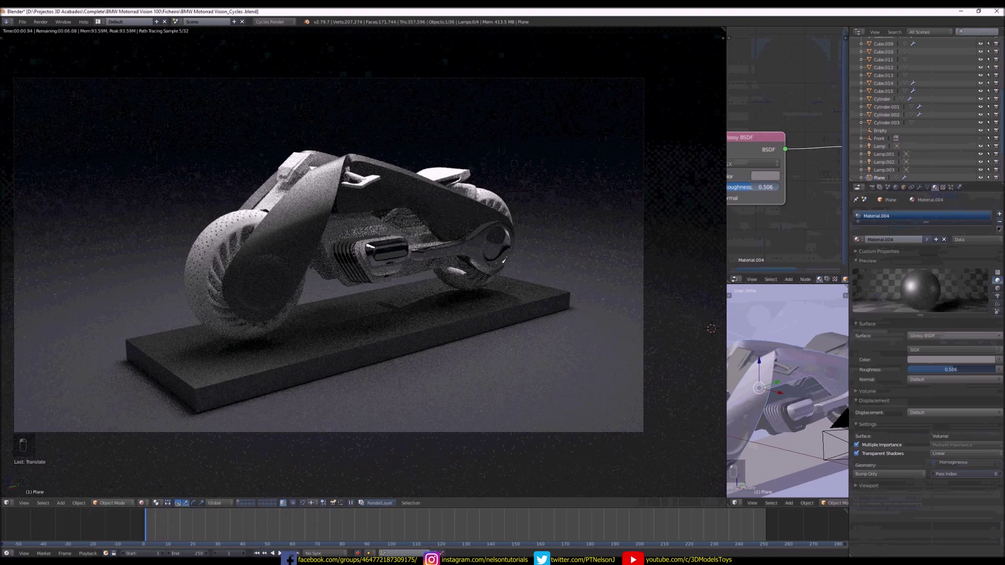
- Set the Plane's Glossy BSDF roughness to 0.381 and show the World settings
drag(771, 181, 796, 74)
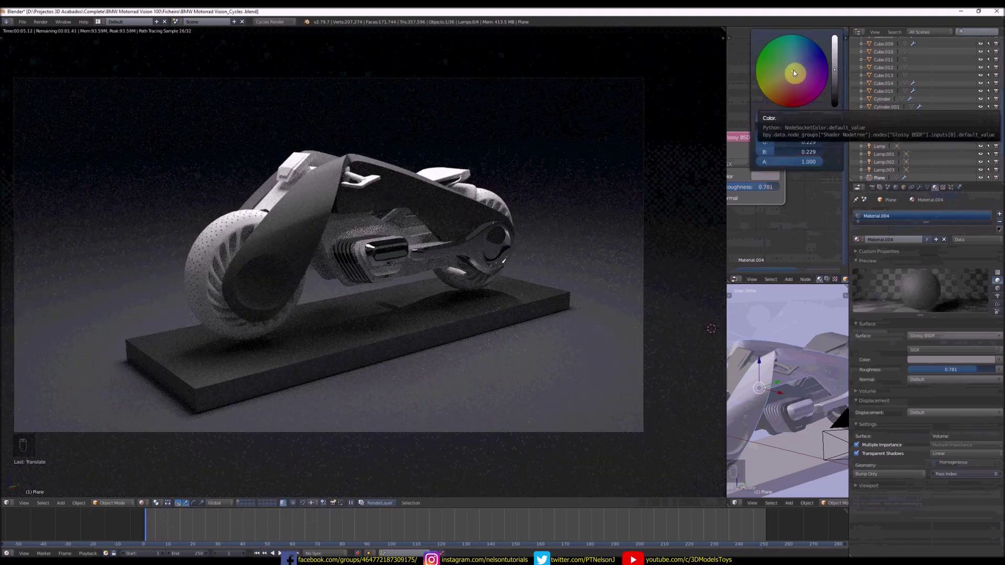
drag(768, 181, 765, 193)
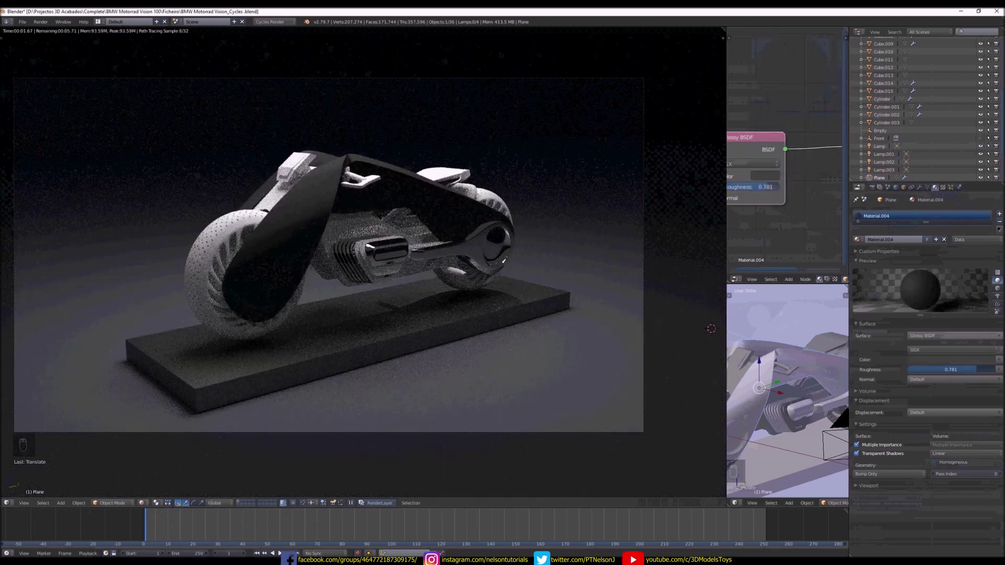
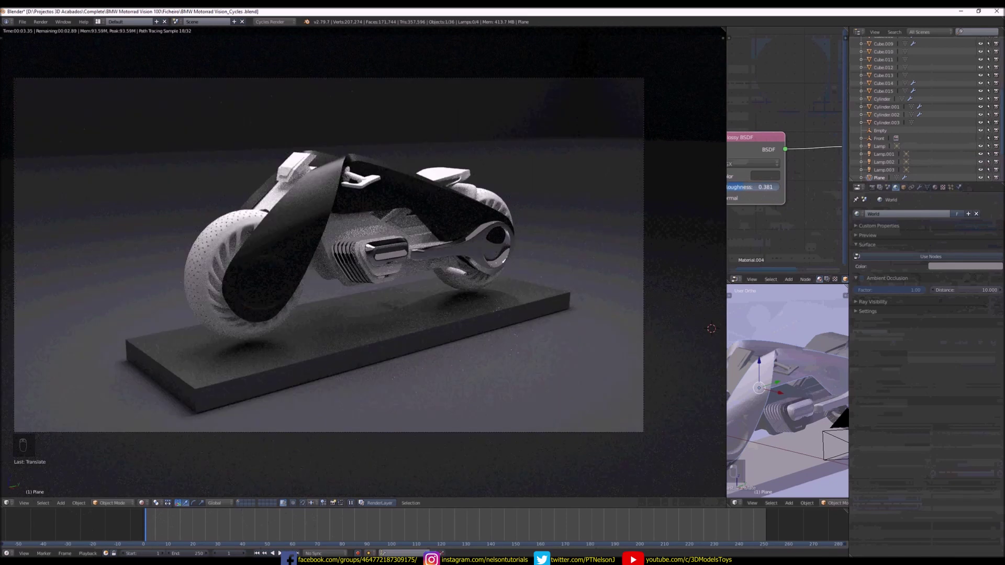
- Assign Material.003, a white Glossy BSDF at roughness 0.000, to the engine parts in Edit Mode
key(Tab)
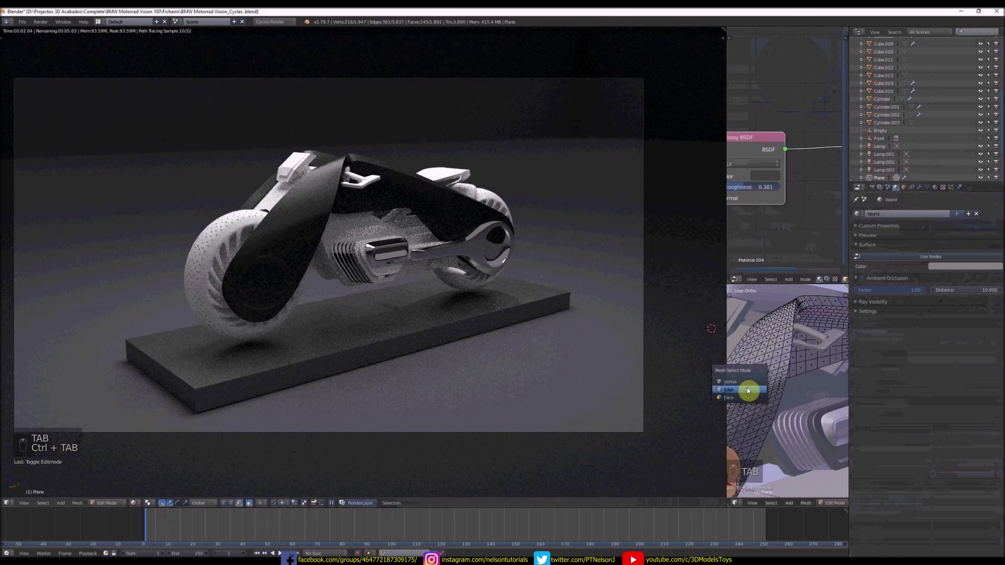
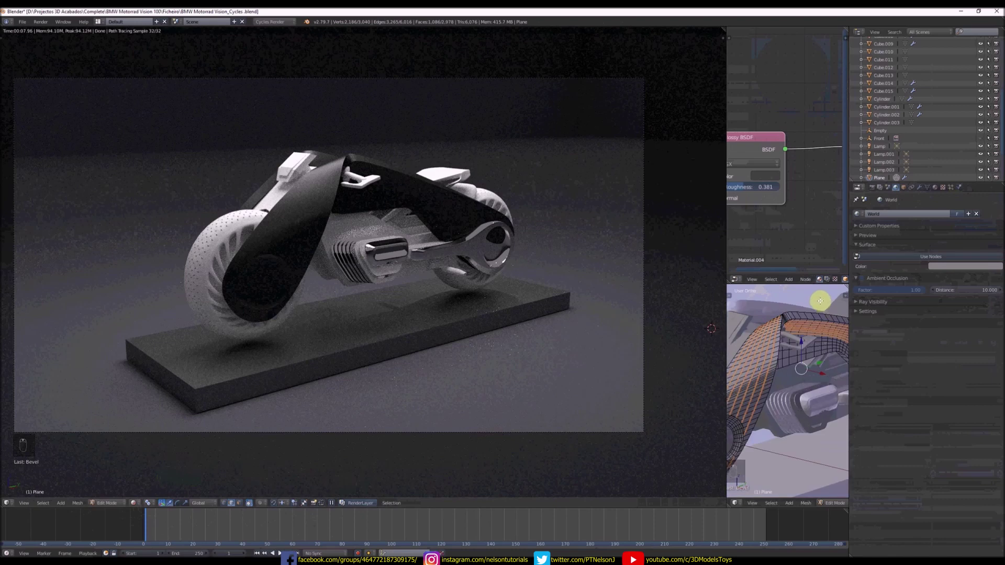
key(s)
key(e)
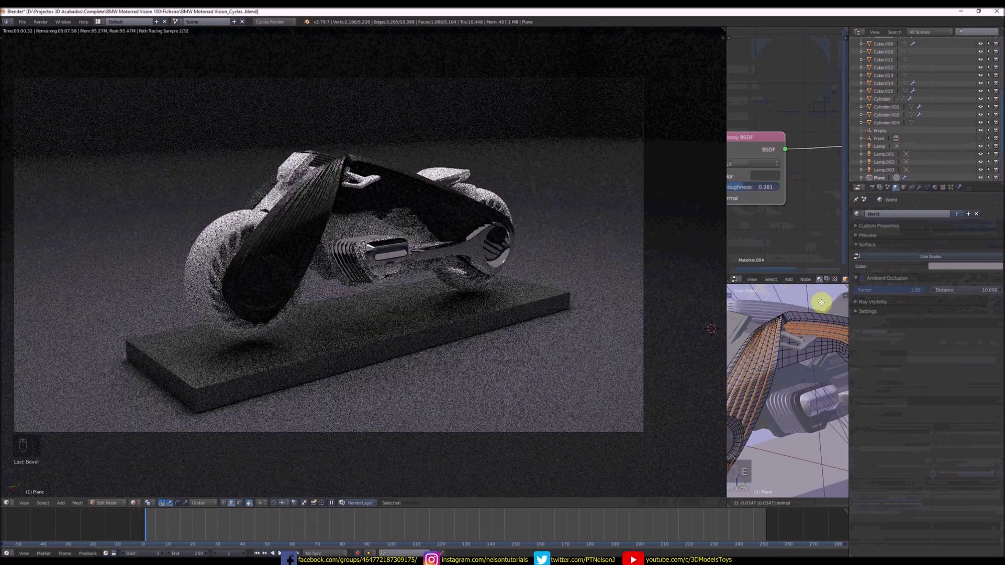
key(e)
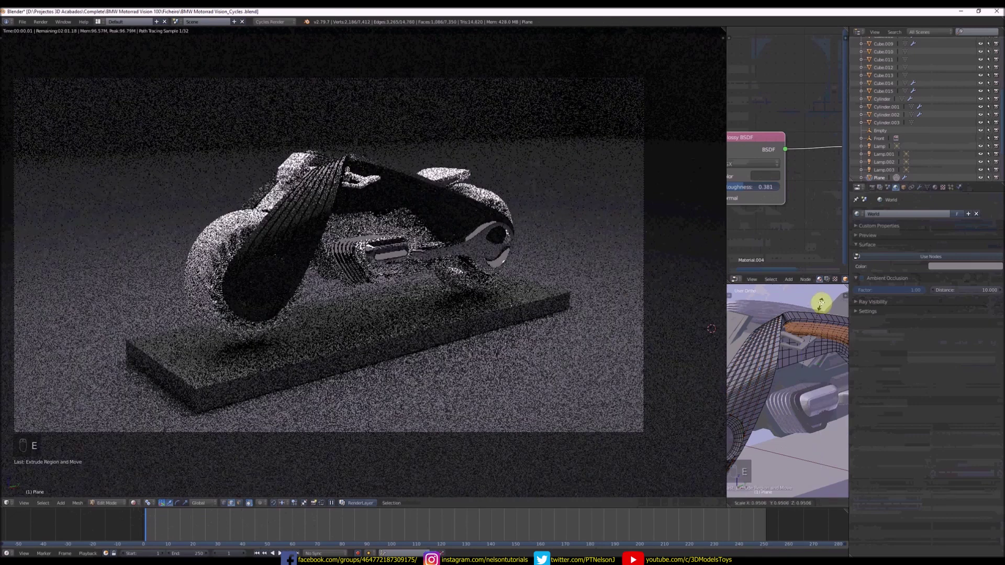
key(Tab)
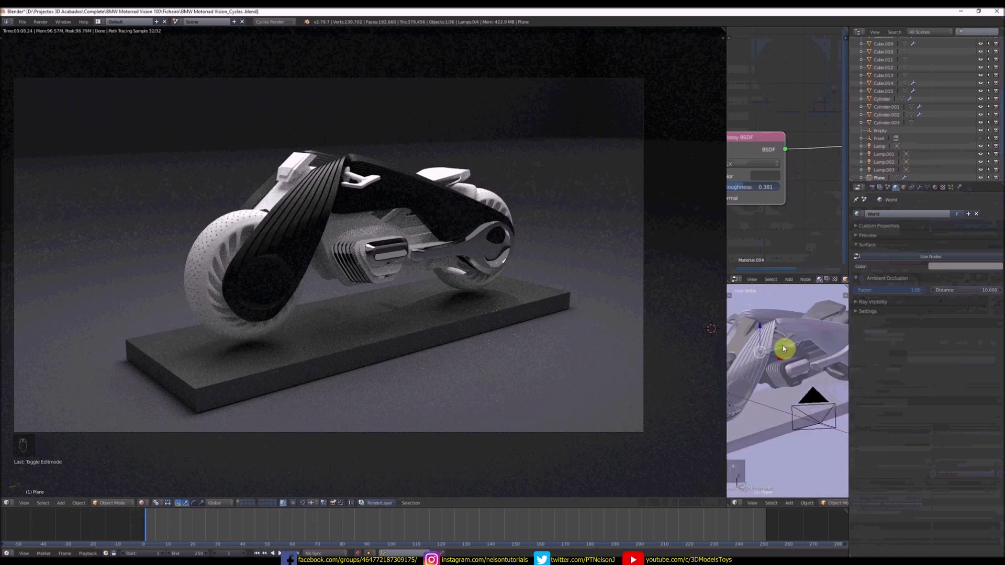
key(ctrl+z)
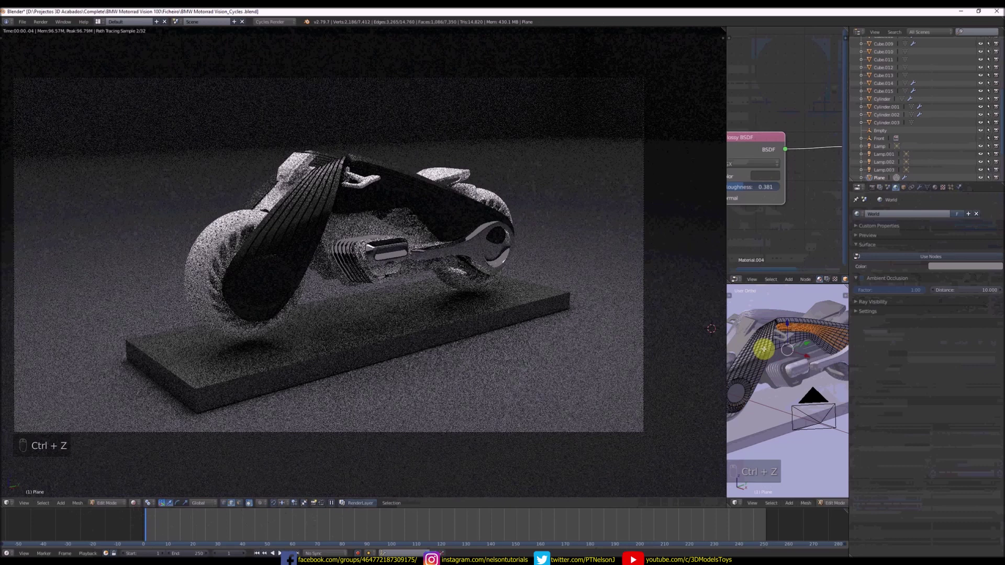
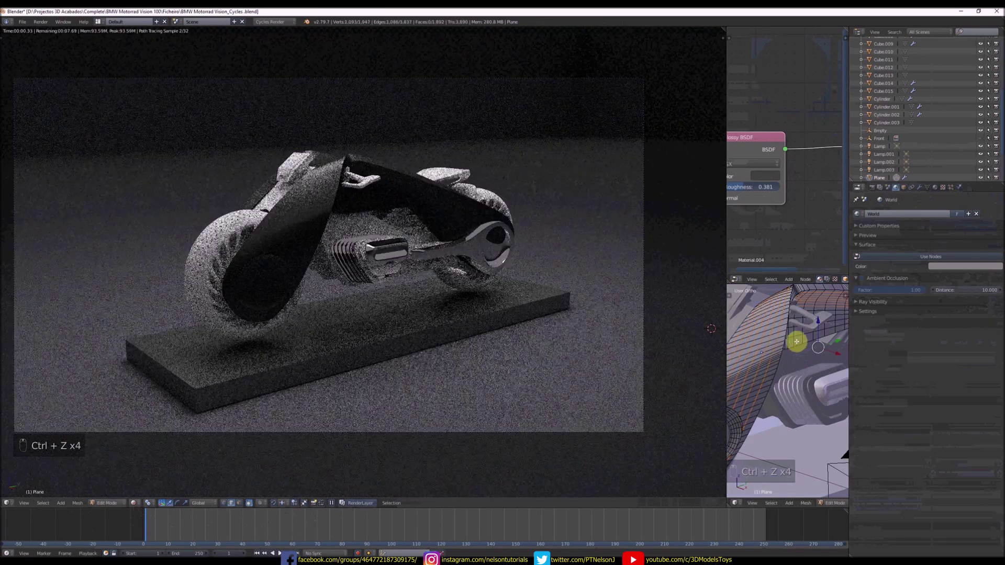
key(ctrl+b)
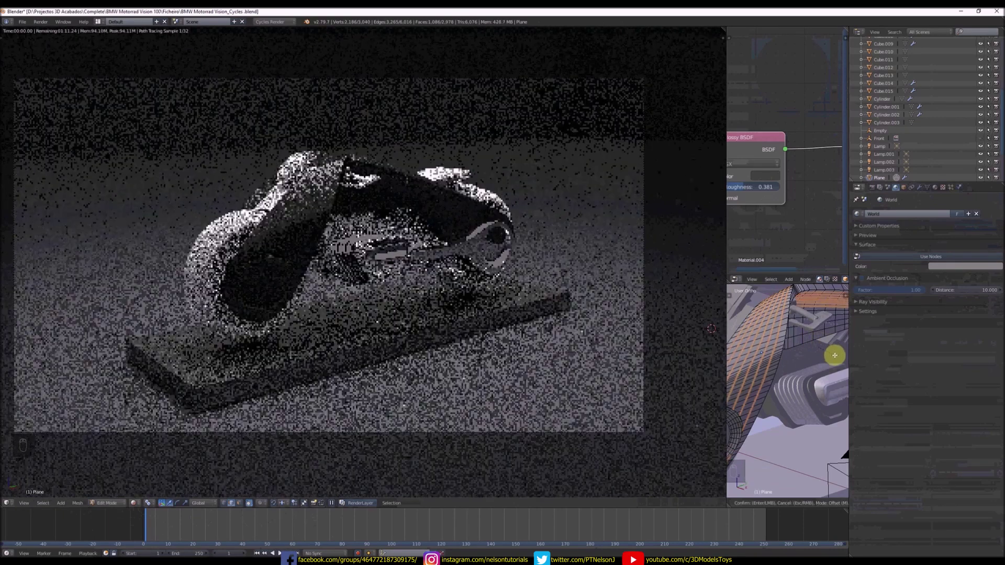
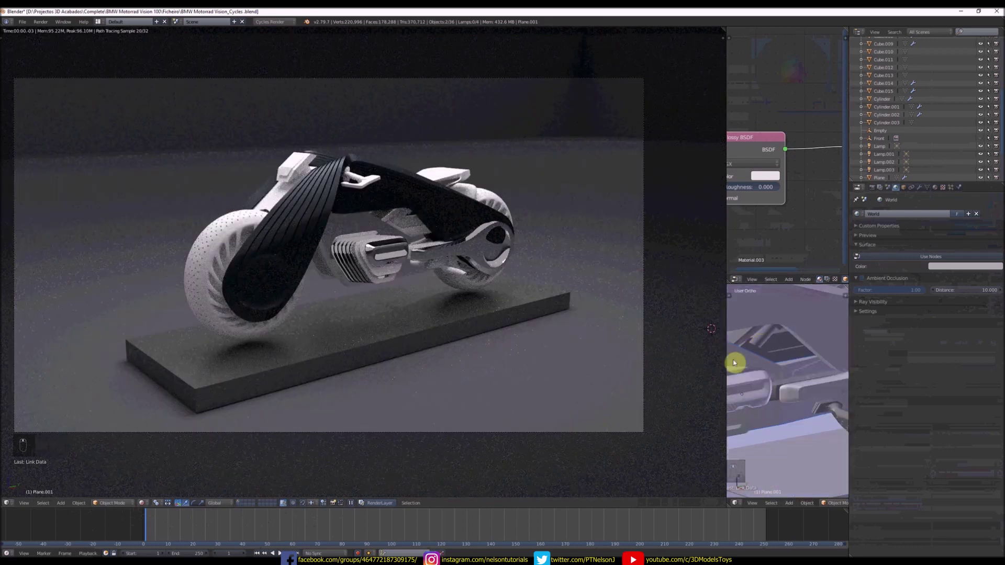
- Give Cube.010 at the bike's front Material.005, a Glass BSDF with roughness 0 and IOR 1.45
key(t)
drag(891, 254, 829, 351)
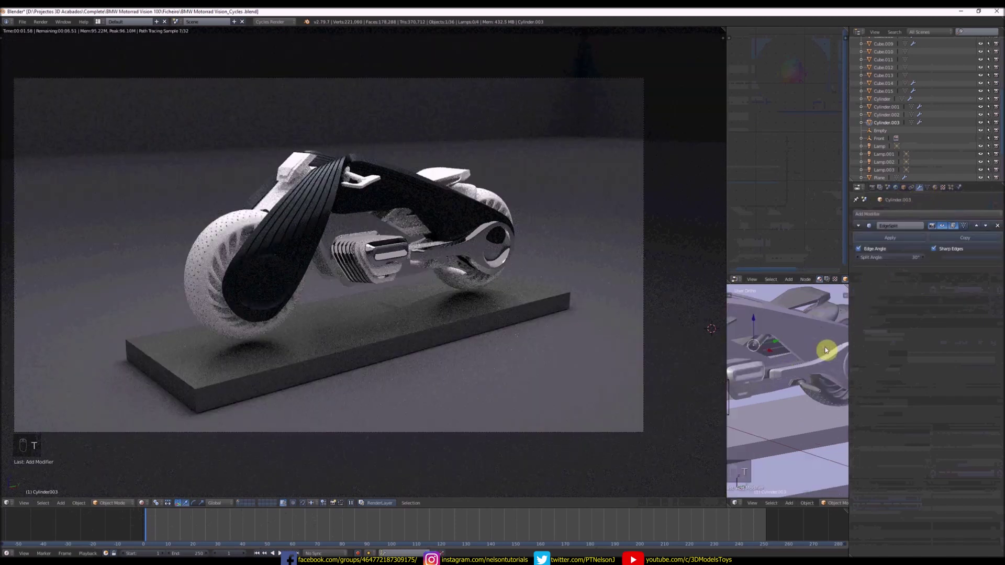
drag(750, 349, 769, 324)
key(ctrl+l)
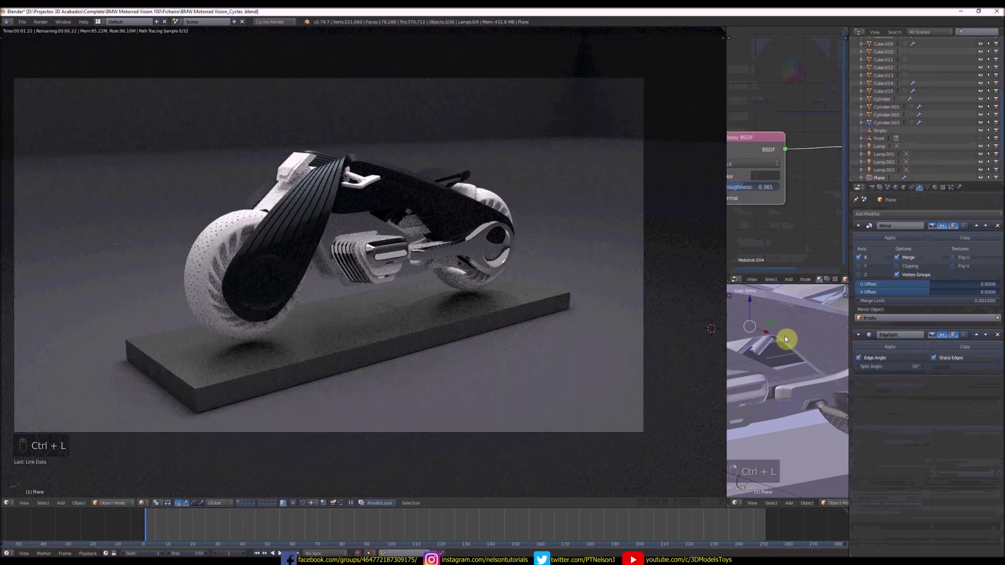
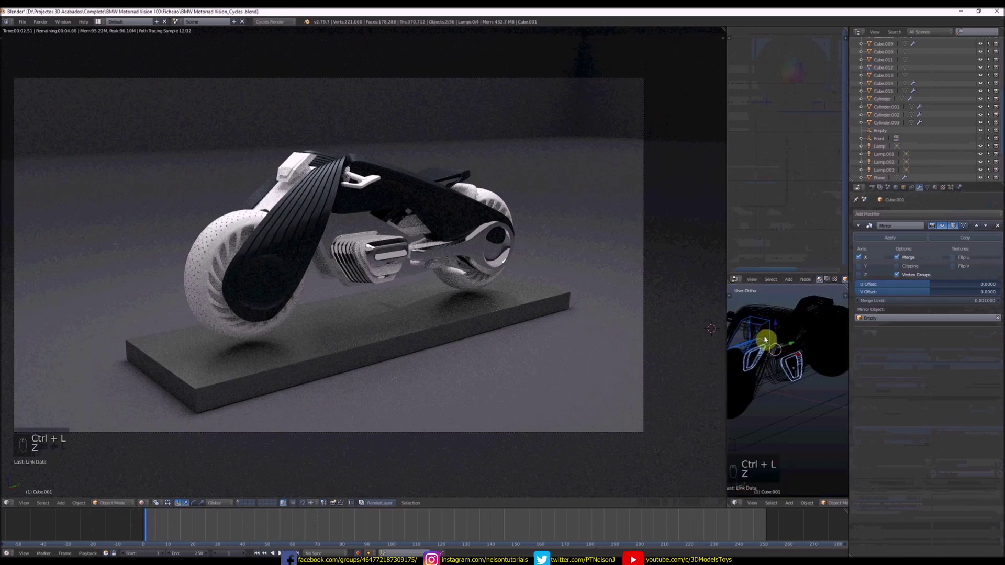
key(z)
right_click(404, 320)
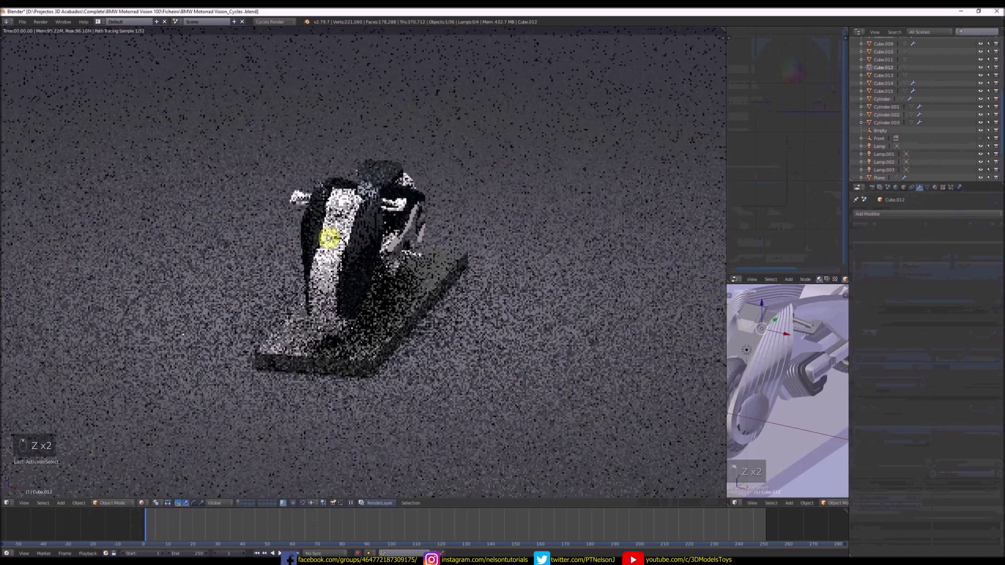
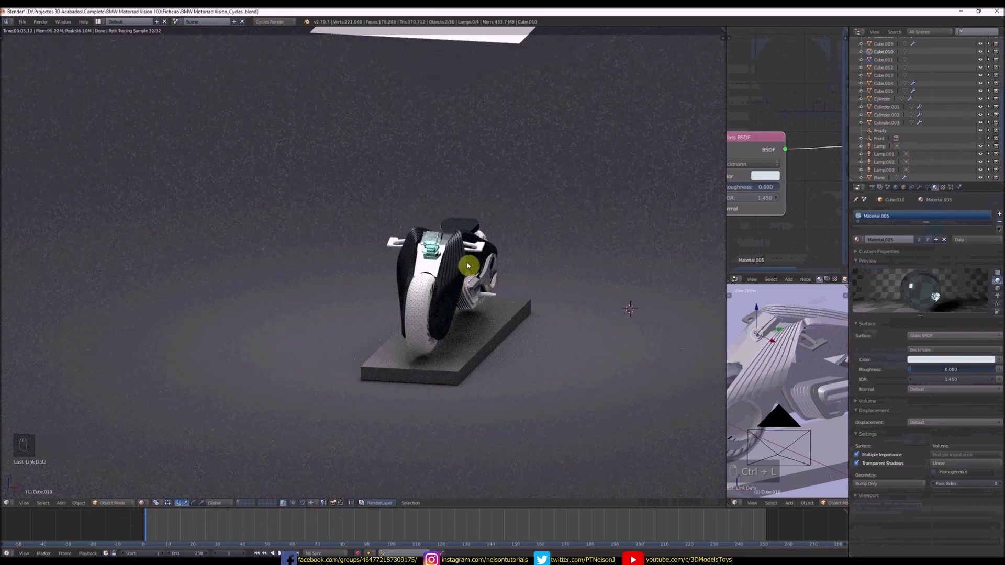
- Link the existing Material.005 glass to Cube.011 at the front of the bike
key(s)
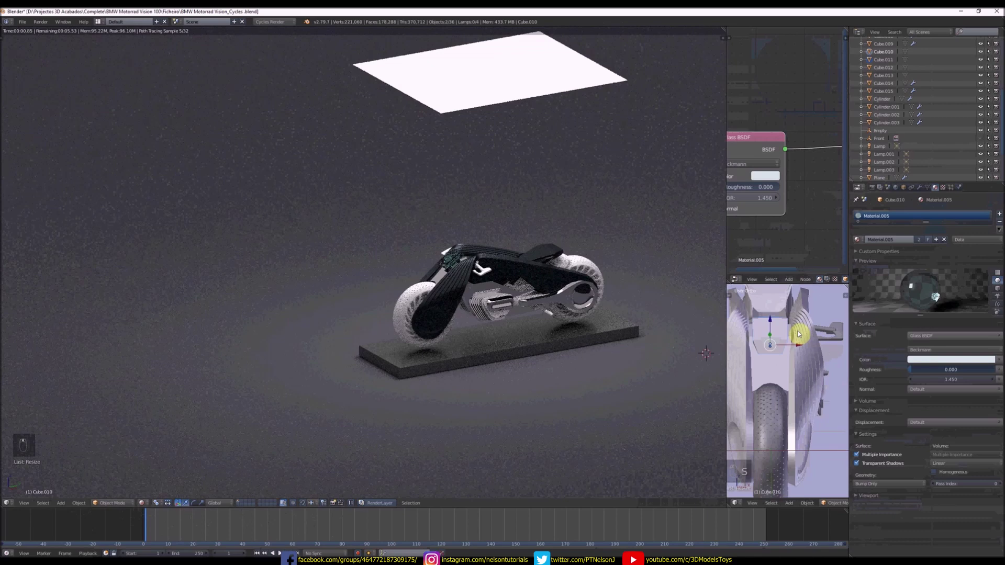
key(s)
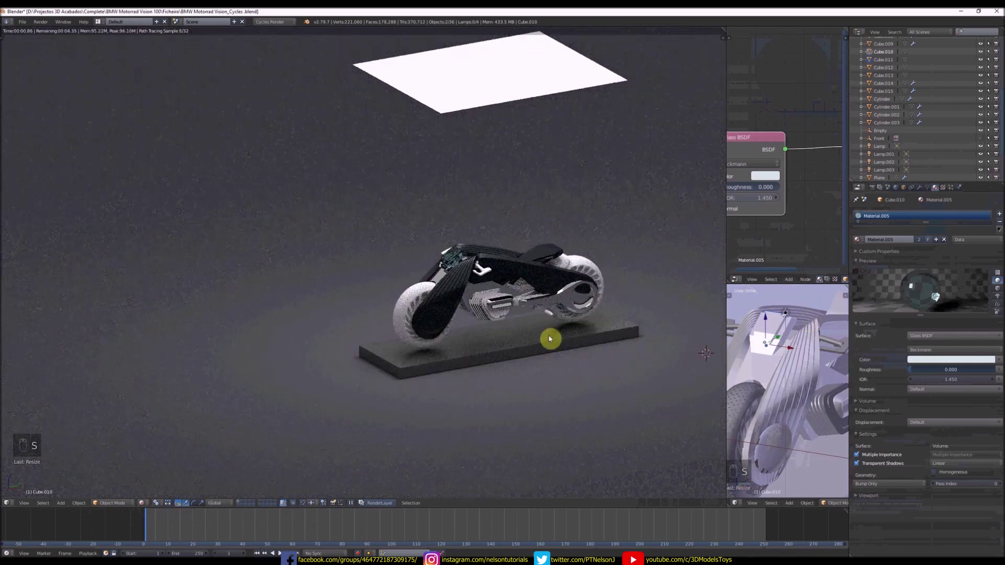
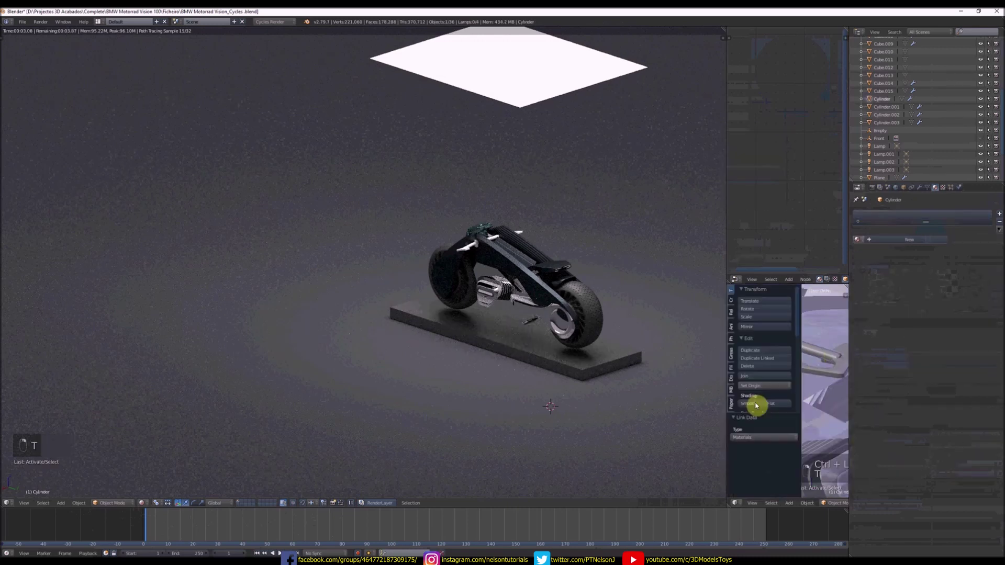
click(880, 276)
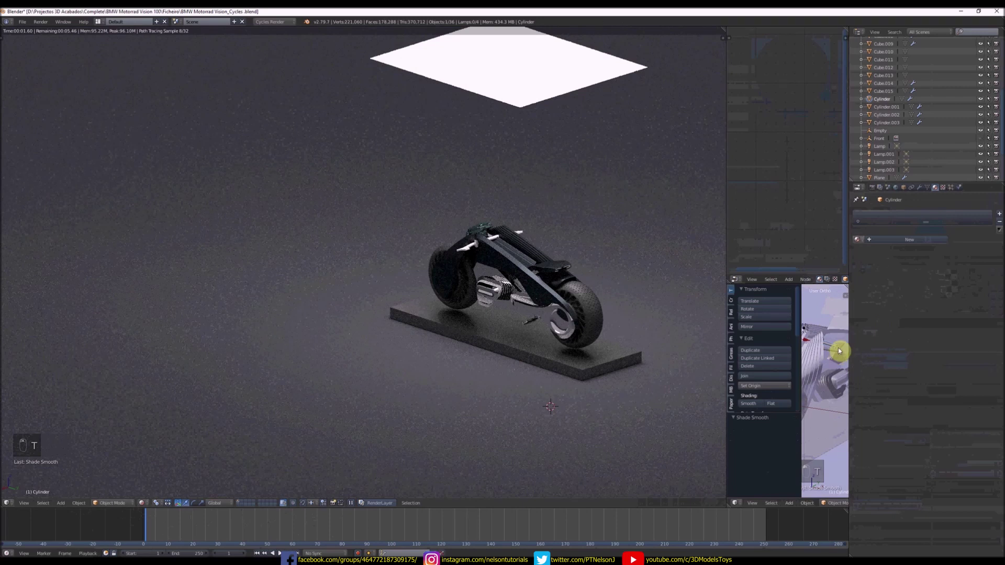
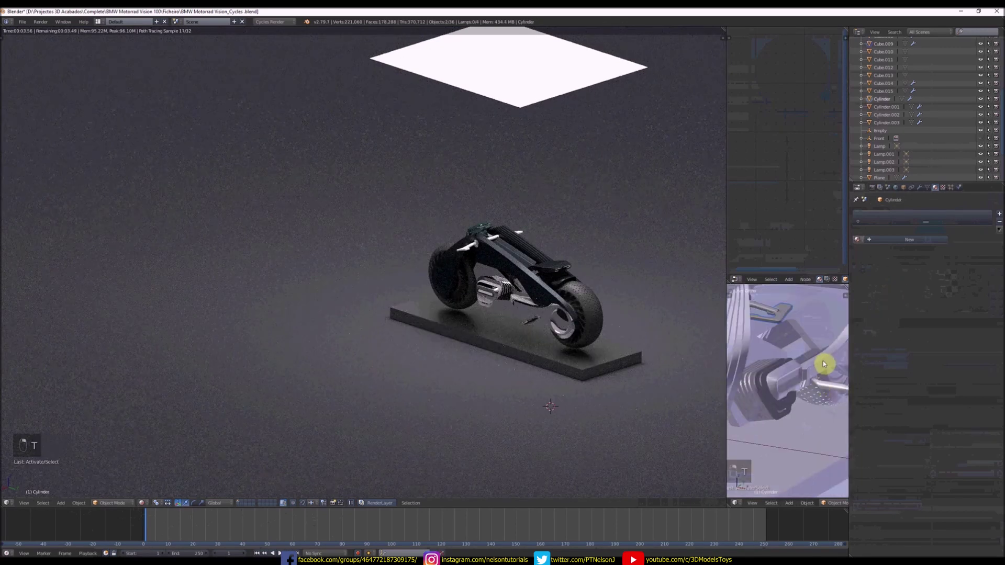
key(ctrl+l)
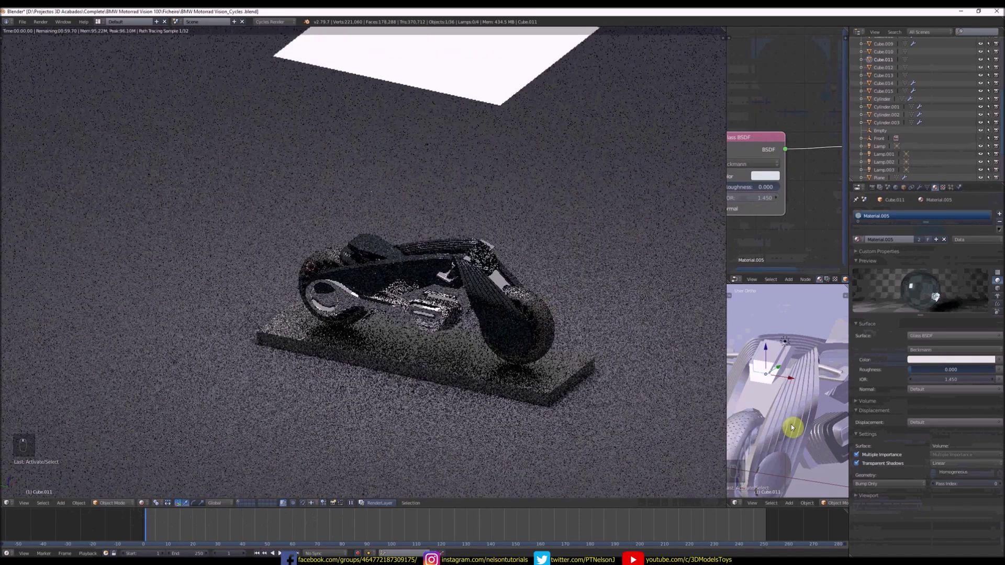
- Check the rear lights' red Emission material at strength 6.500
key(KP_1)
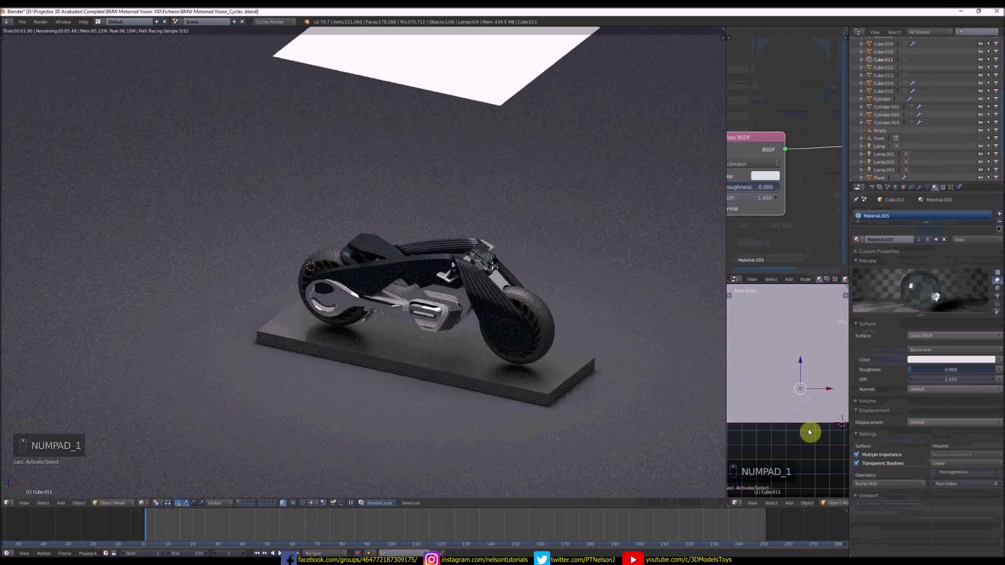
key(z)
drag(803, 405, 800, 403)
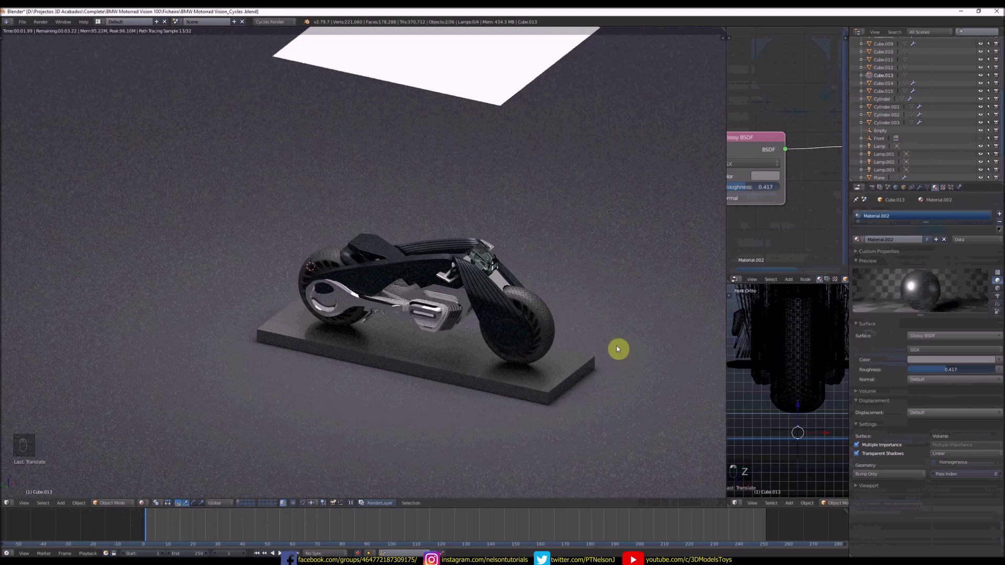
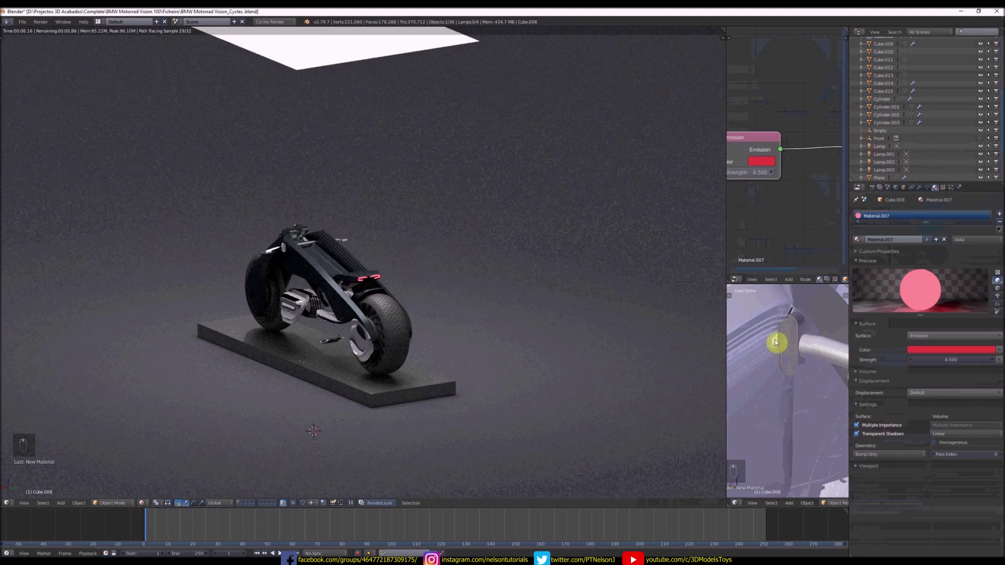
key(t)
drag(759, 406, 830, 344)
- Link materials with Ctrl+L and return to the camera's framing of the bike
key(t)
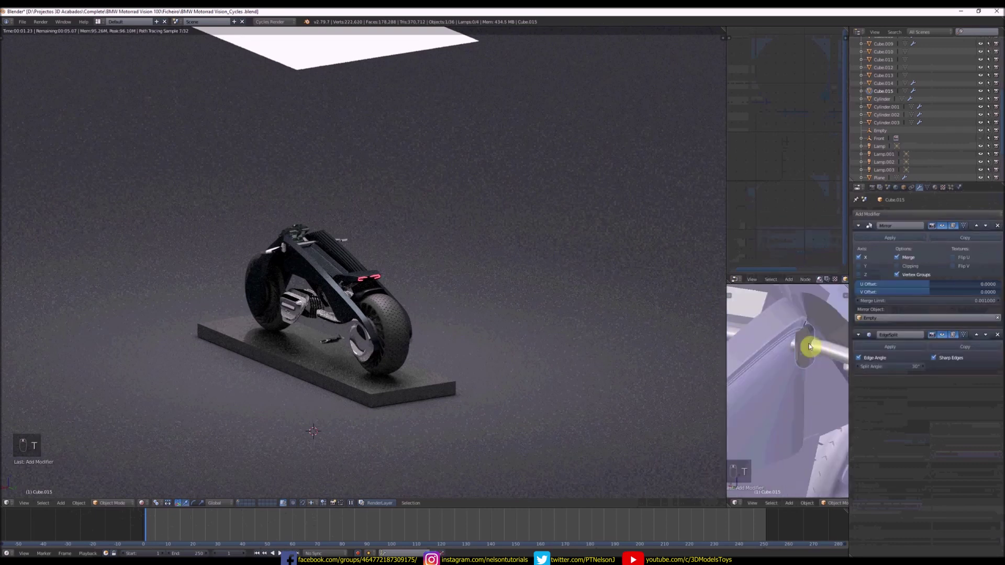
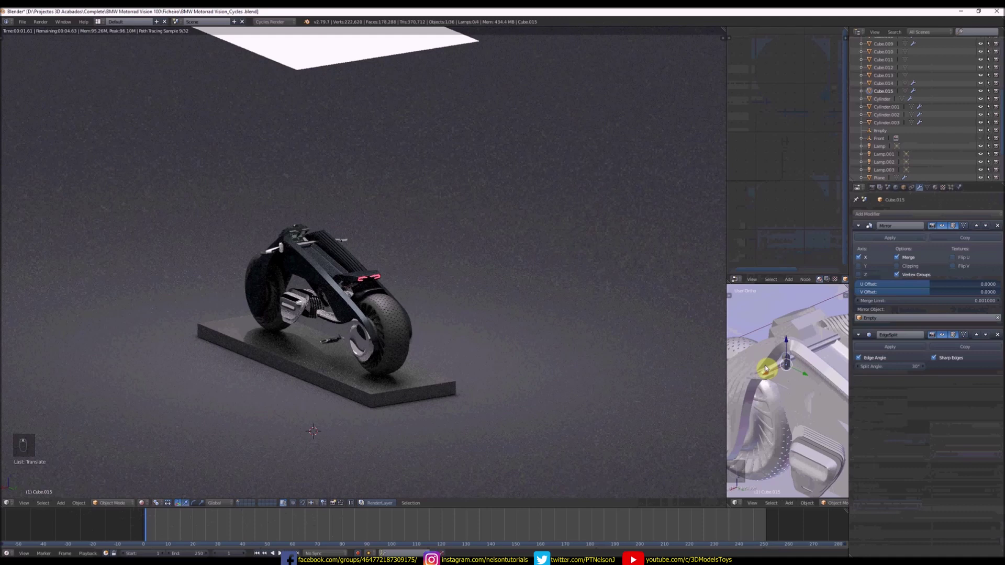
key(ctrl+l)
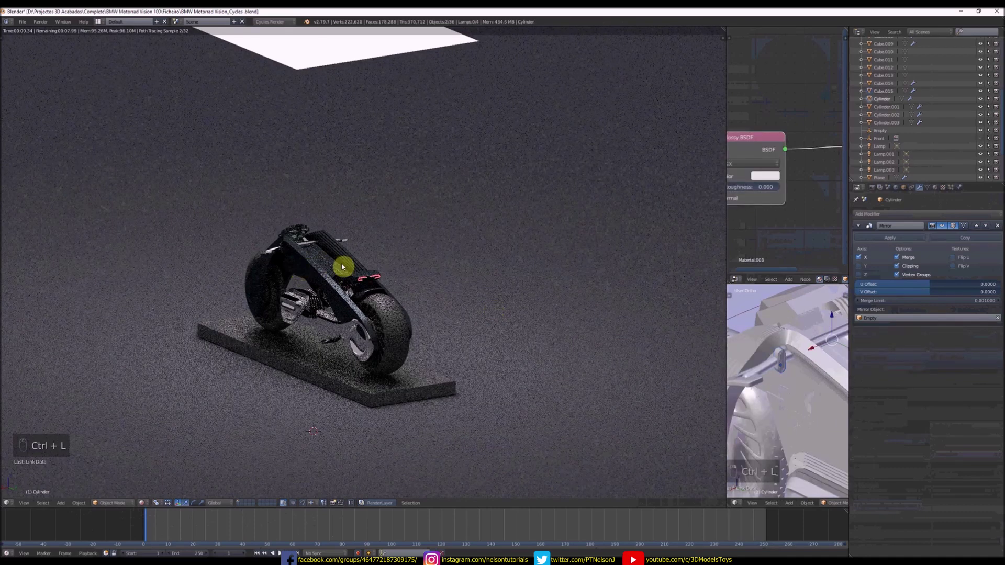
key(KP_0)
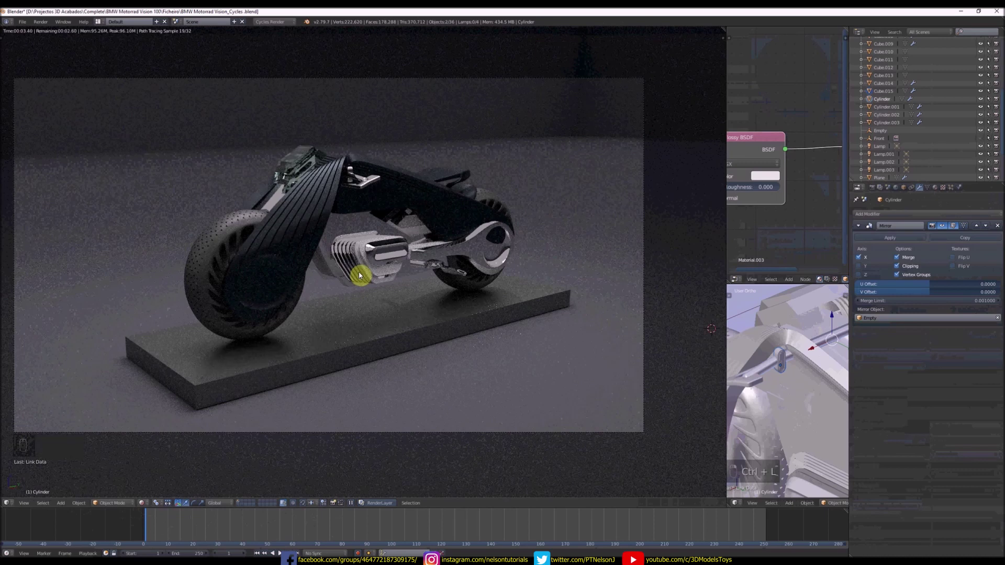
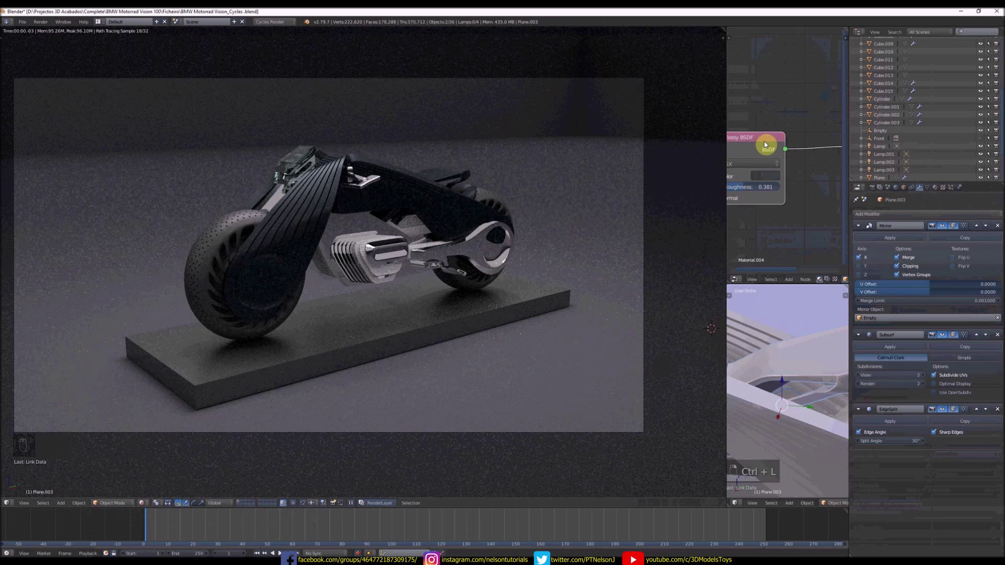
- Settle the Plane's Glossy BSDF colour on dark grey (R 0.053, G 0.058, B 0.061)
drag(767, 183, 797, 73)
drag(767, 181, 797, 72)
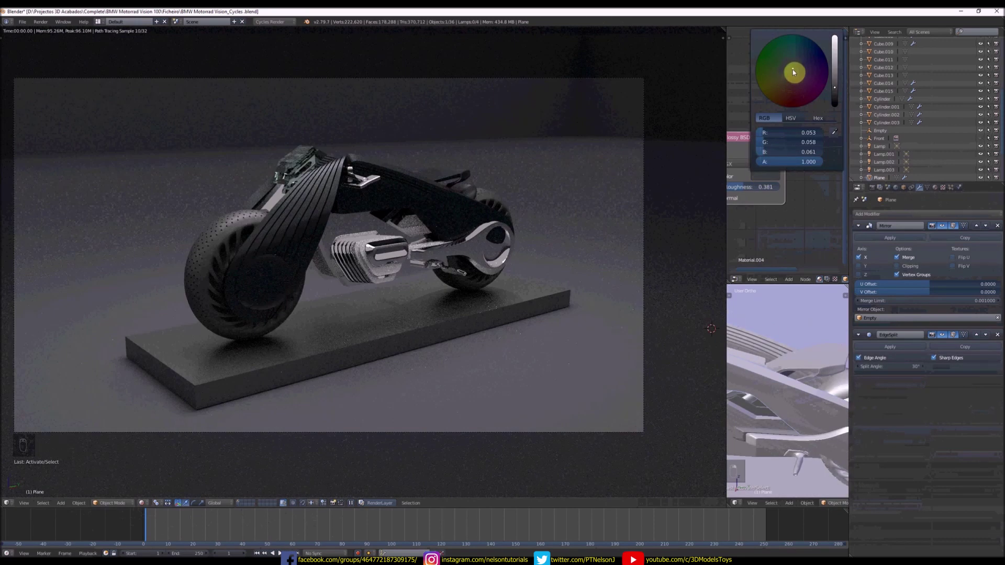